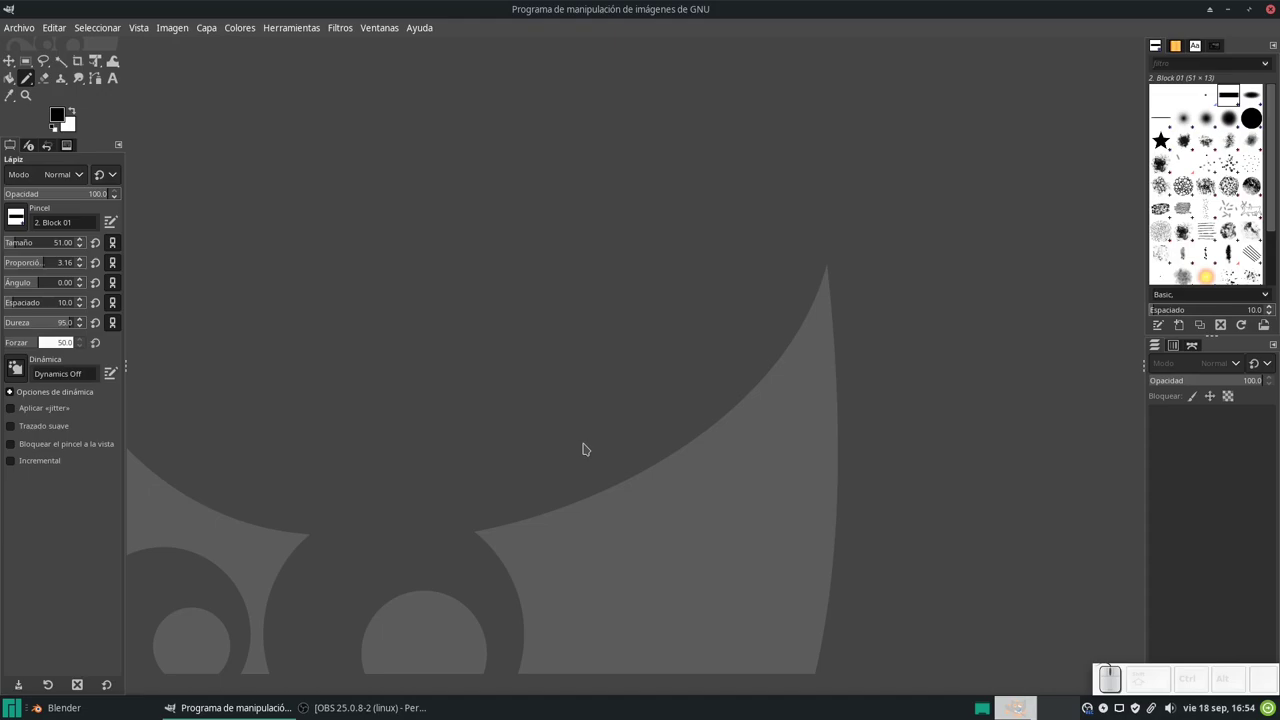
# Bring the Blender window with the default cube scene to the front.
pyautogui.click(464, 480)
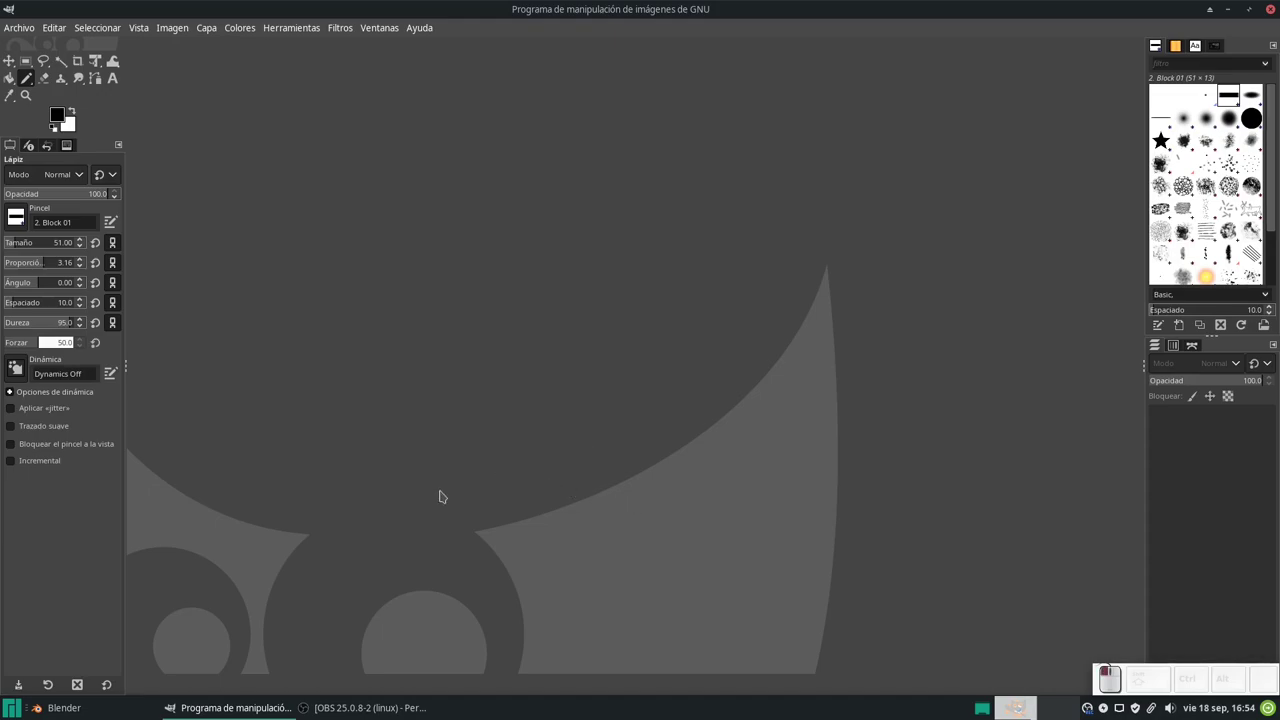
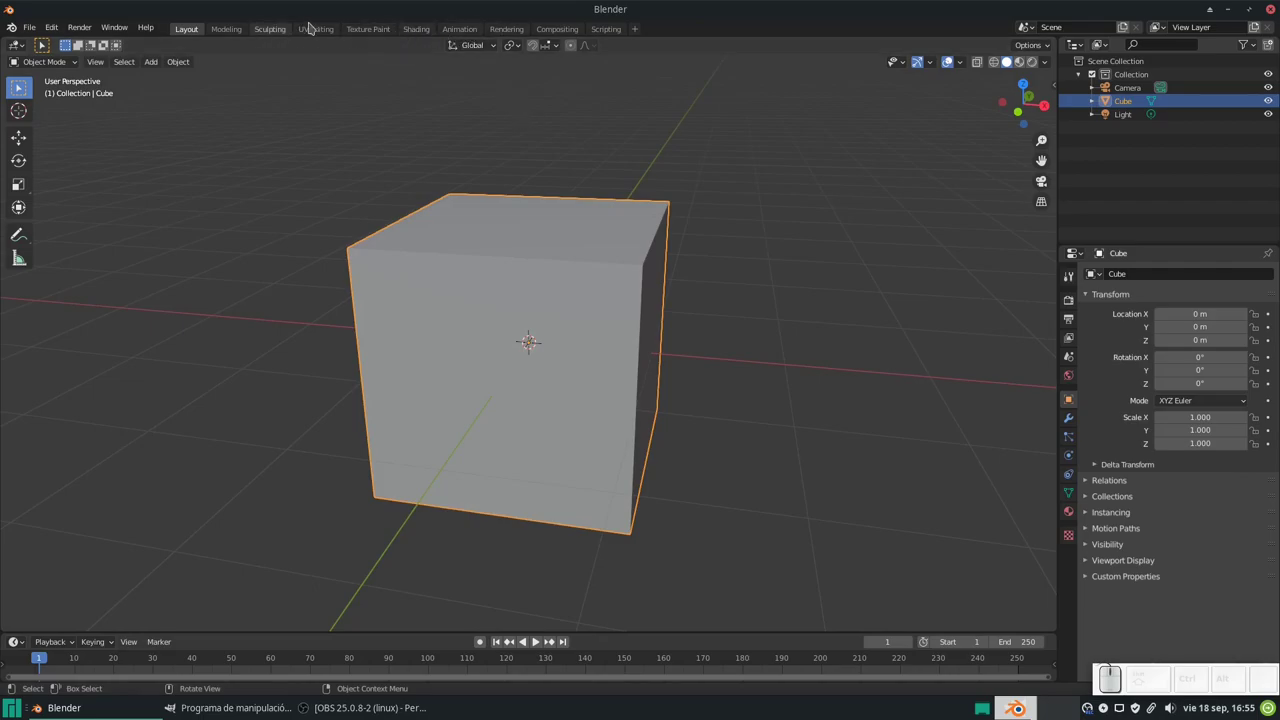
# Add an Image Texture node to the cube material and browse the Textures folder for the stairs photo.
pyautogui.click(430, 32)
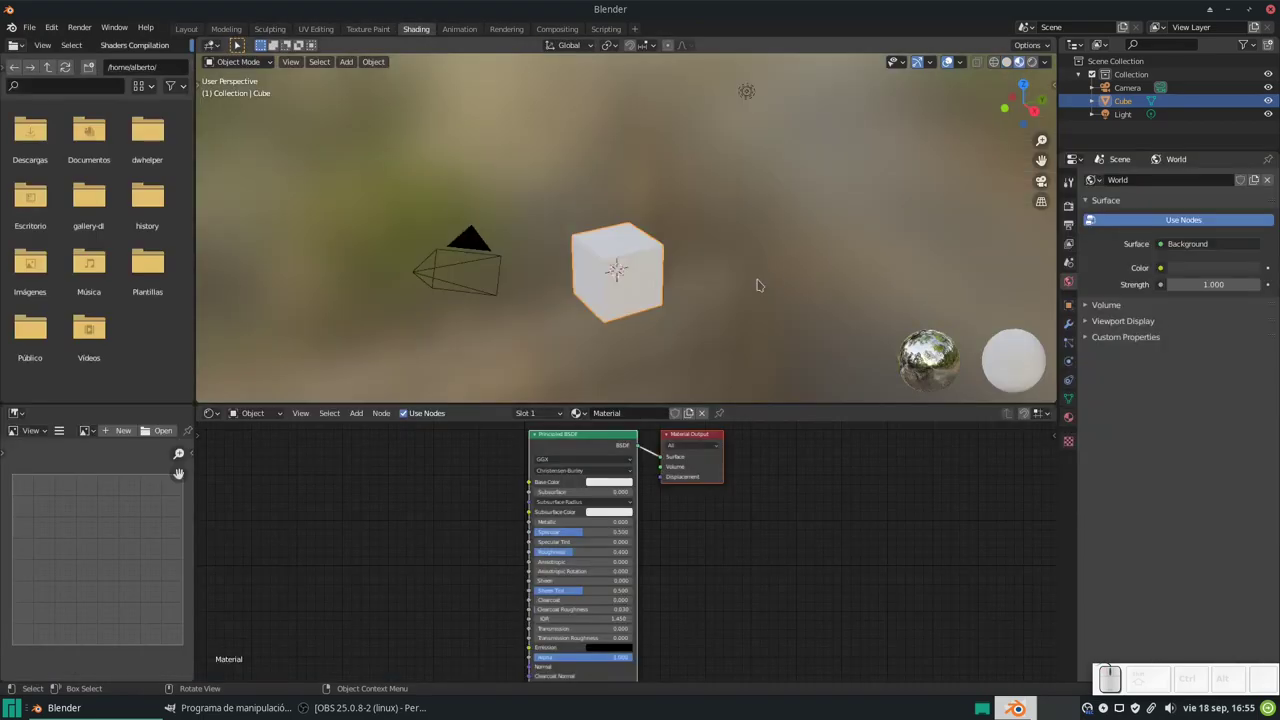
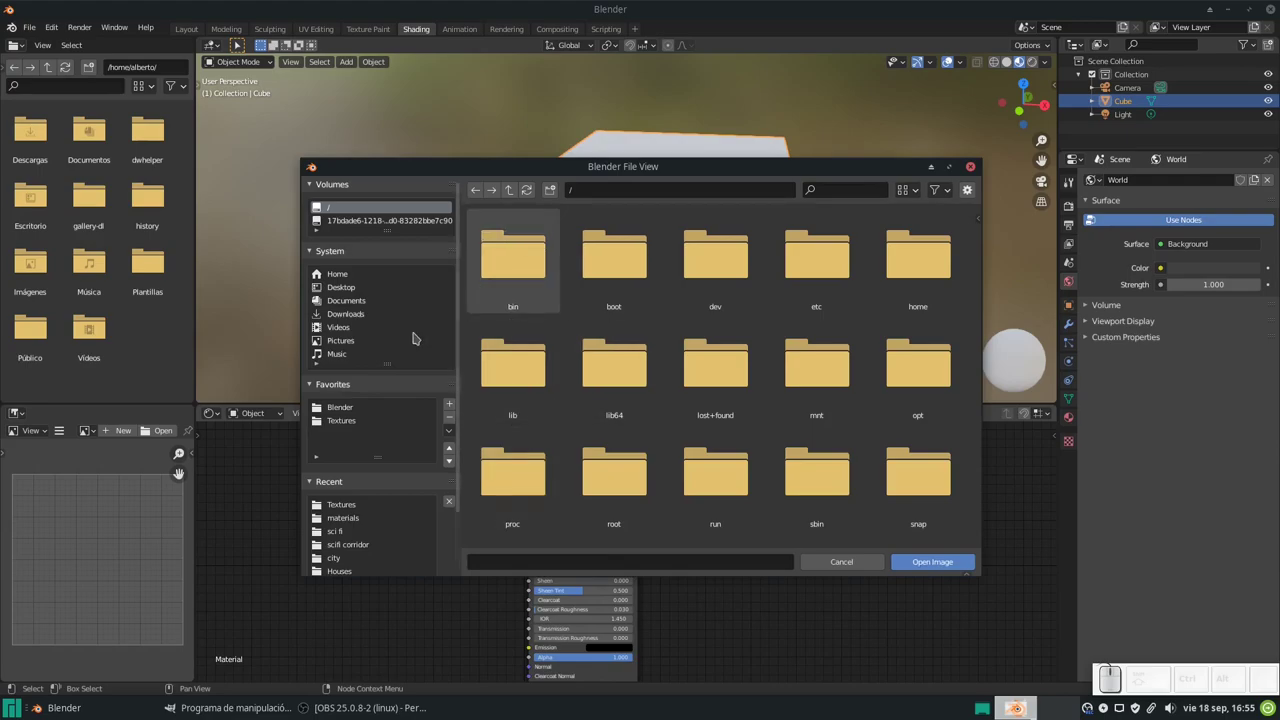
pyautogui.click(345, 424)
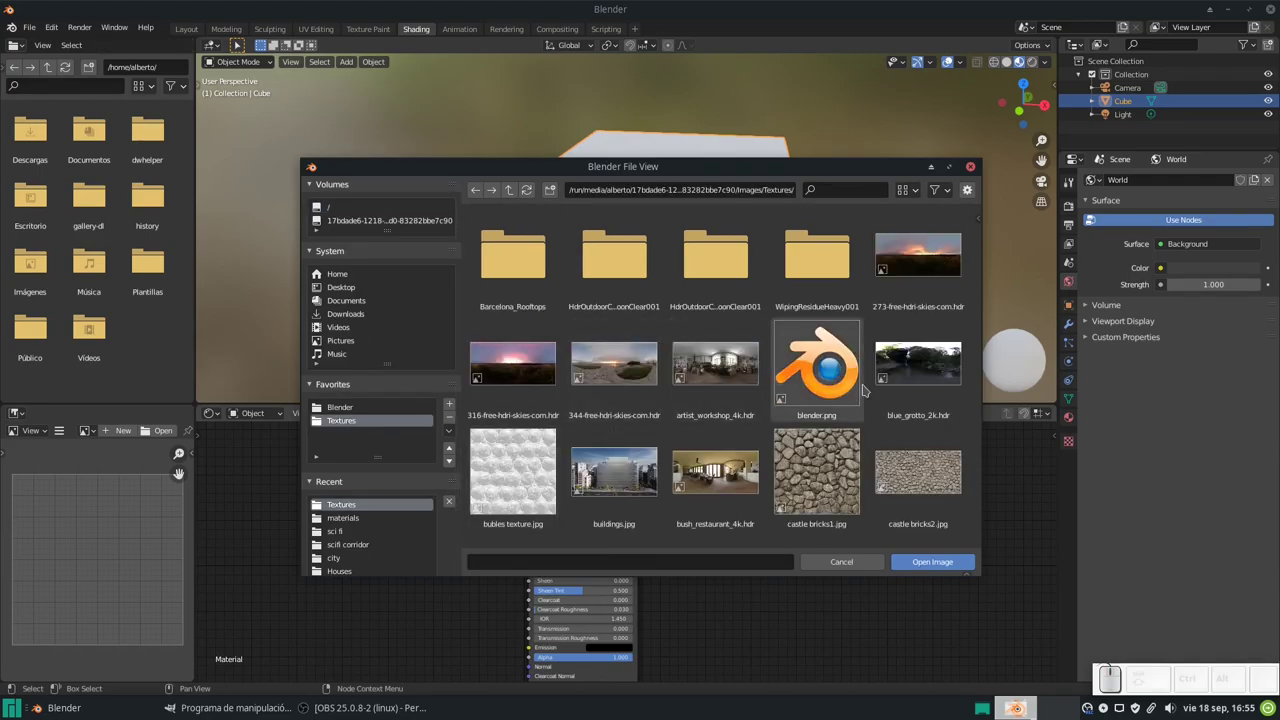
pyautogui.scroll(-3)
pyautogui.scroll(-3)
pyautogui.scroll(-3)
pyautogui.scroll(-3)
pyautogui.scroll(-3)
pyautogui.scroll(-3)
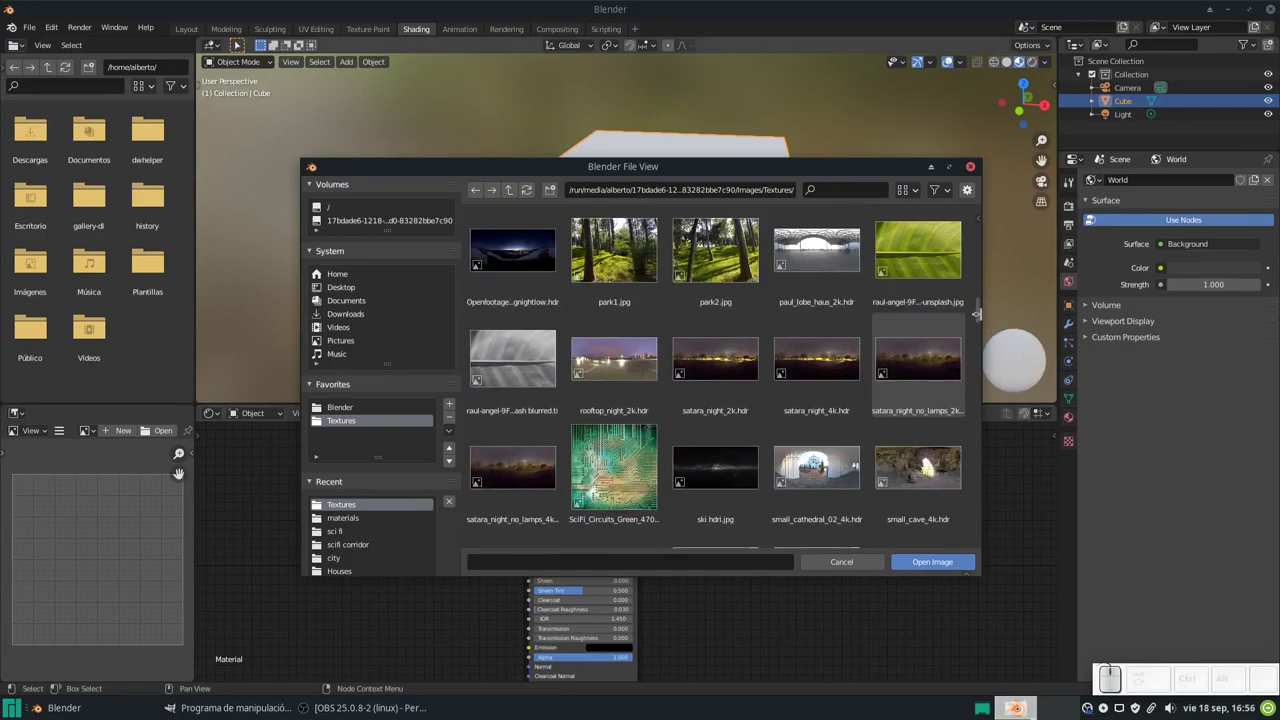
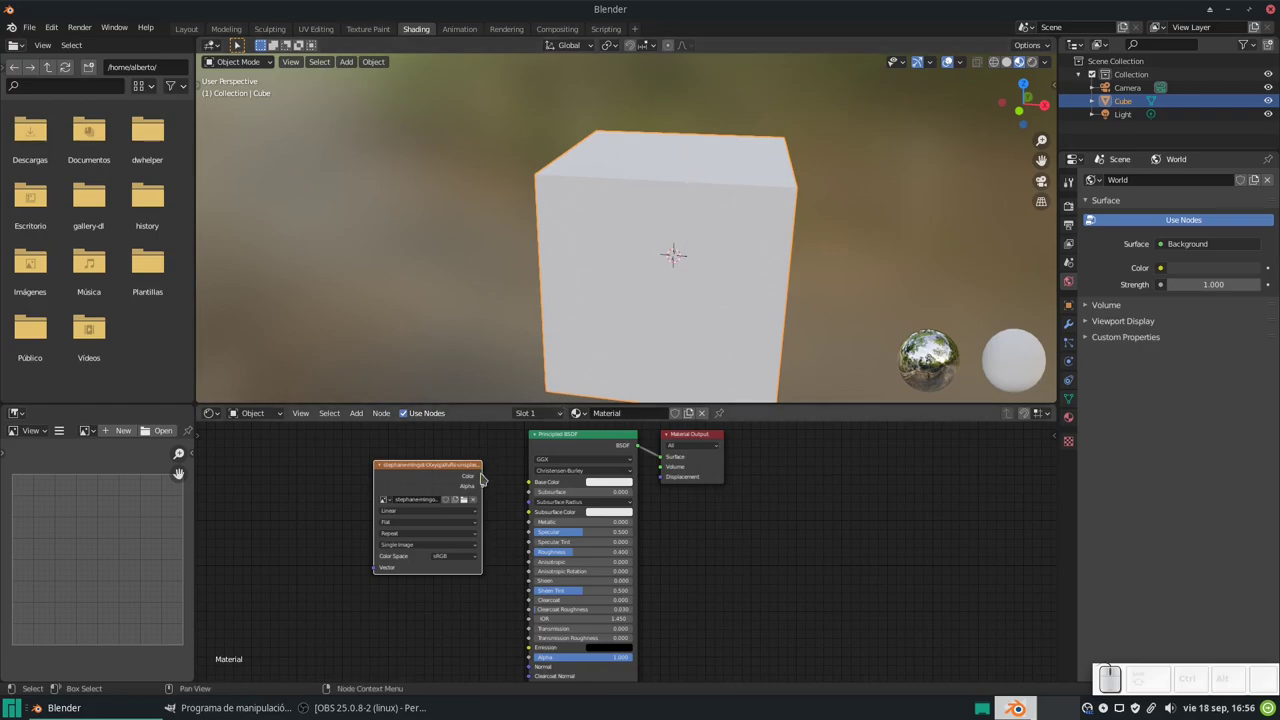
# Link the Image Texture Color output into the Principled BSDF Base Color.
pyautogui.moveTo(488, 478); pyautogui.dragTo(538, 485)
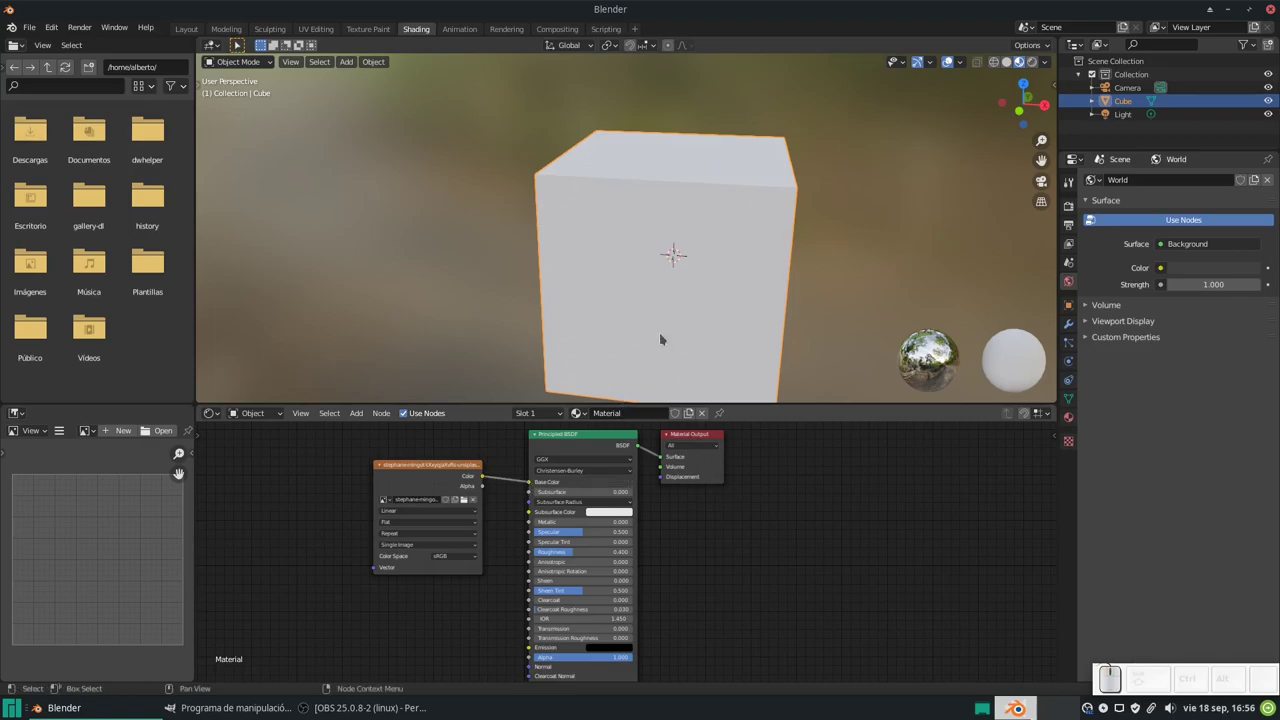
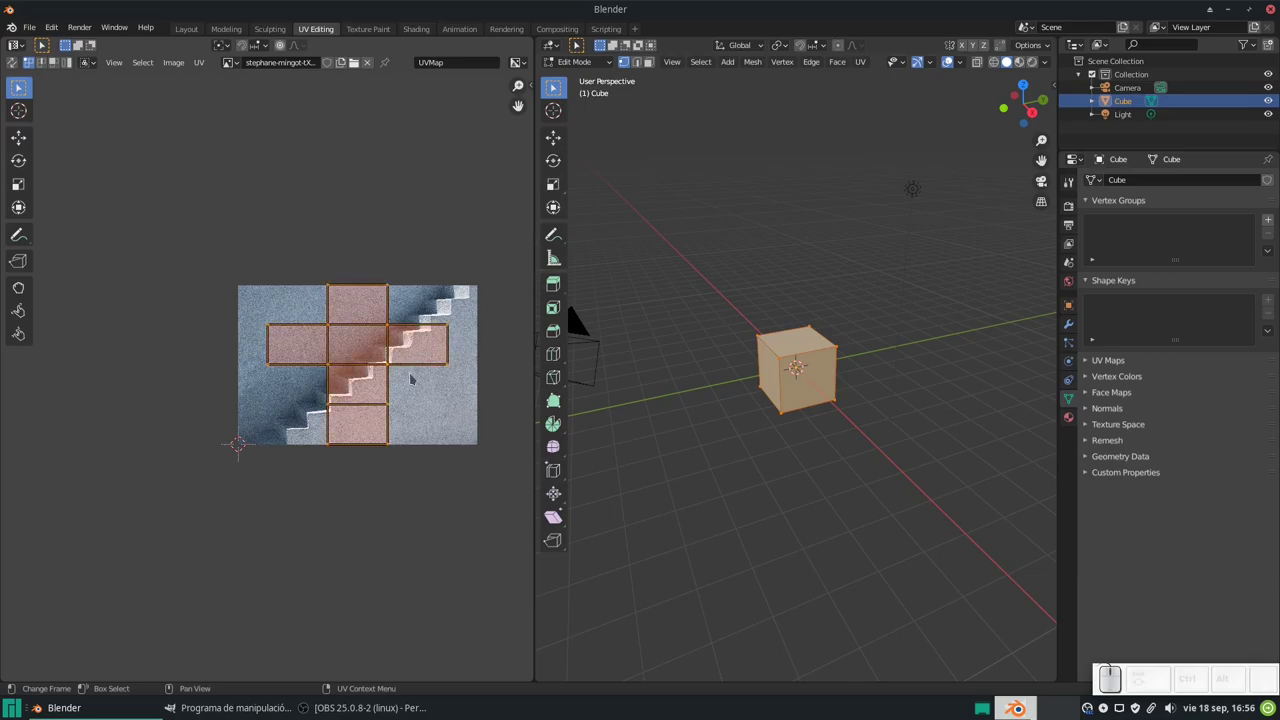
# Scale up the cube's UV layout and shift it vertically so the stairs photo covers the faces.
pyautogui.press('s')
pyautogui.press('y')
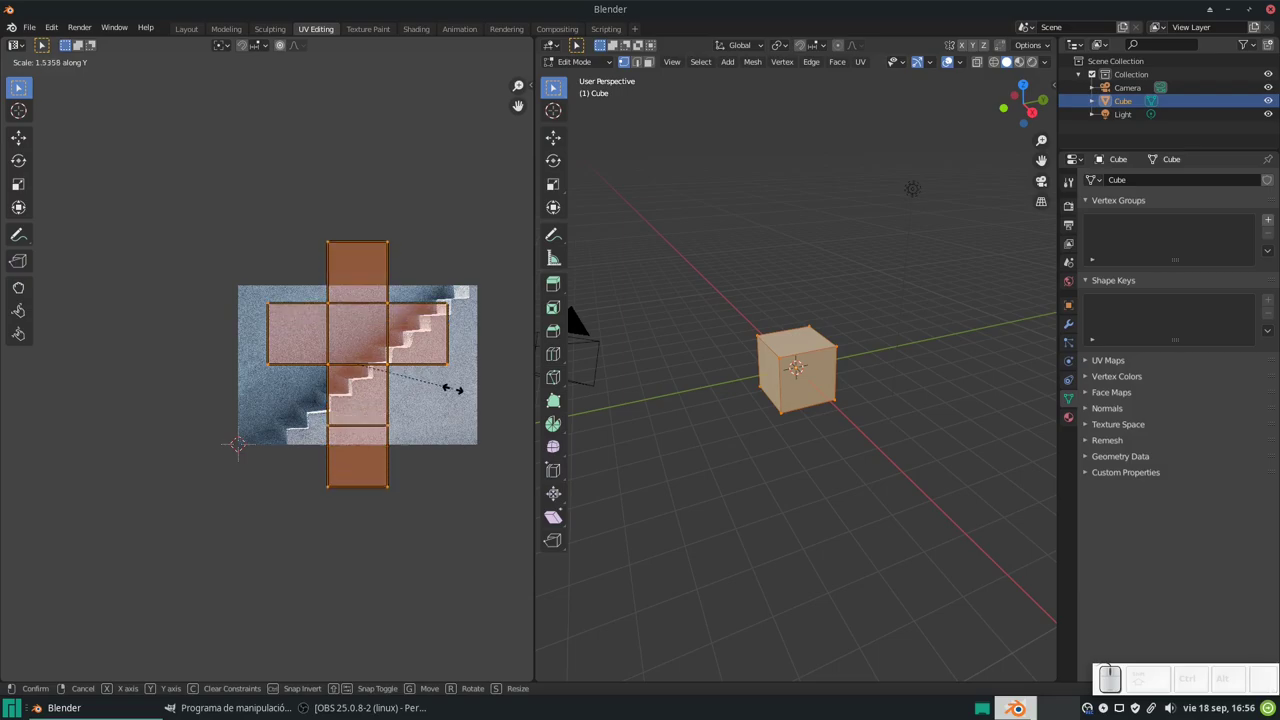
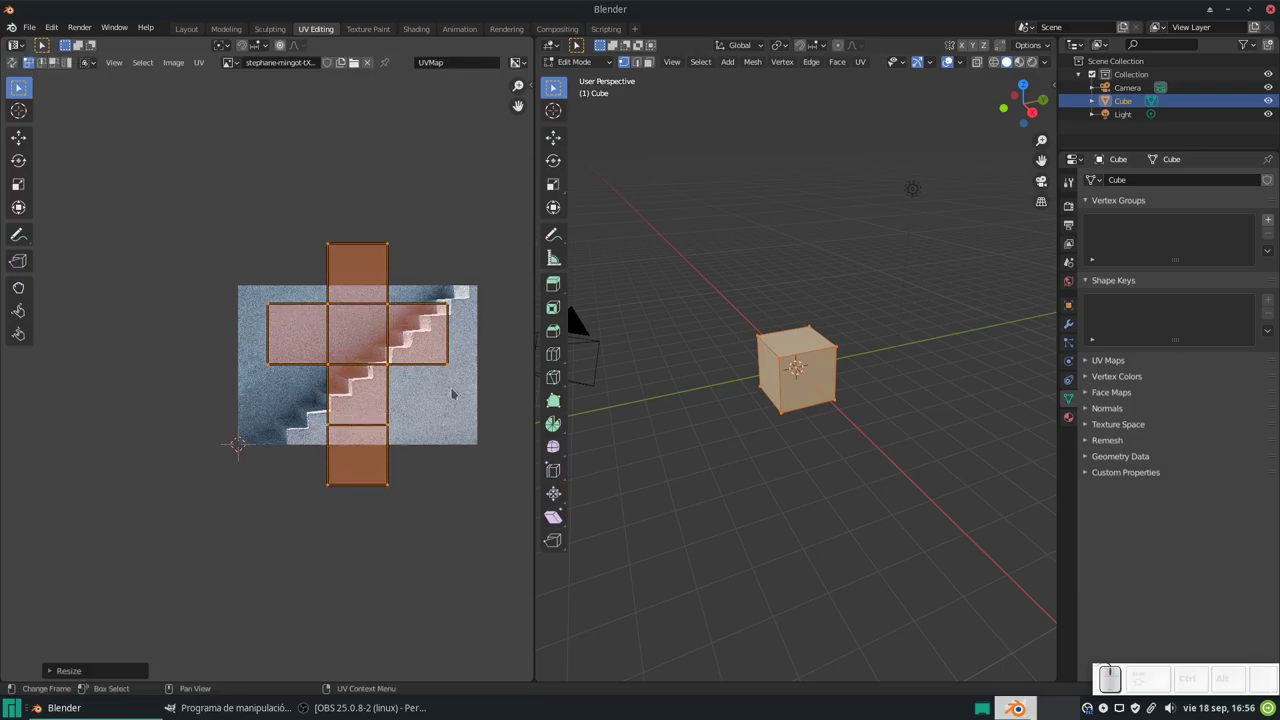
pyautogui.press('ctrl+z')
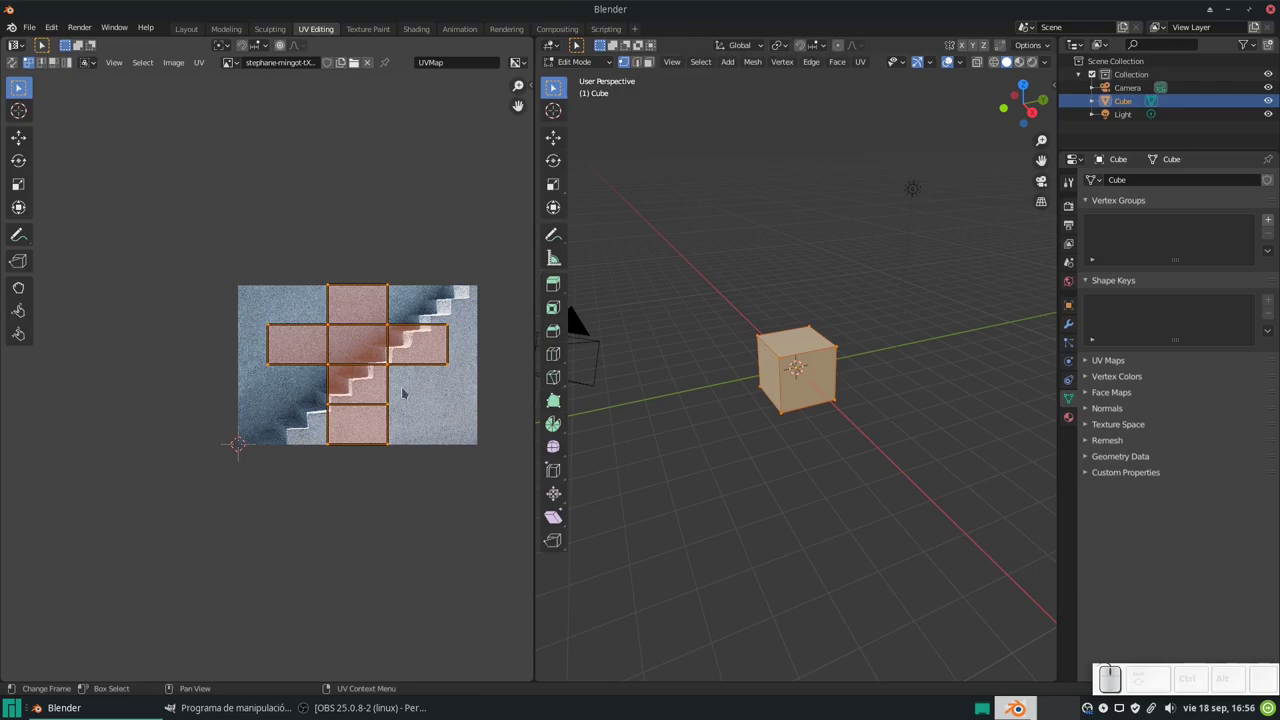
pyautogui.press('s')
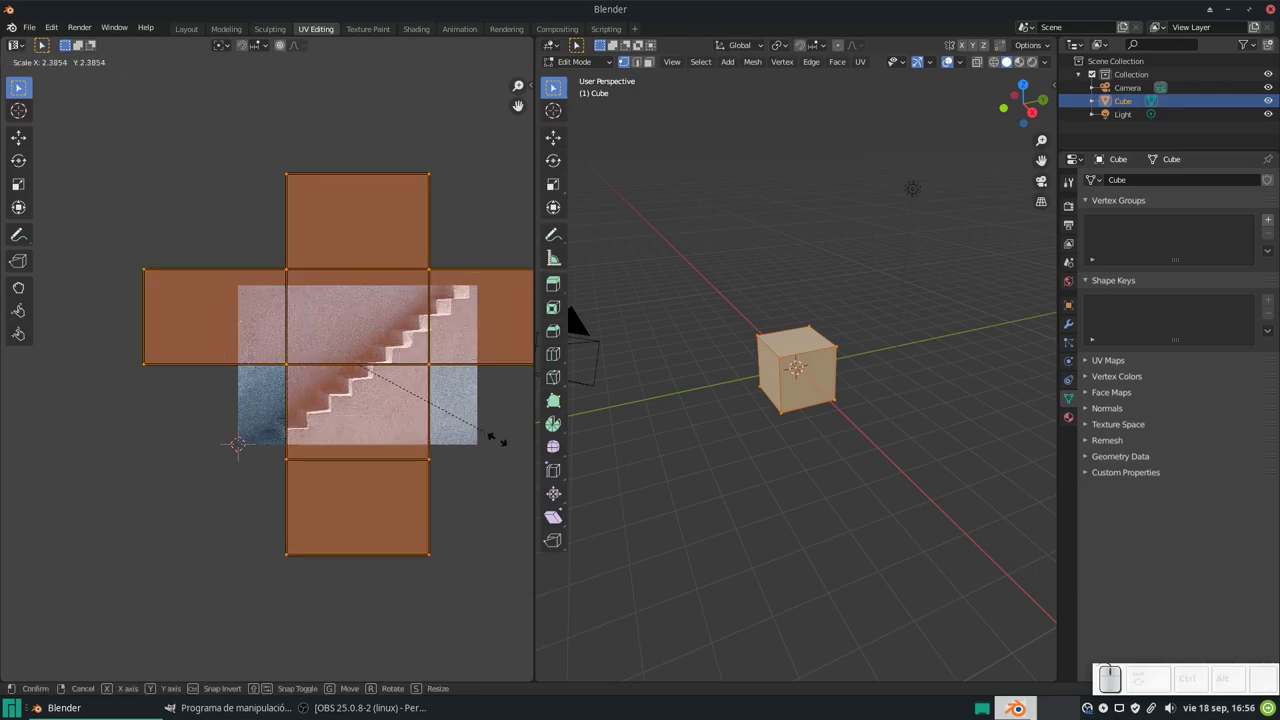
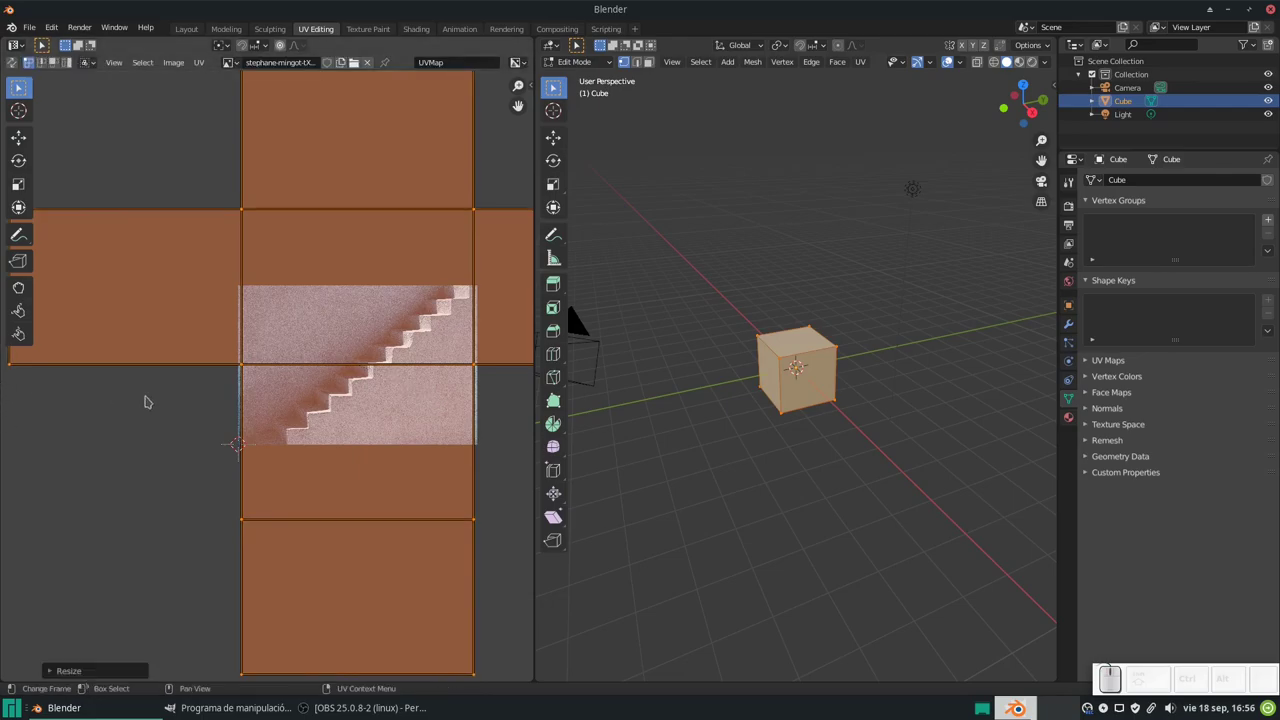
pyautogui.press('g')
pyautogui.press('y')
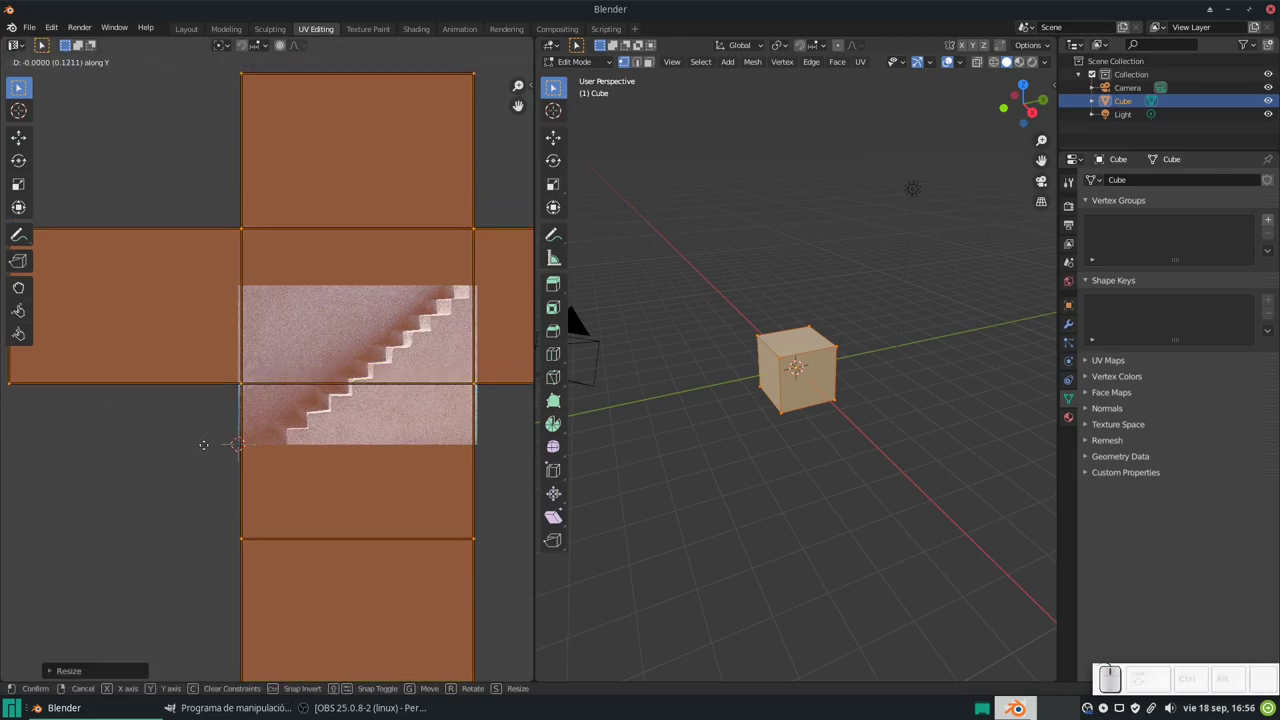
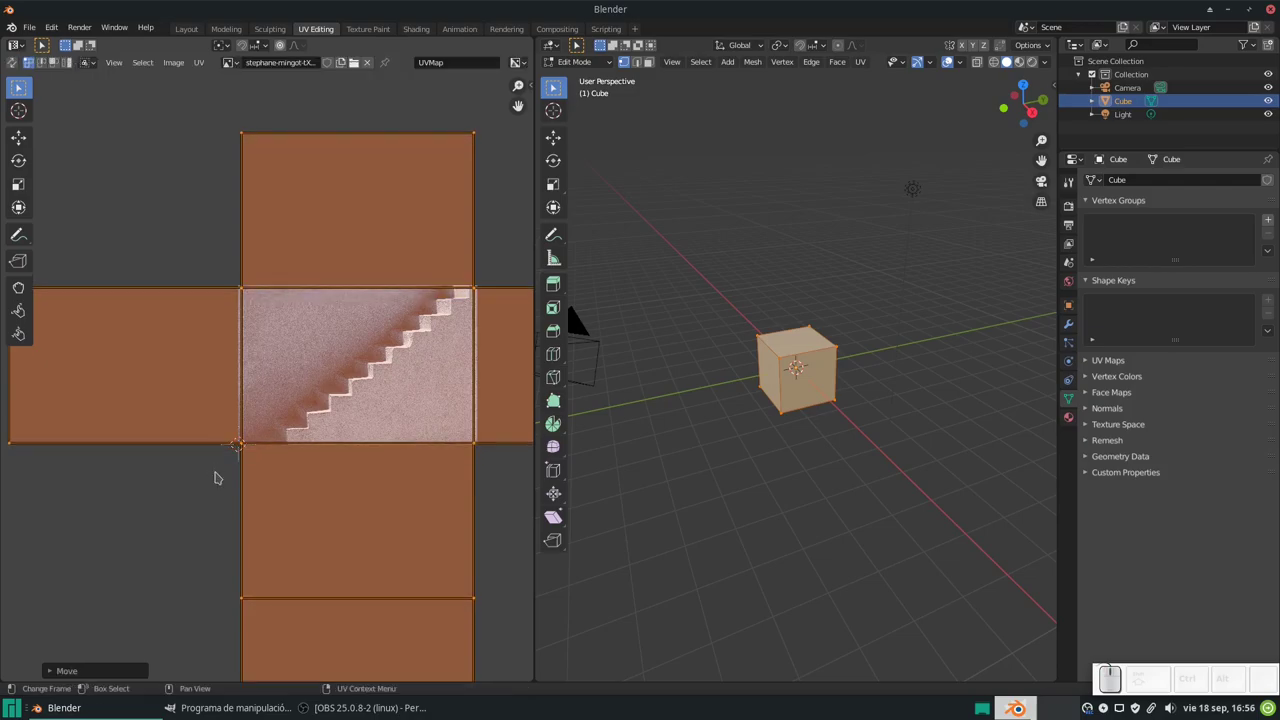
pyautogui.press('Tab')
# View the cube in material preview with the staircase photo shown on its faces.
pyautogui.click(1026, 67)
pyautogui.click(838, 365)
pyautogui.click(836, 364)
pyautogui.scroll(-3)
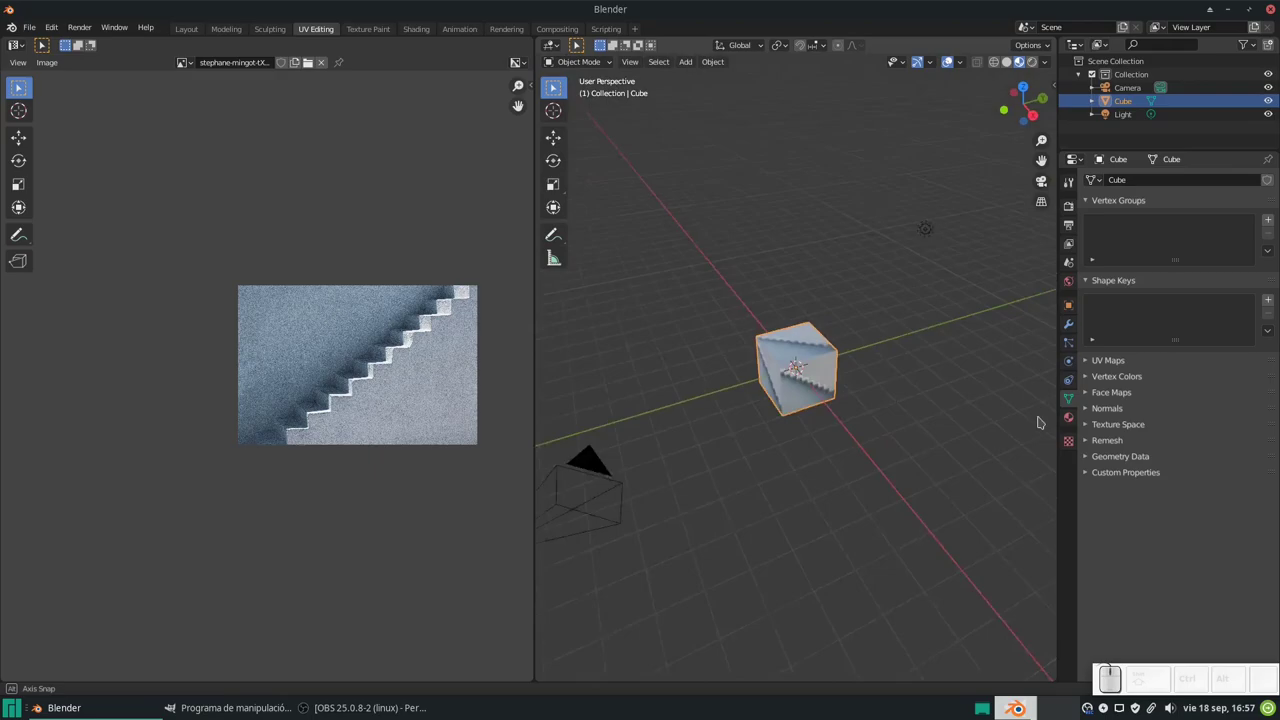
pyautogui.scroll(3)
pyautogui.scroll(-3)
pyautogui.moveTo(910, 417); pyautogui.dragTo(775, 414)
pyautogui.click(852, 437)
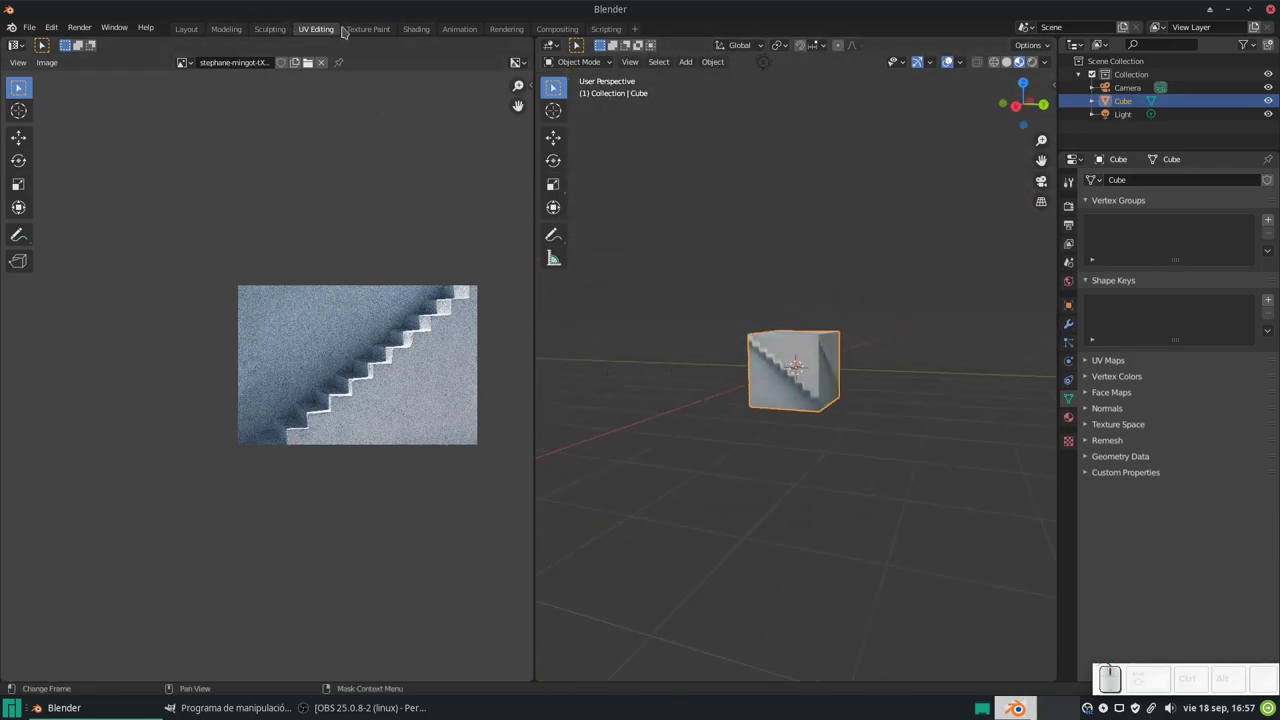
# Return to the Shading workspace and zoom in on the staircase-textured cube.
pyautogui.click(429, 33)
pyautogui.scroll(-3)
pyautogui.middleClick(649, 289)
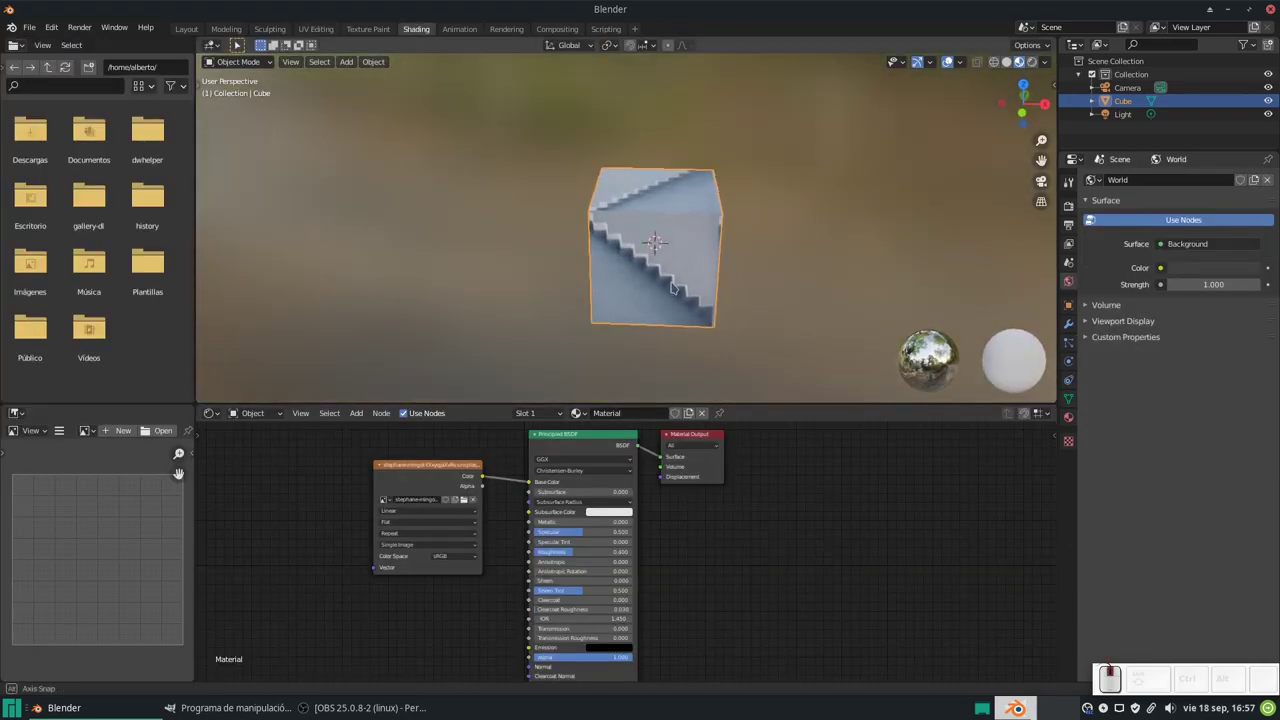
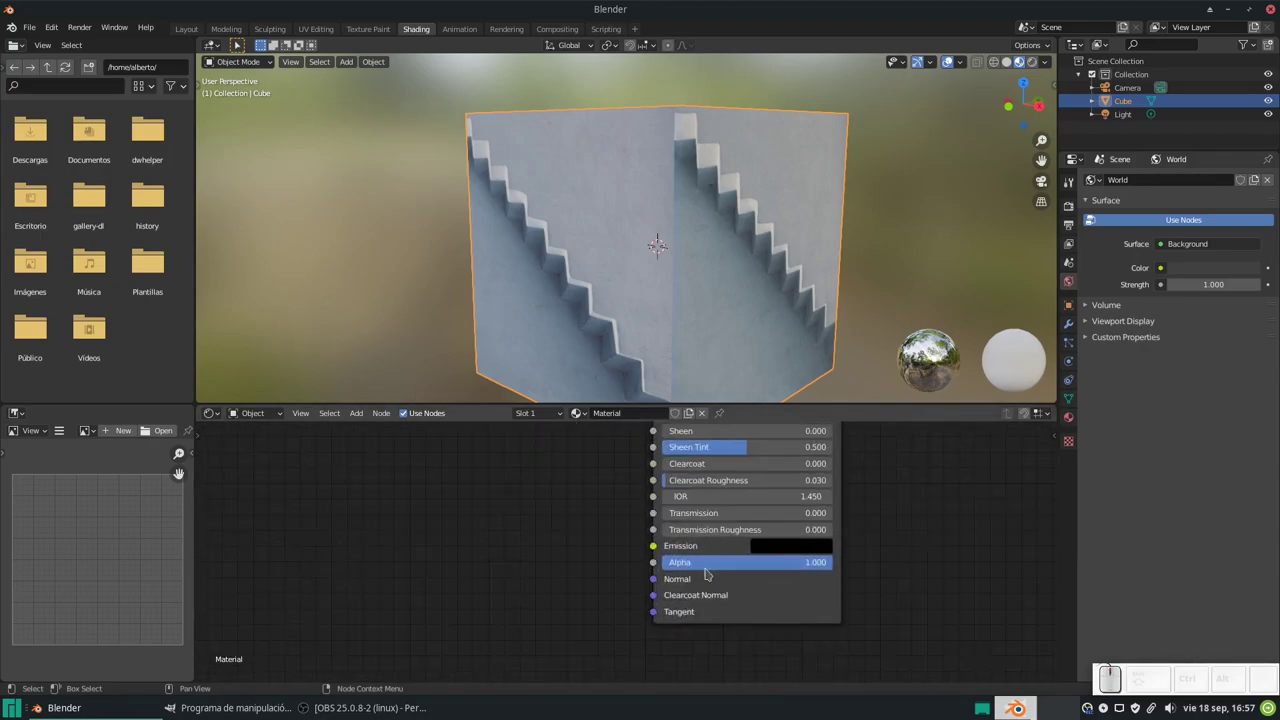
pyautogui.scroll(-3)
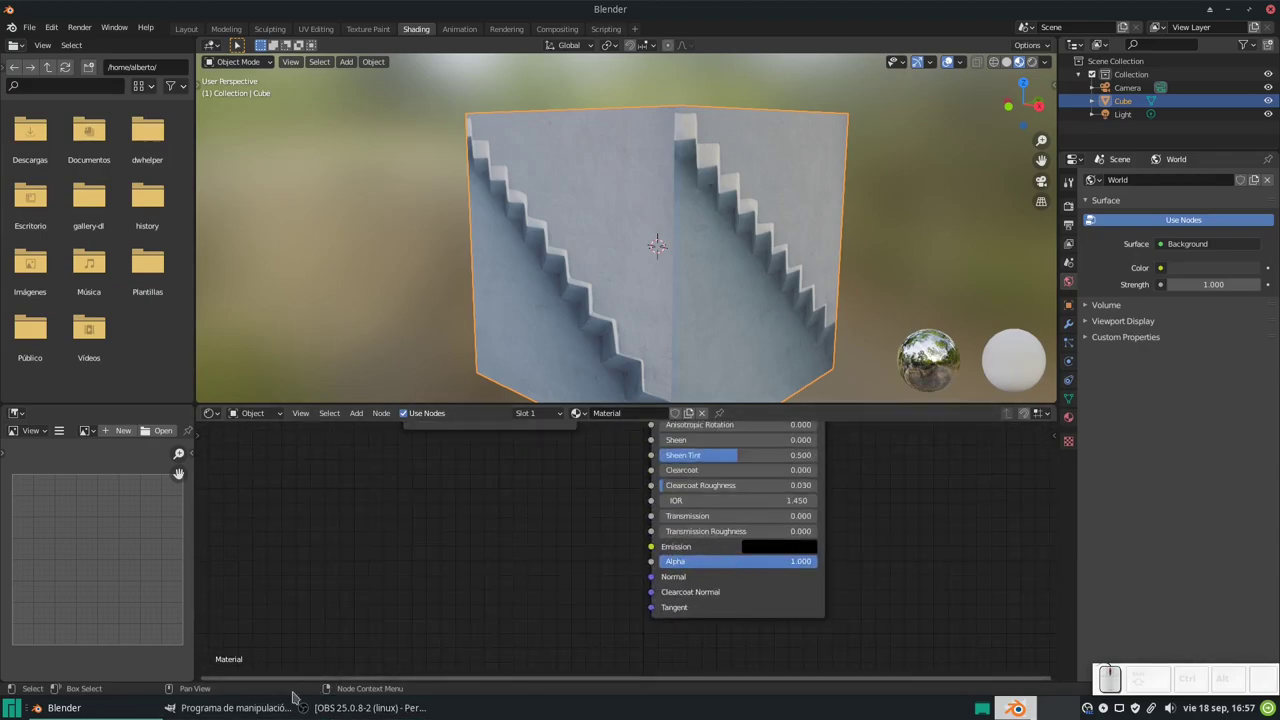
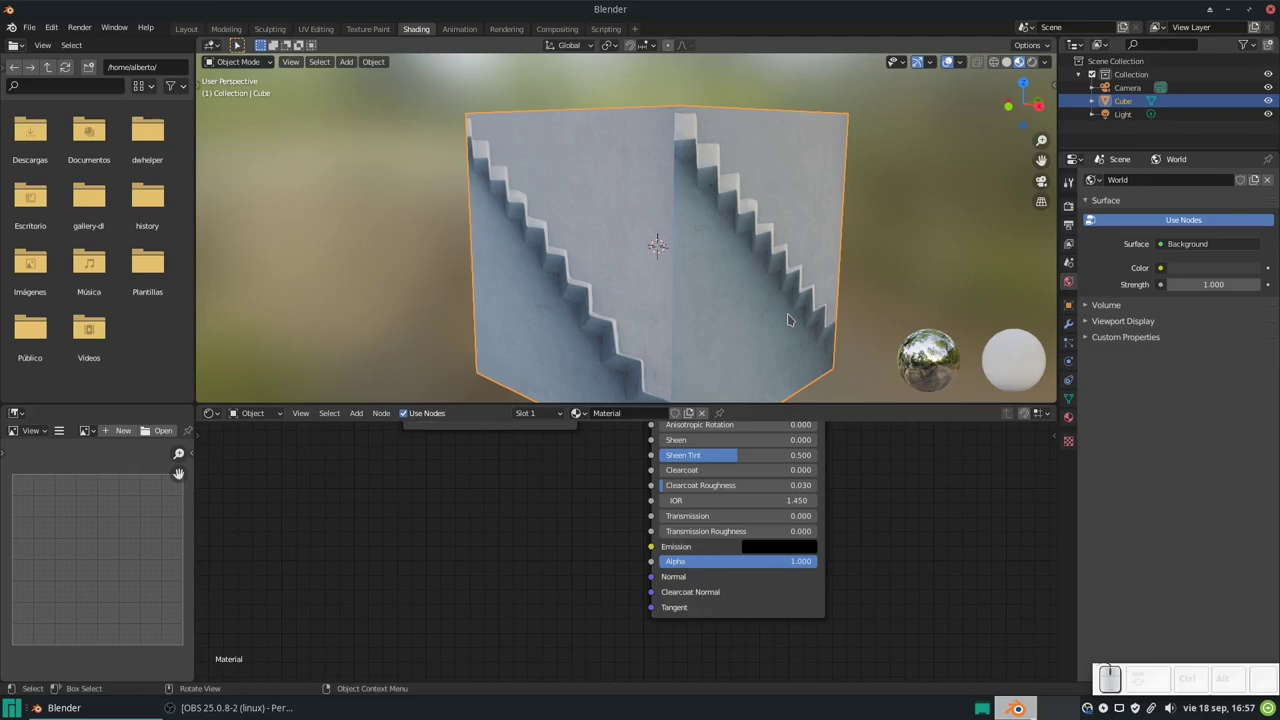
# Bring up the application finder (Alt+F2) with gimp-2.10 entered.
pyautogui.press('alt+F2')
pyautogui.press('g')
pyautogui.press('i')
pyautogui.press('m')
pyautogui.press('Right')
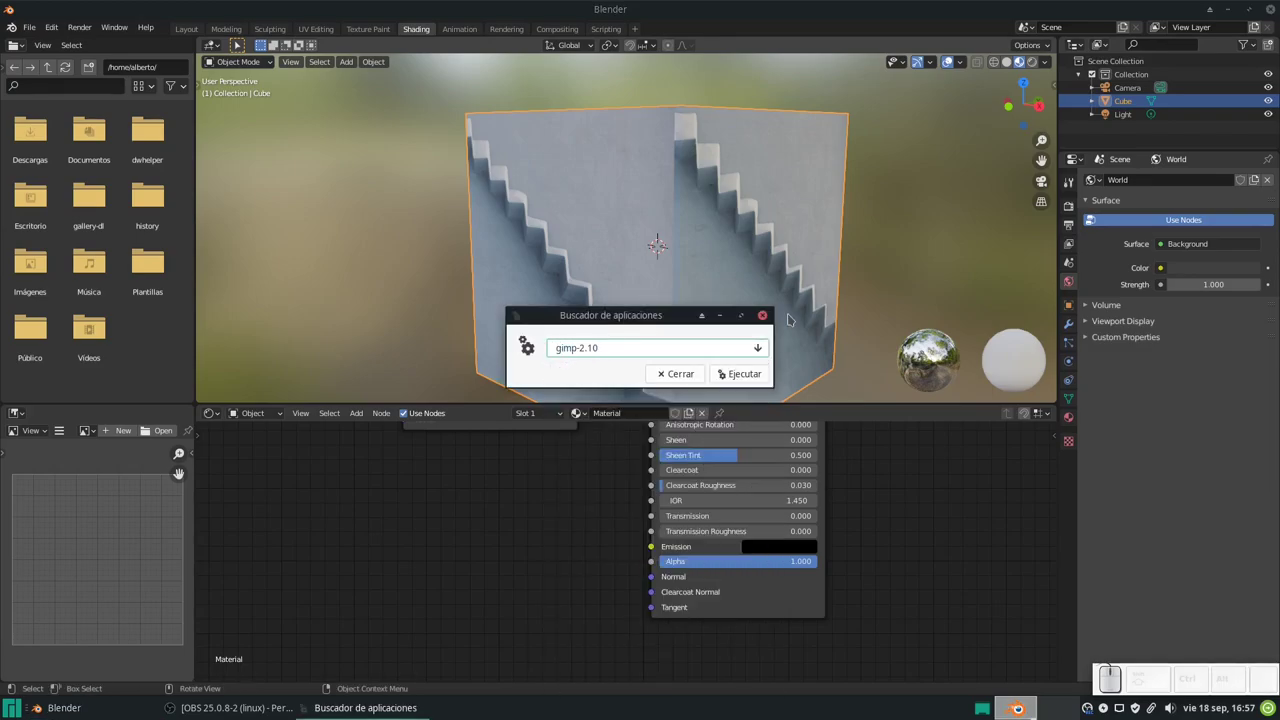
# Launch GIMP from the finder and dismiss the desktop application menu, leaving GIMP's empty editor in front.
pyautogui.press('KP_Enter')
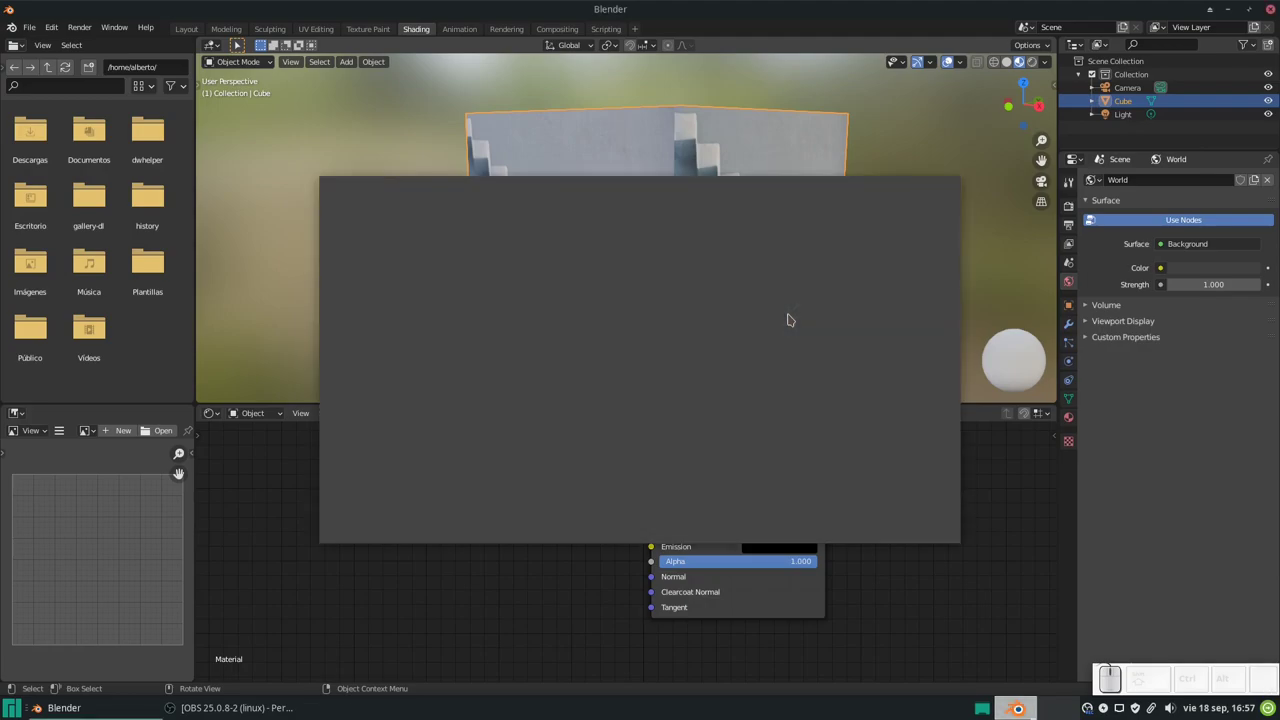
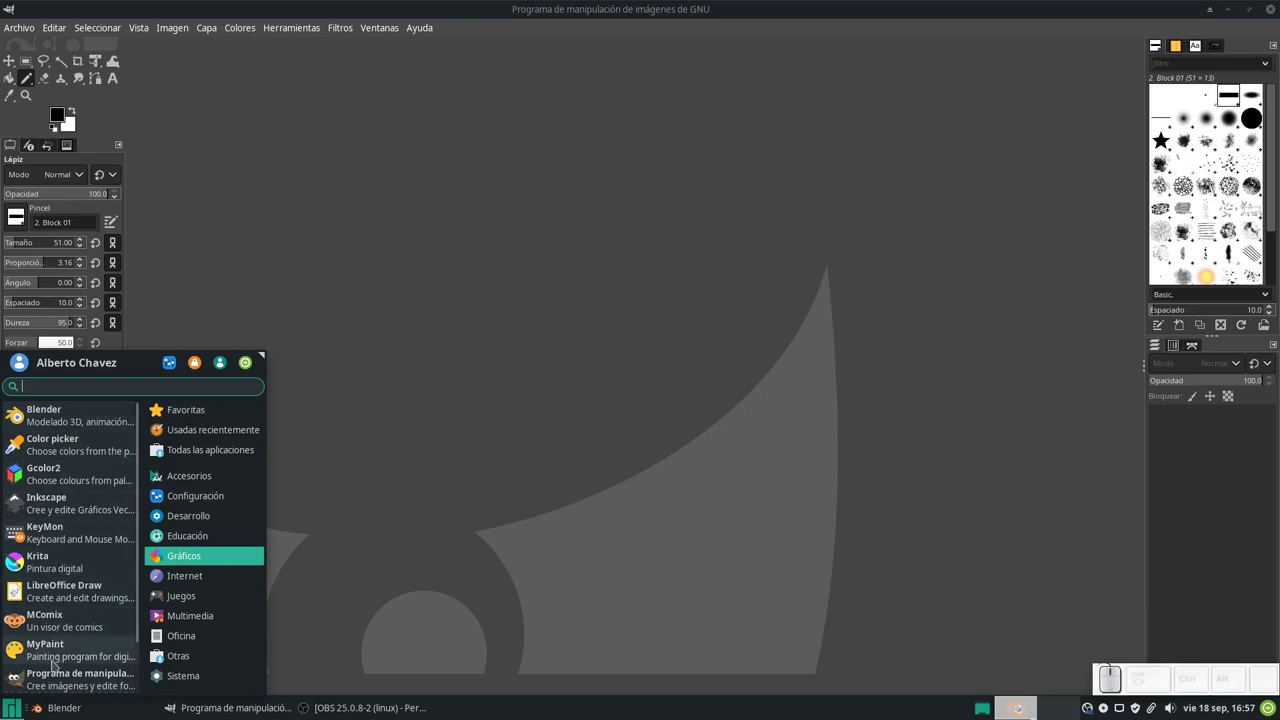
pyautogui.scroll(-3)
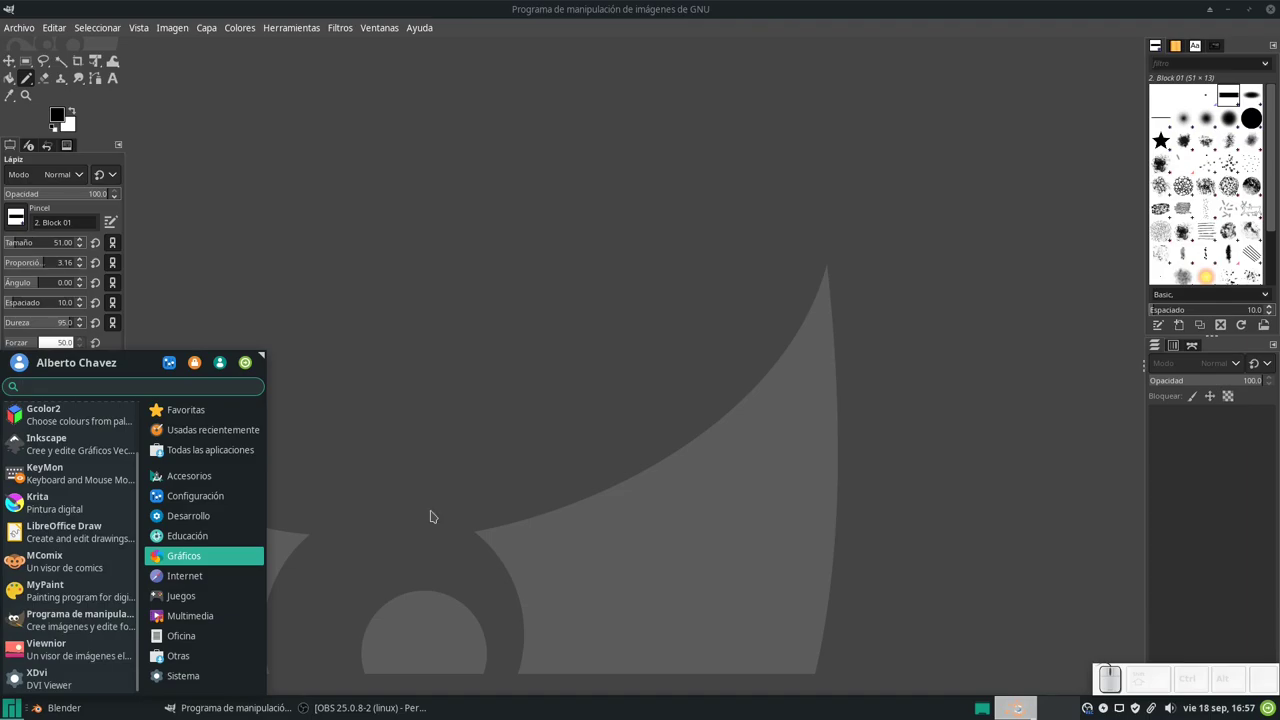
pyautogui.click(435, 512)
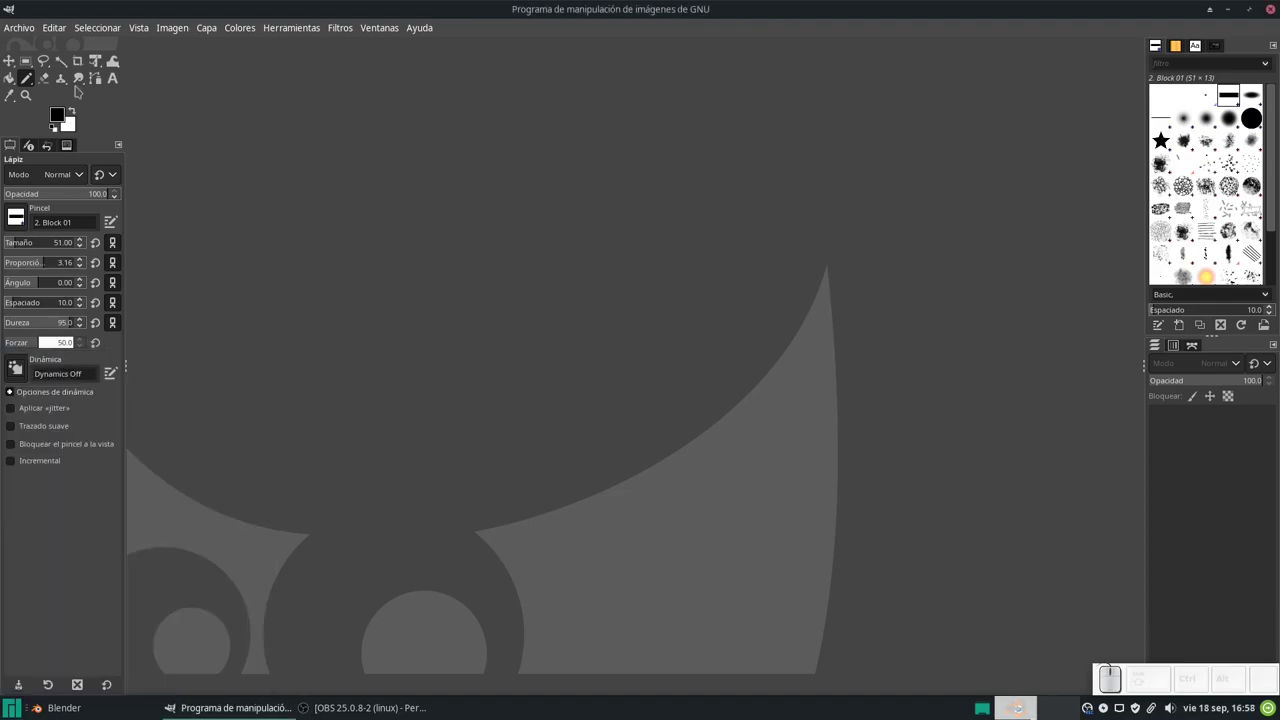
# Open the stairs Unsplash JPG from the Textures folder in GIMP, accepting the colour profile prompt.
pyautogui.click(19, 32)
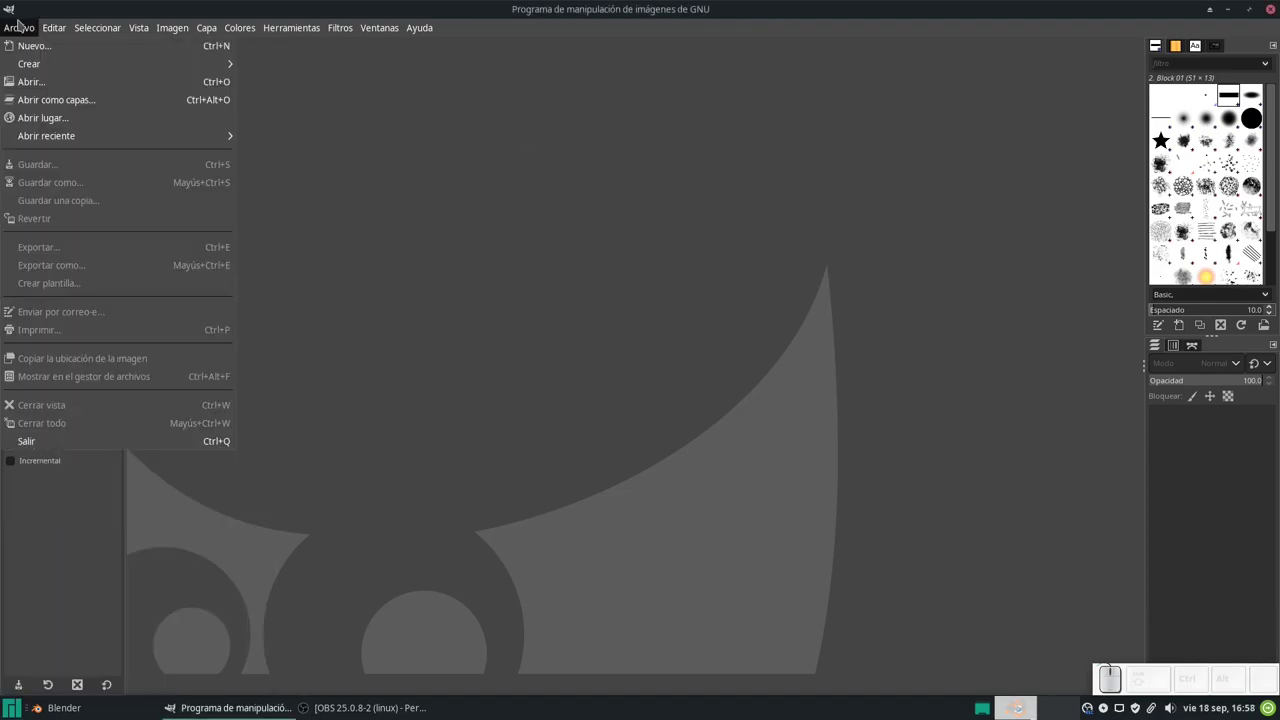
pyautogui.click(28, 80)
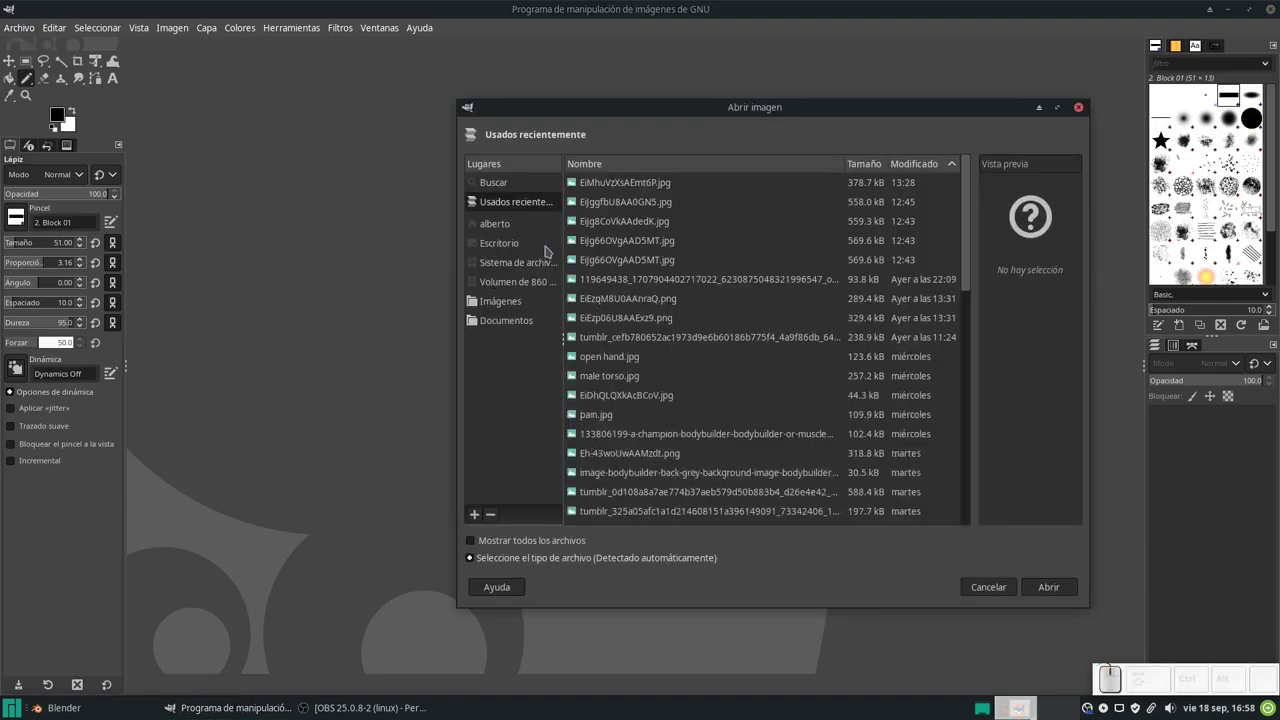
pyautogui.click(519, 287)
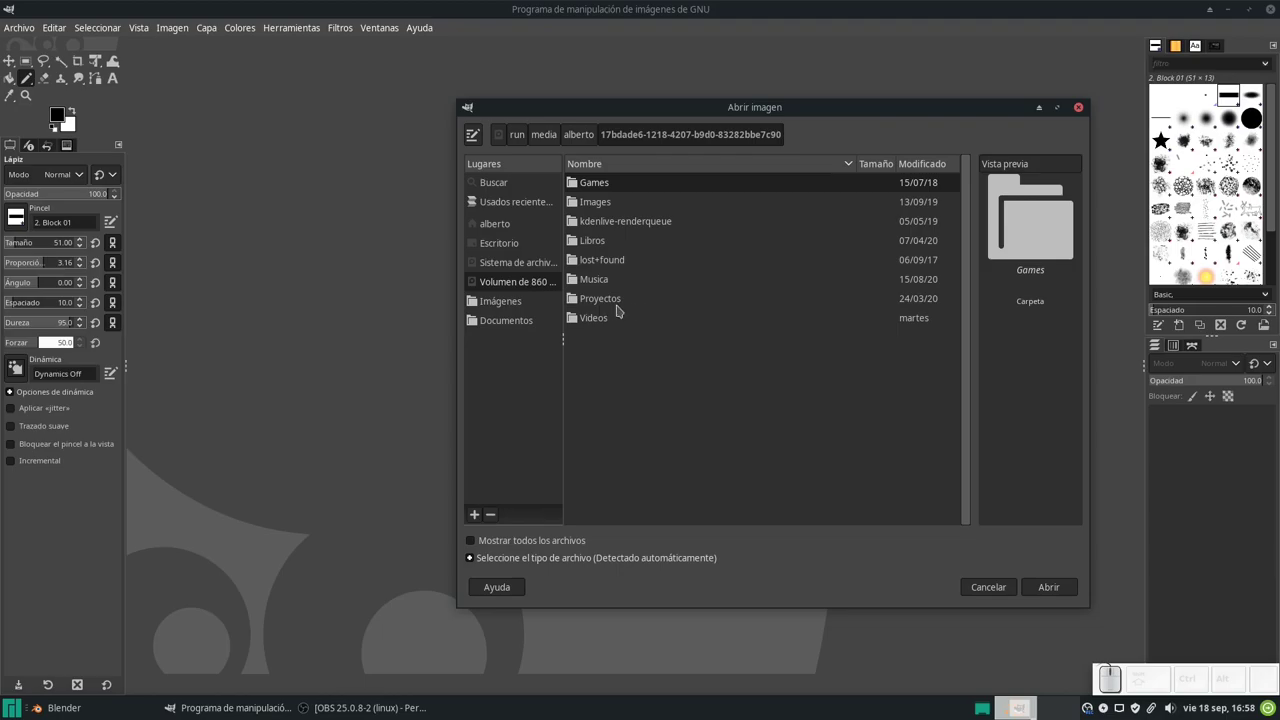
pyautogui.click(611, 205)
pyautogui.click(610, 266)
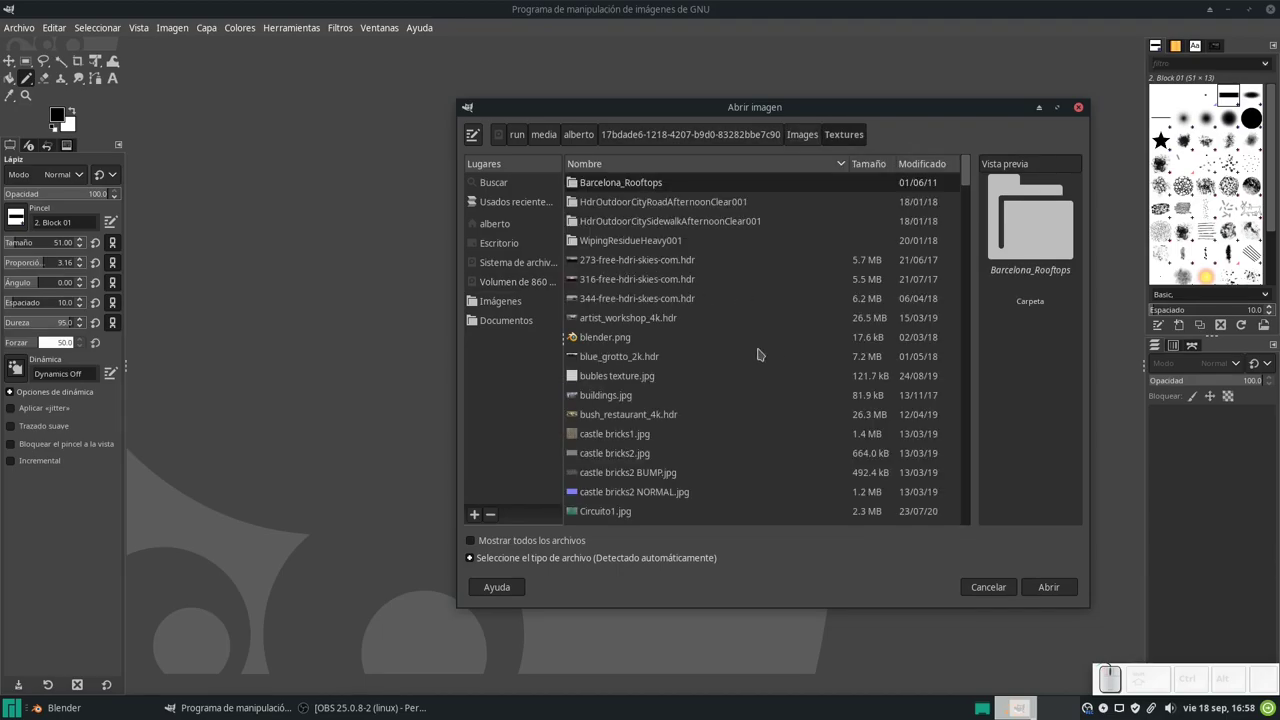
pyautogui.scroll(-3)
pyautogui.scroll(-3)
pyautogui.scroll(-3)
pyautogui.scroll(-3)
pyautogui.scroll(-3)
pyautogui.scroll(-3)
pyautogui.scroll(-3)
pyautogui.scroll(-3)
pyautogui.click(599, 407)
pyautogui.click(1044, 589)
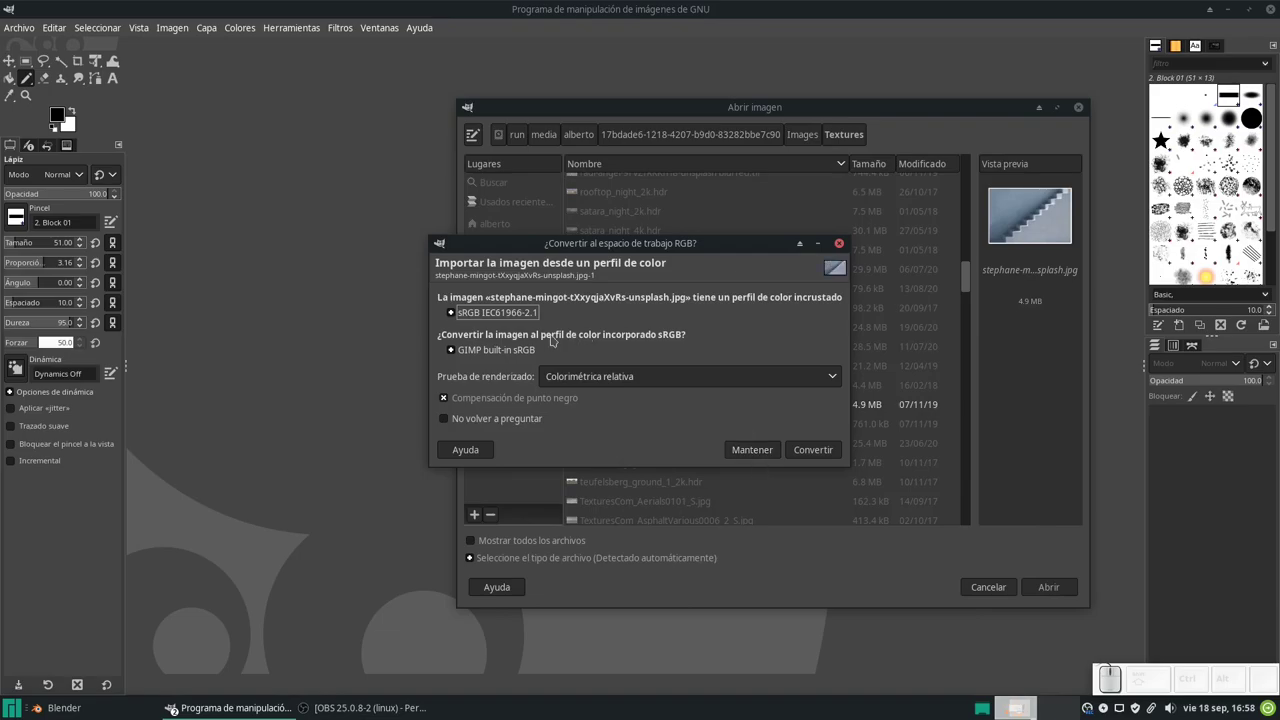
pyautogui.click(813, 454)
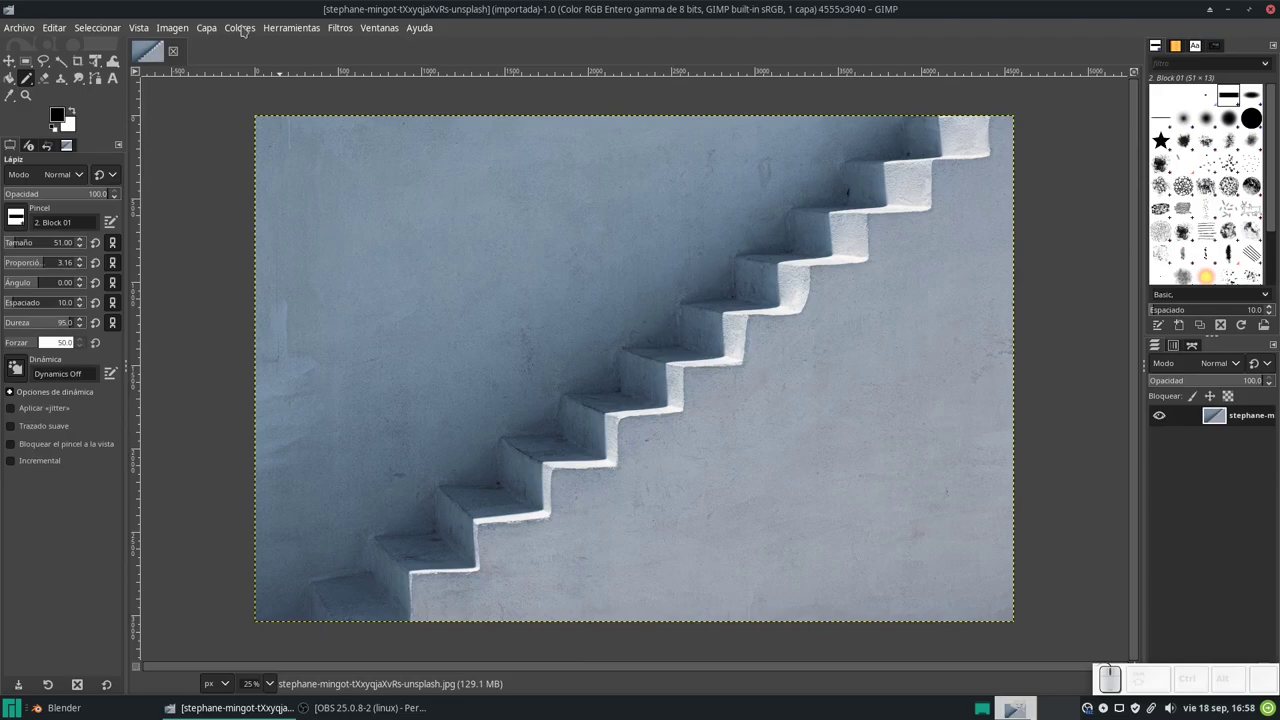
# Start the Filtros > Genérico > Mapa normal filter on the stair photo.
pyautogui.click(249, 29)
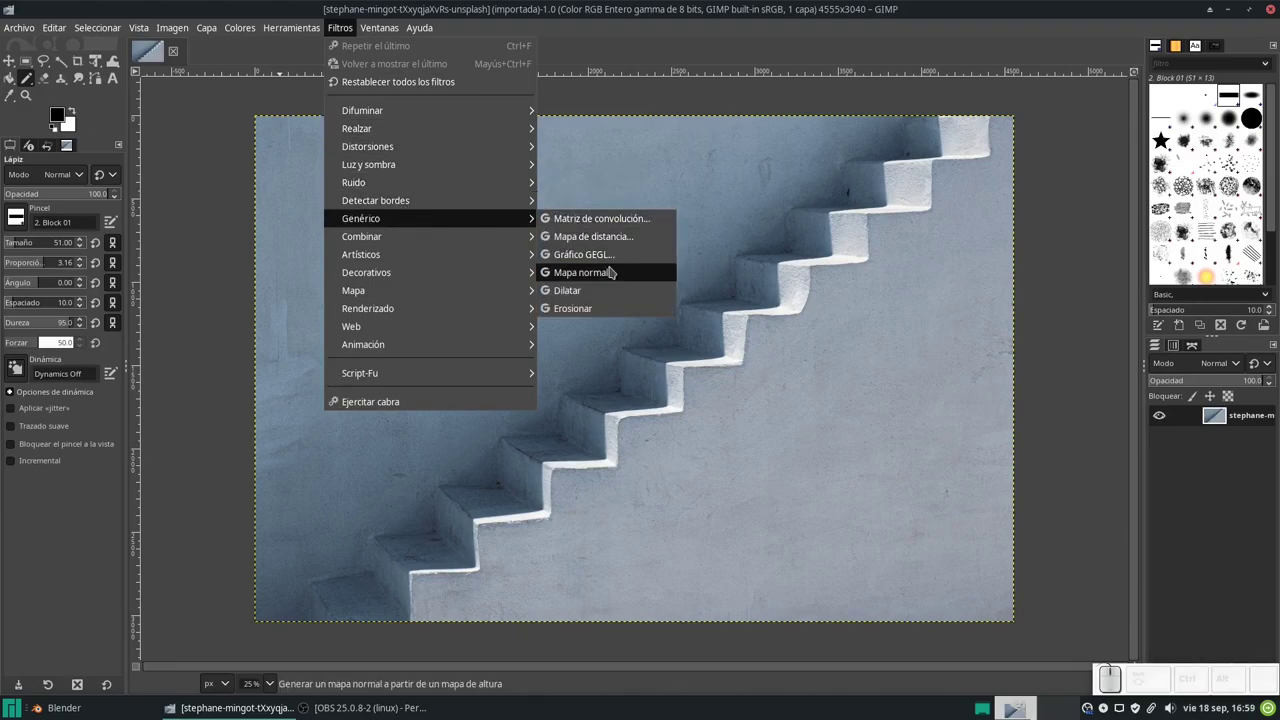
pyautogui.click(626, 277)
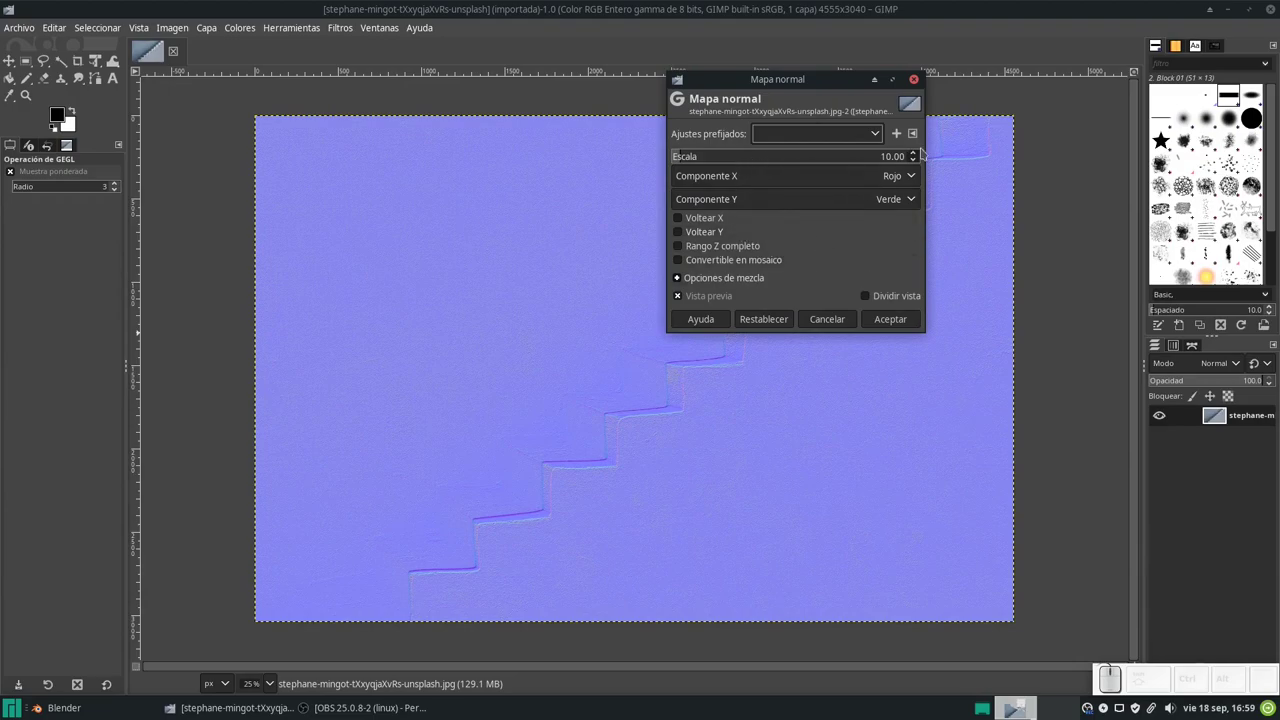
# Raise the normal map Escala to 32 and glance through the presets list without choosing one.
pyautogui.scroll(3)
pyautogui.scroll(-3)
pyautogui.scroll(3)
pyautogui.scroll(3)
pyautogui.scroll(3)
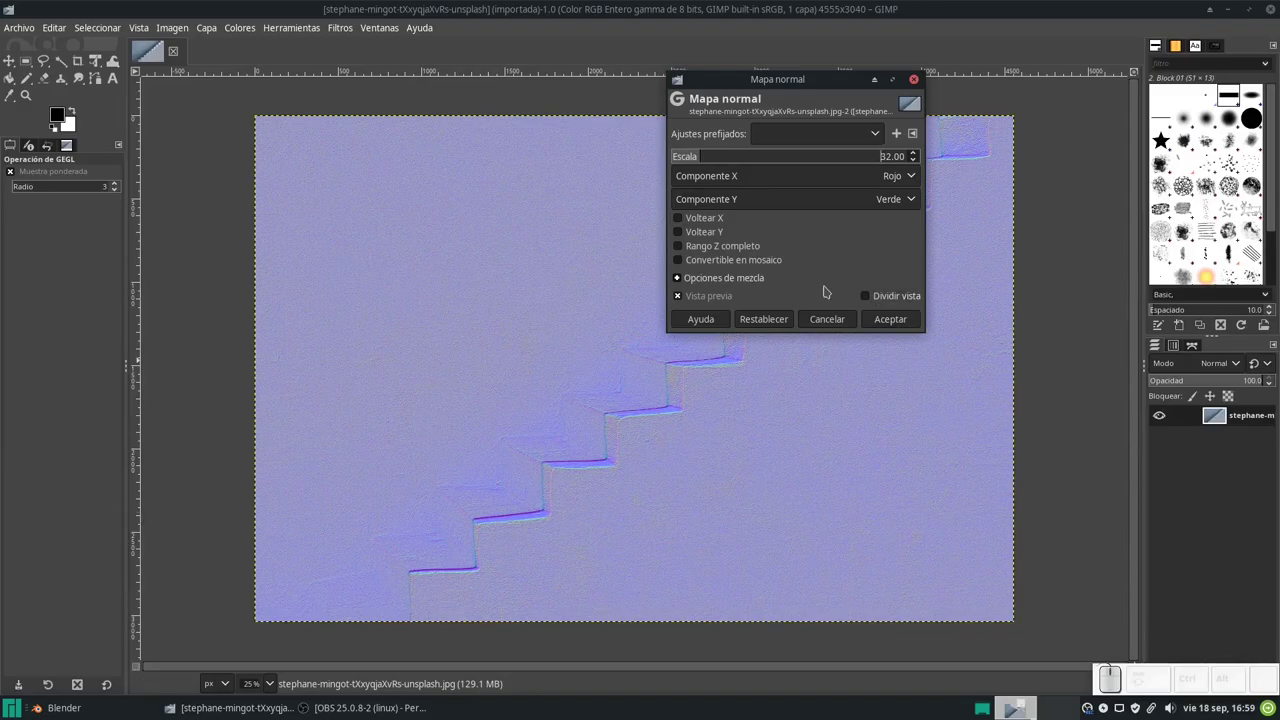
pyautogui.click(888, 133)
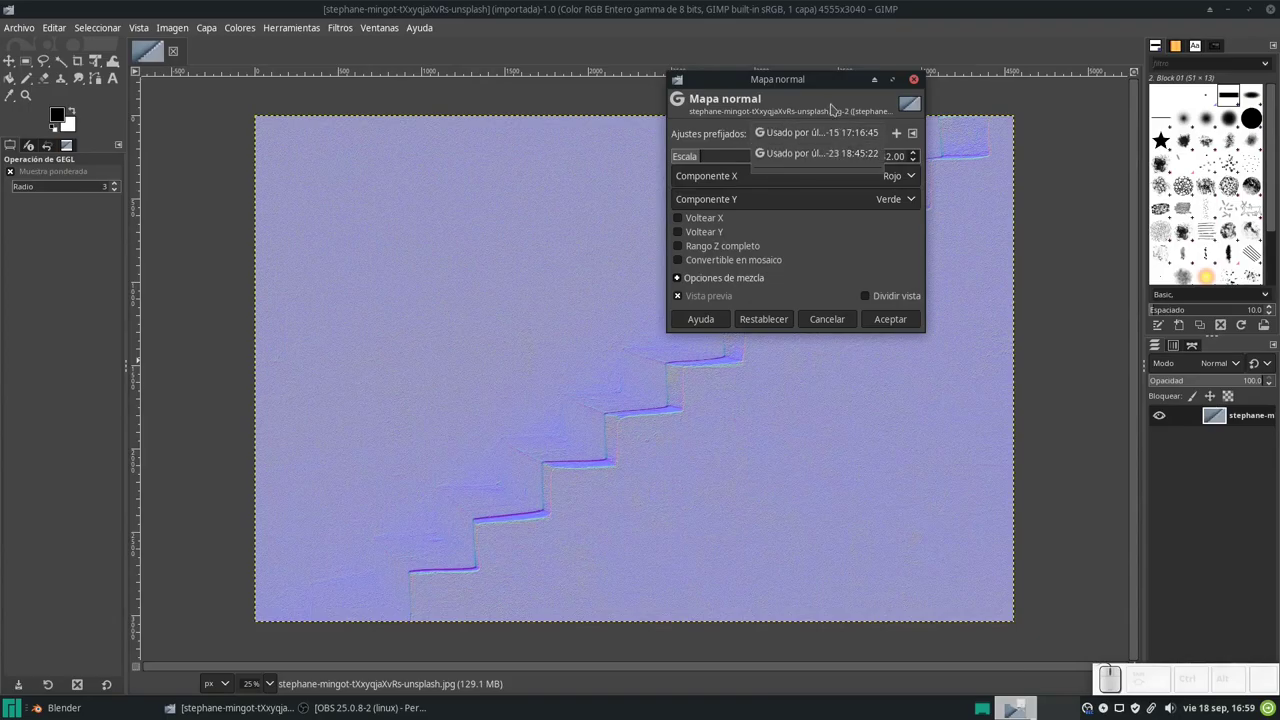
pyautogui.click(824, 85)
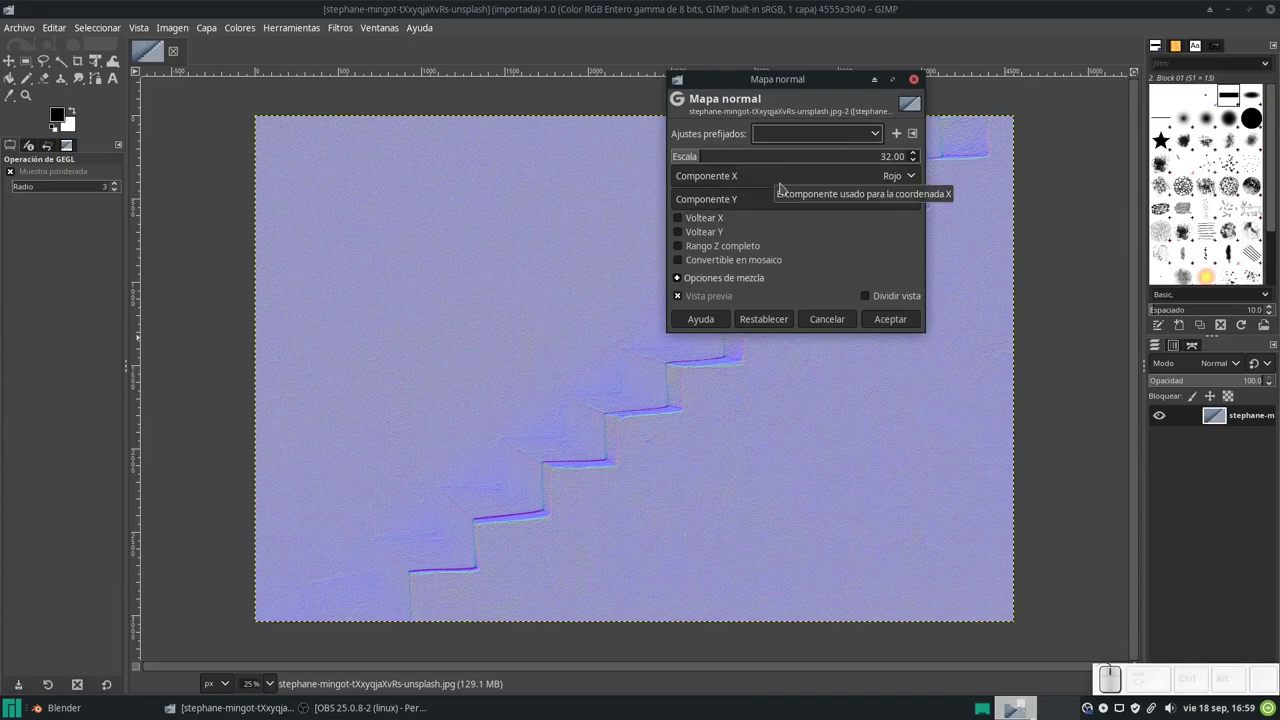
pyautogui.click(834, 132)
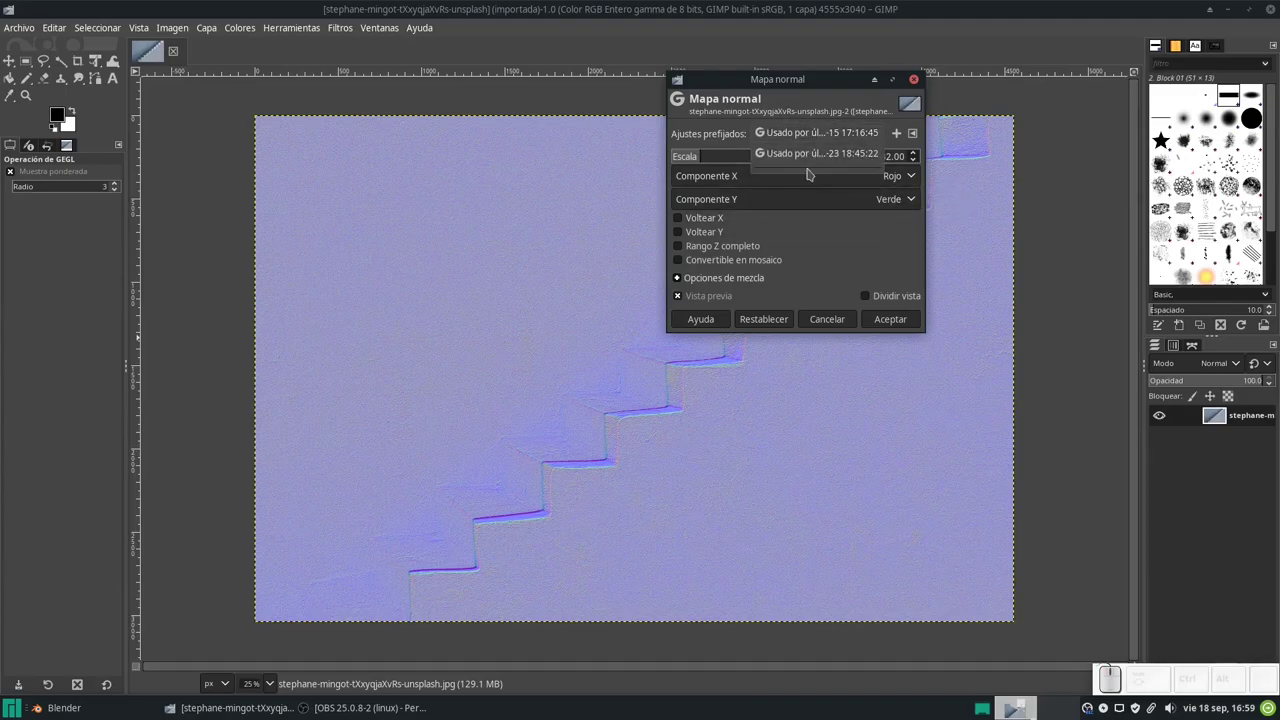
pyautogui.click(771, 93)
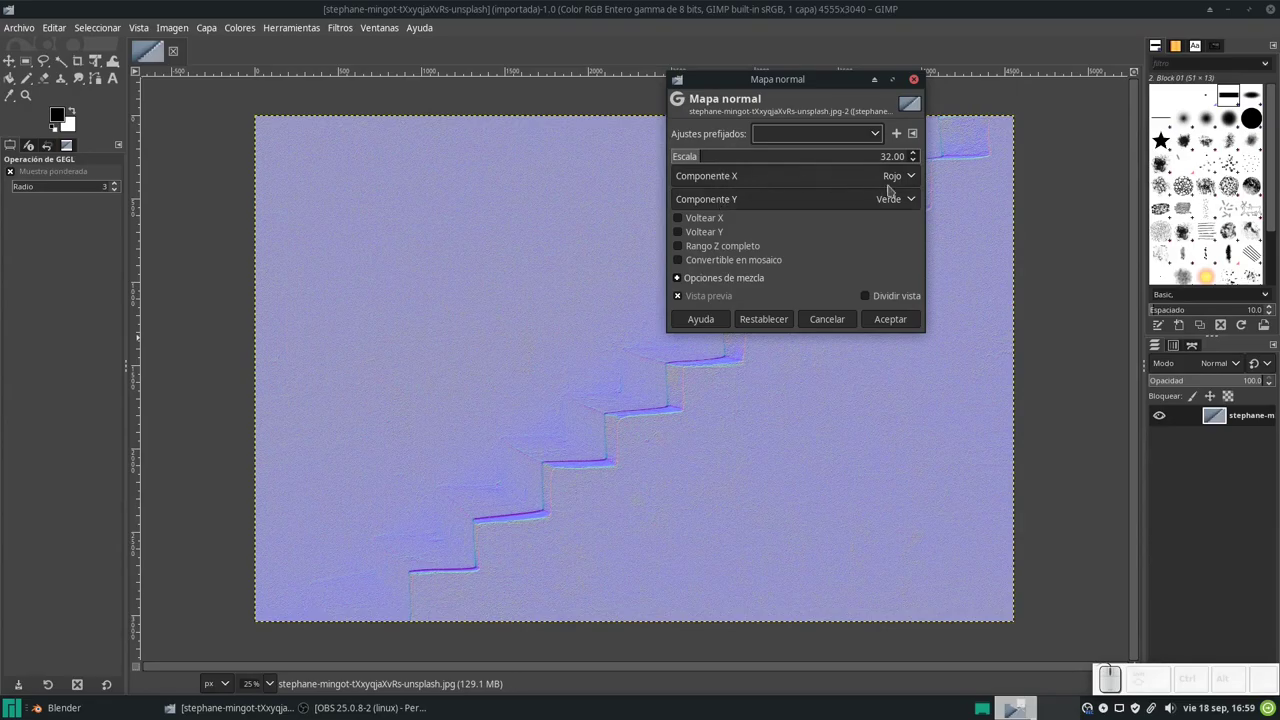
# Check the X and Y component and flip options, leaving both flips unchecked.
pyautogui.click(918, 183)
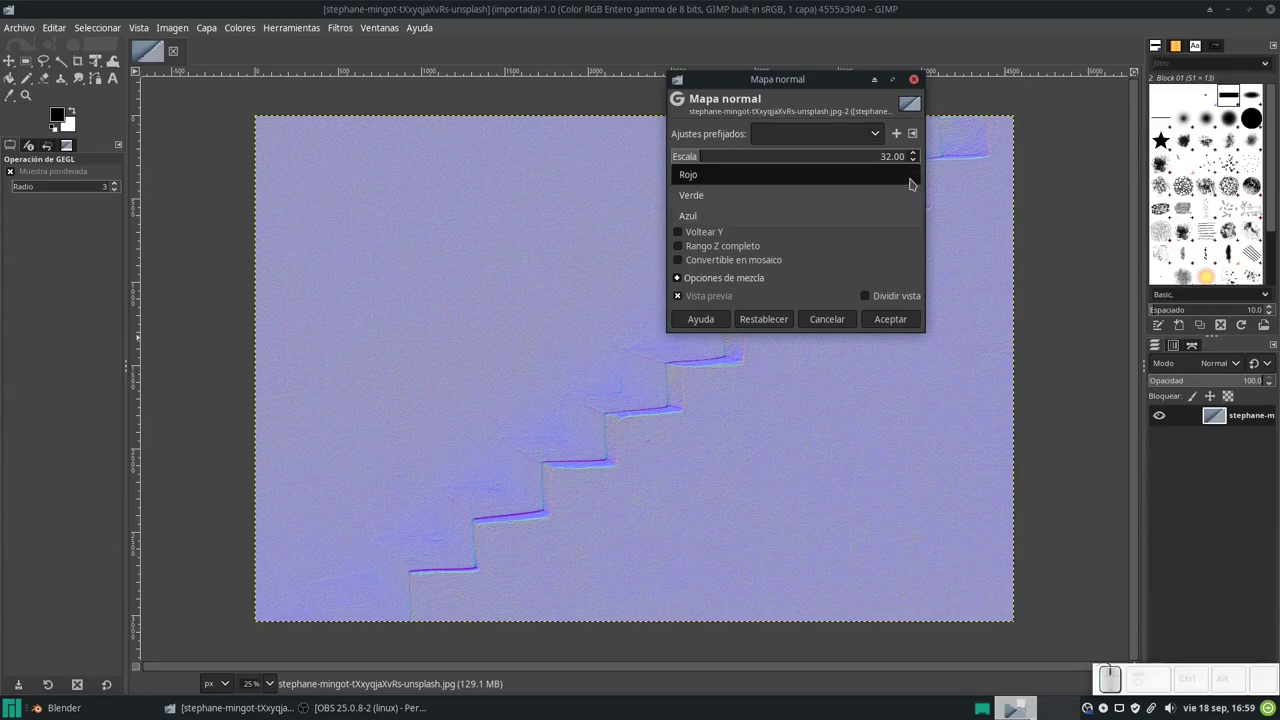
pyautogui.press('Escape')
pyautogui.click(818, 206)
pyautogui.press('Escape')
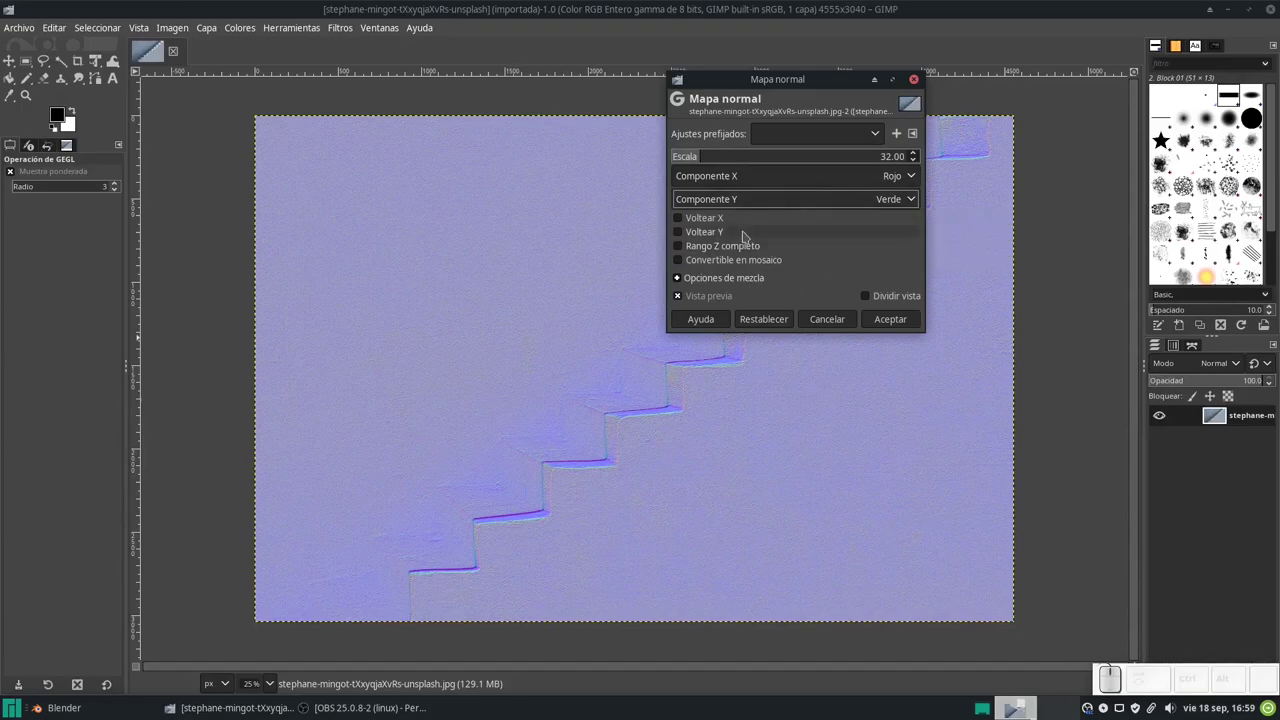
pyautogui.click(706, 224)
pyautogui.click(705, 234)
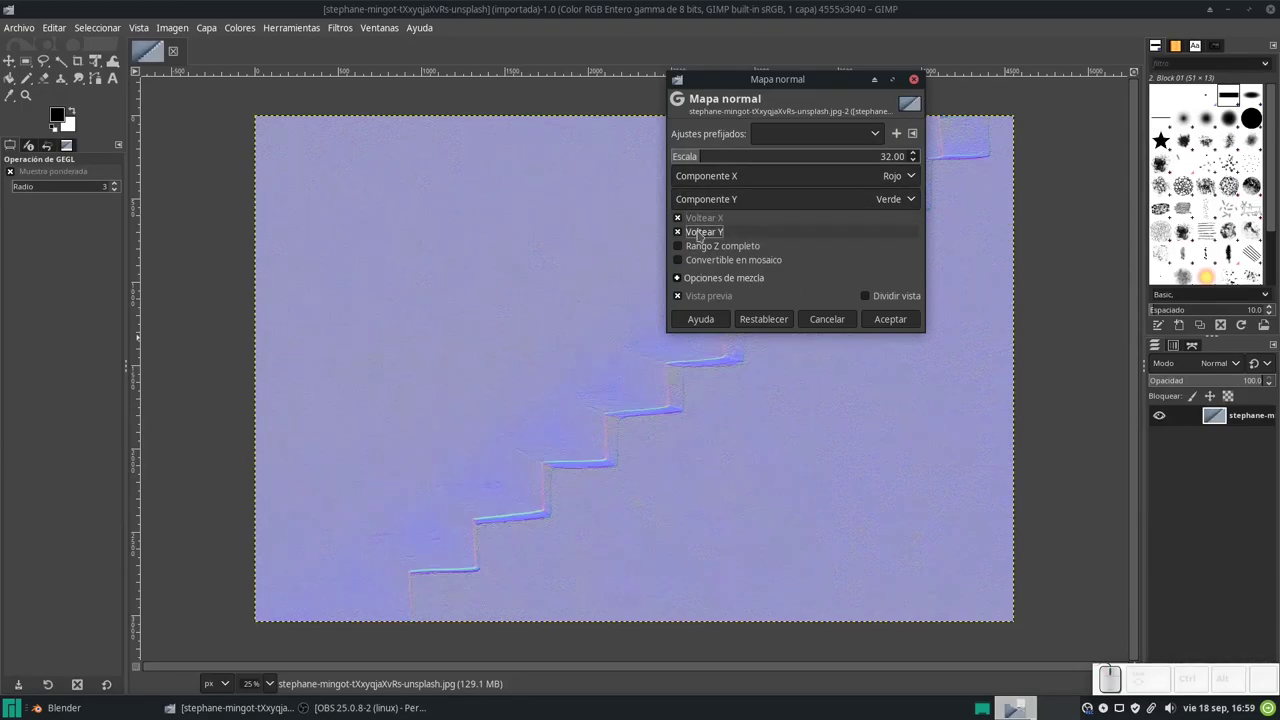
pyautogui.click(711, 231)
pyautogui.click(710, 224)
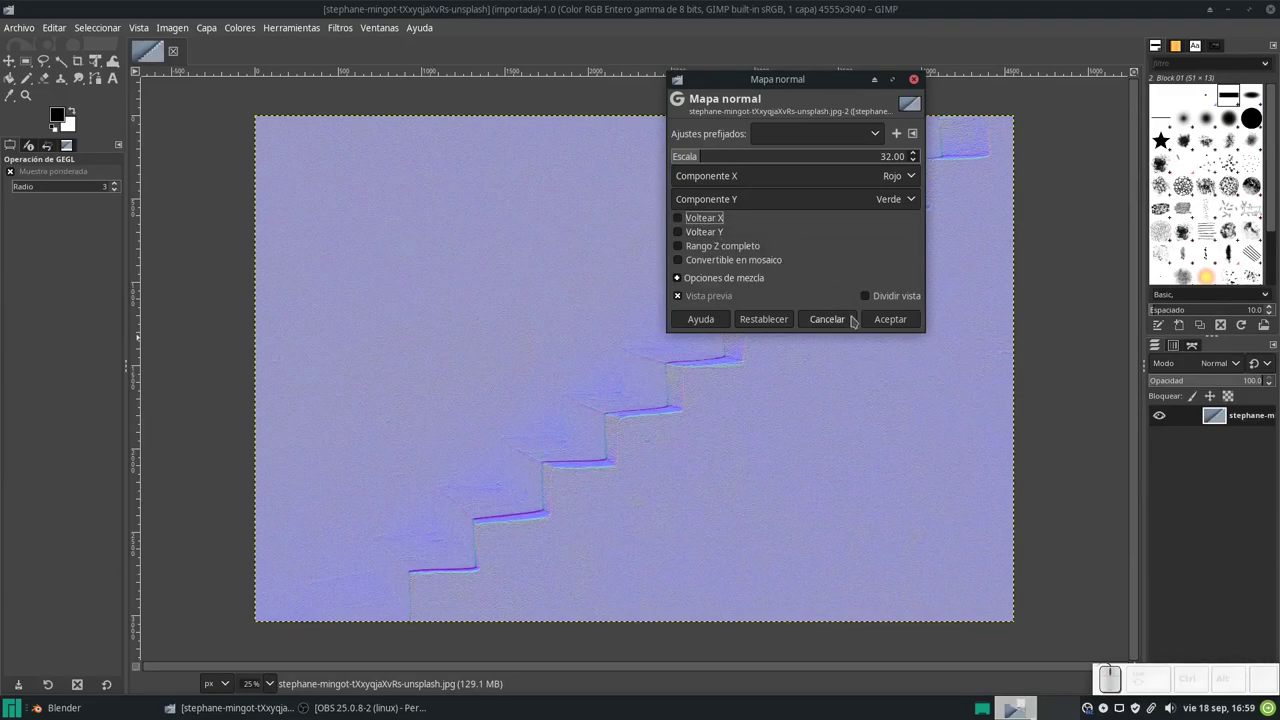
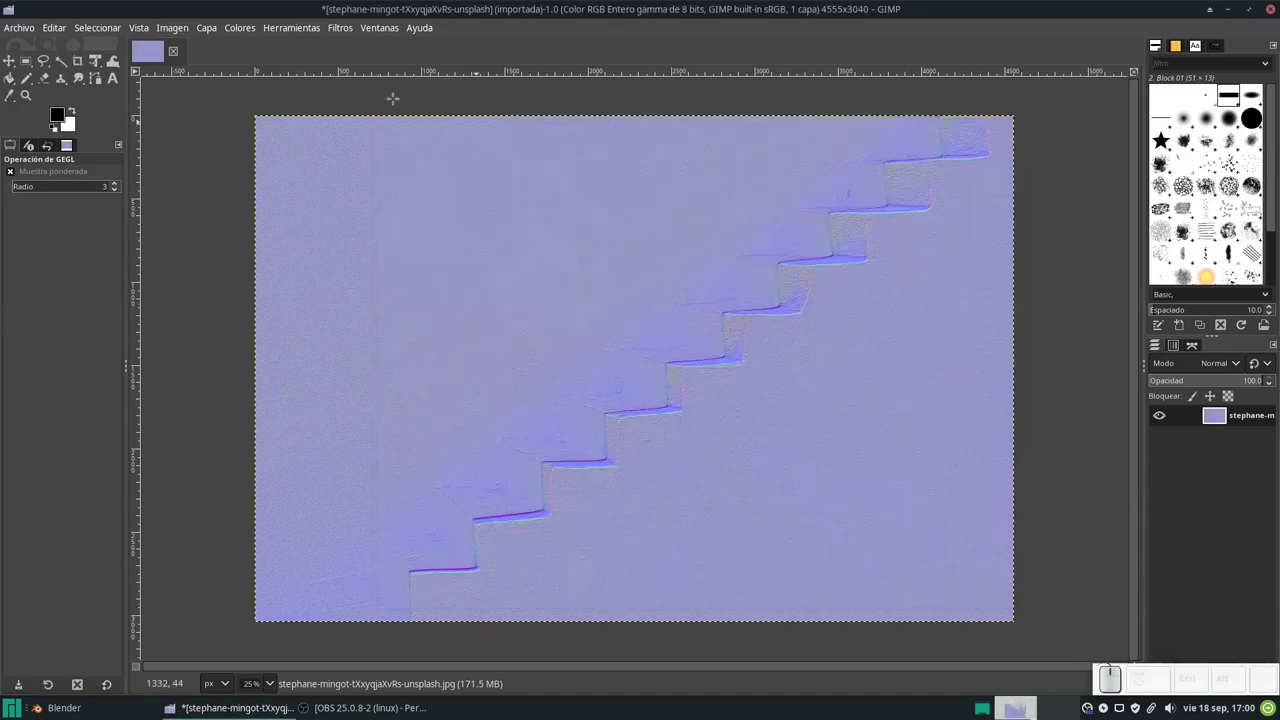
# Export the image under its name with ' NORMAL' appended in the Textures folder.
pyautogui.click(20, 32)
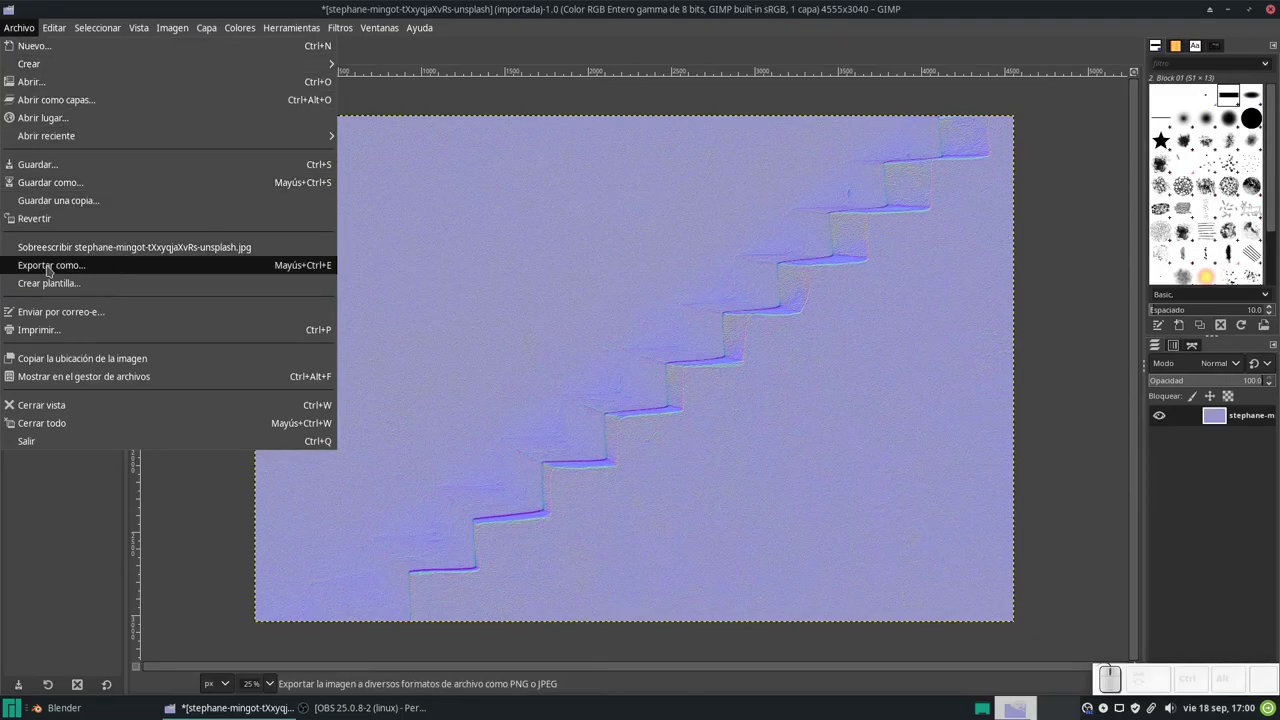
pyautogui.click(68, 269)
pyautogui.moveTo(68, 269); pyautogui.dragTo(730, 219)
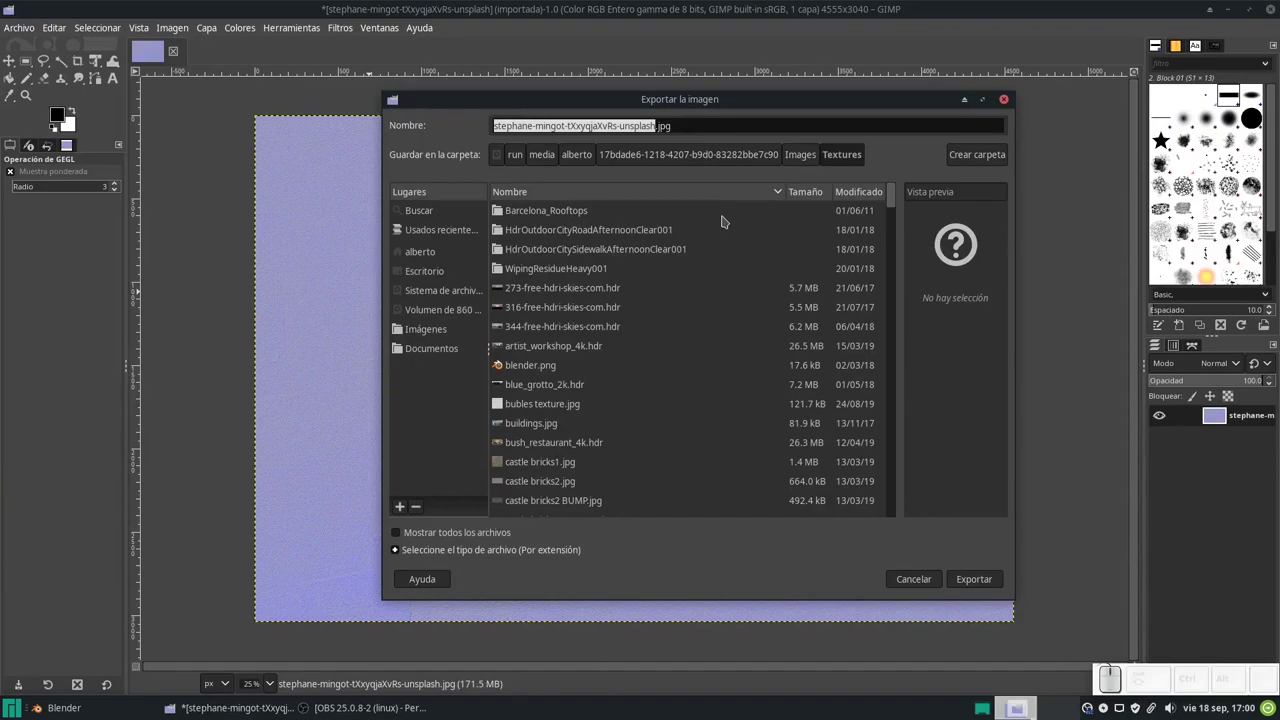
pyautogui.press('Right')
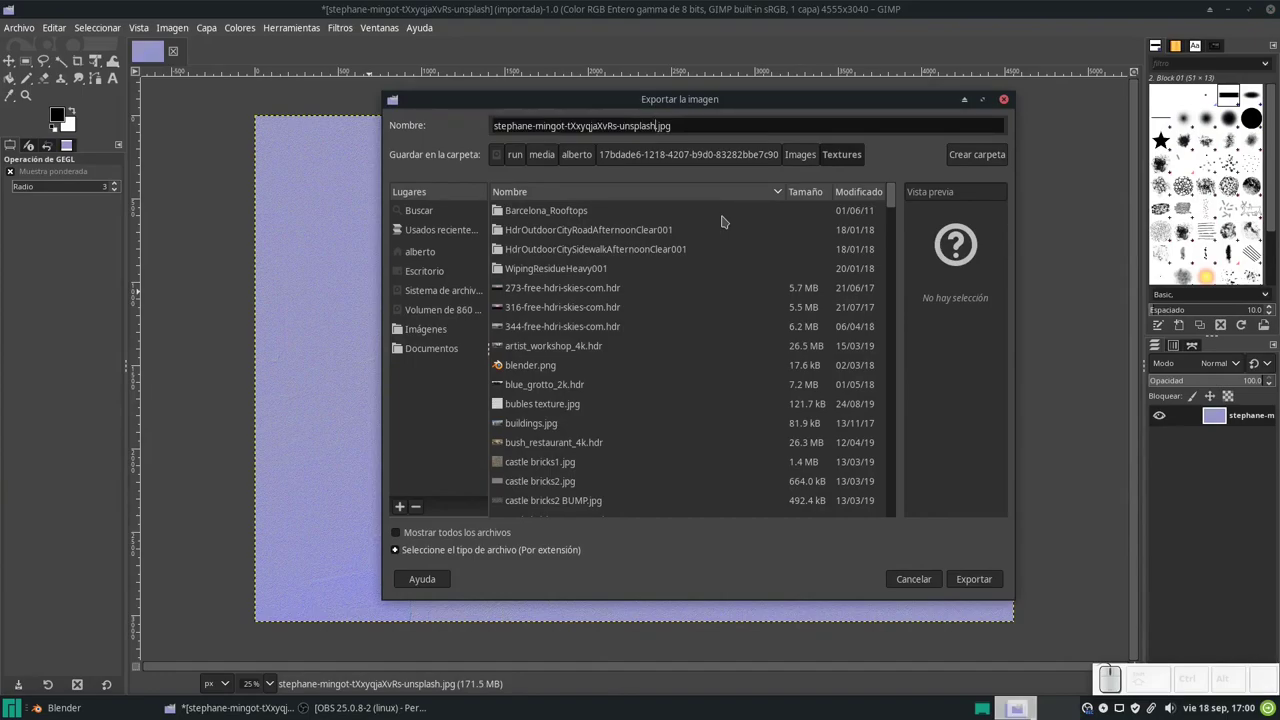
pyautogui.press('space')
pyautogui.press('Caps_Lock')
pyautogui.press('n')
pyautogui.press('o')
pyautogui.press('r')
pyautogui.press('m')
pyautogui.press('a')
pyautogui.press('l')
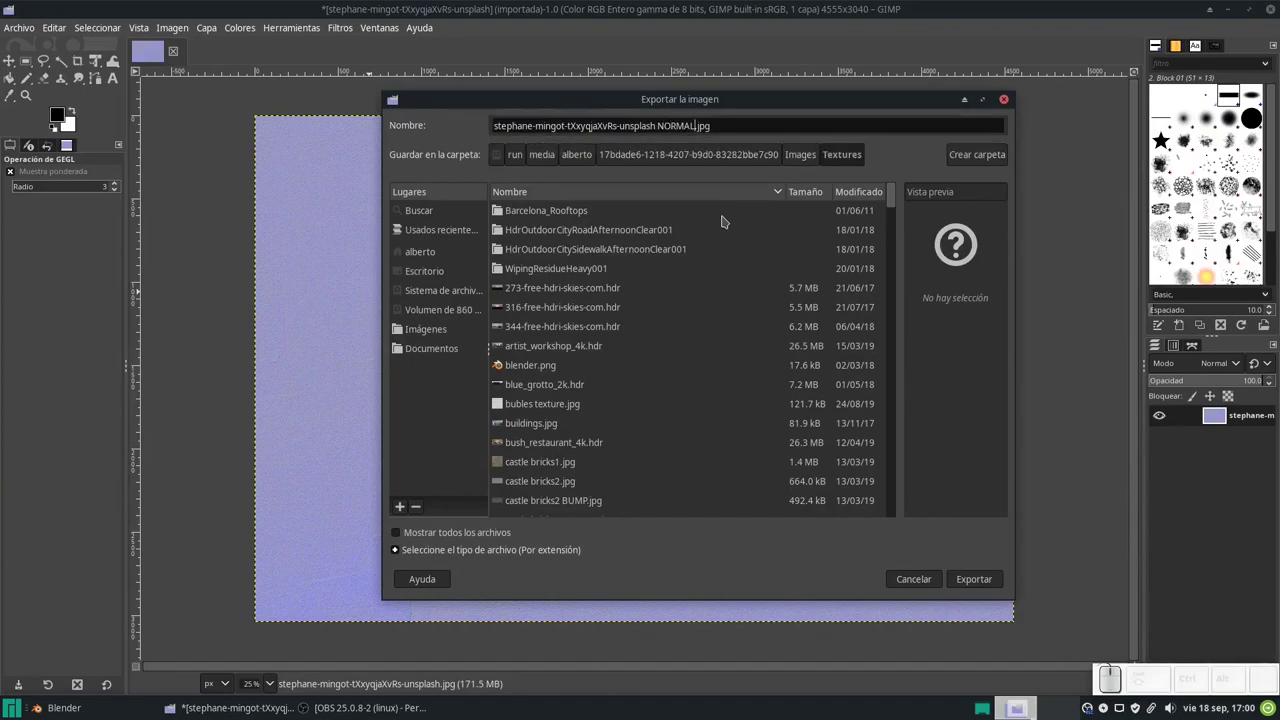
pyautogui.press('Caps_Lock')
pyautogui.press('Return')
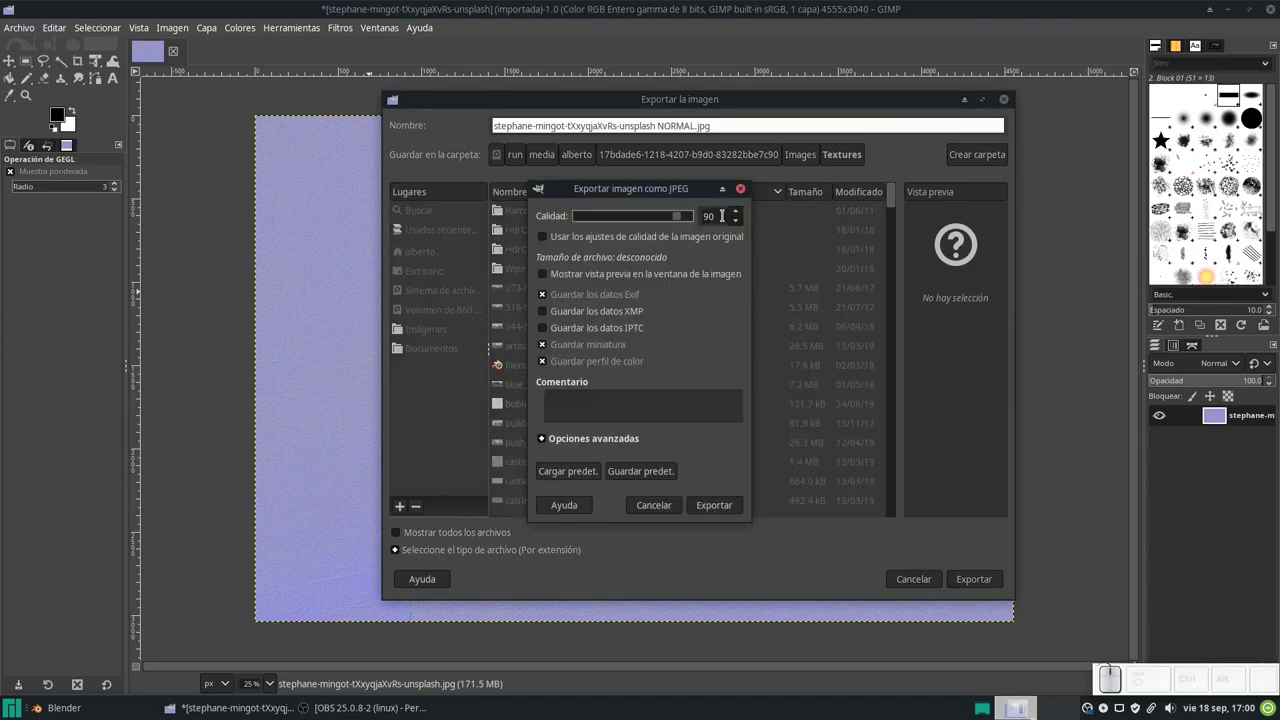
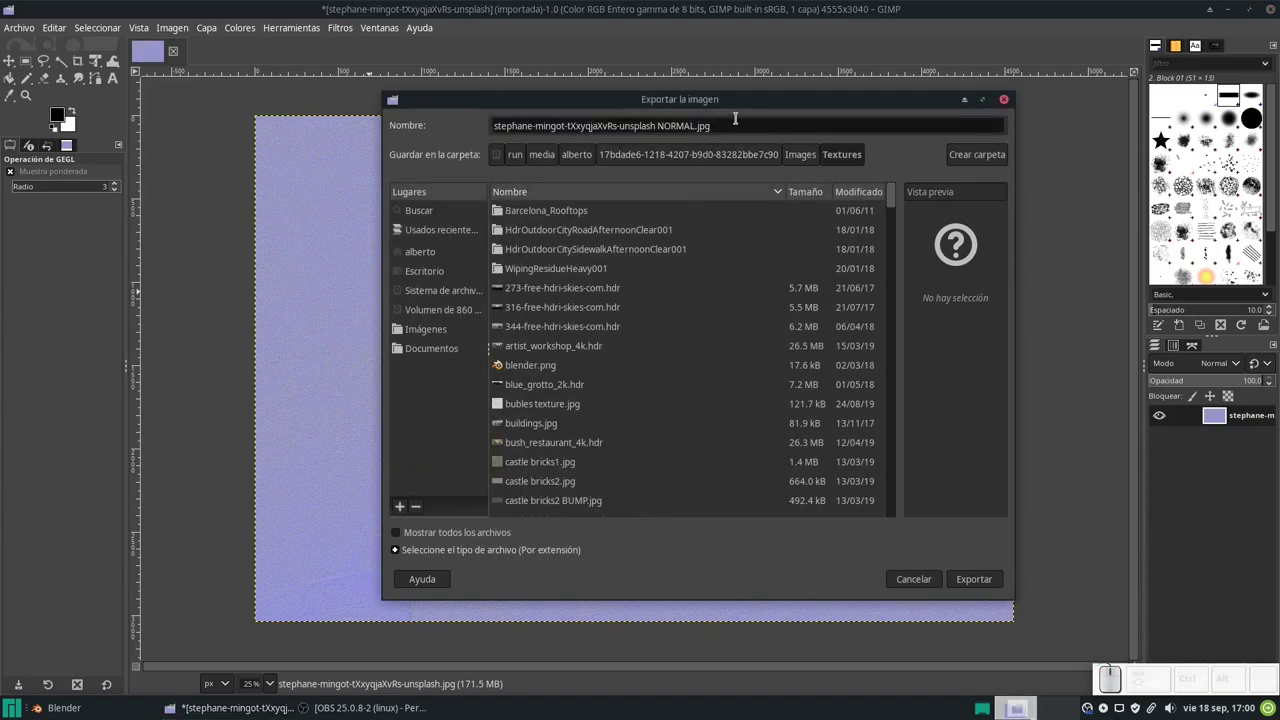
# Change the export extension to .png and write the file with the default PNG settings.
pyautogui.press('BackSpace')
pyautogui.press('BackSpace')
pyautogui.press('p')
pyautogui.press('n')
pyautogui.press('g')
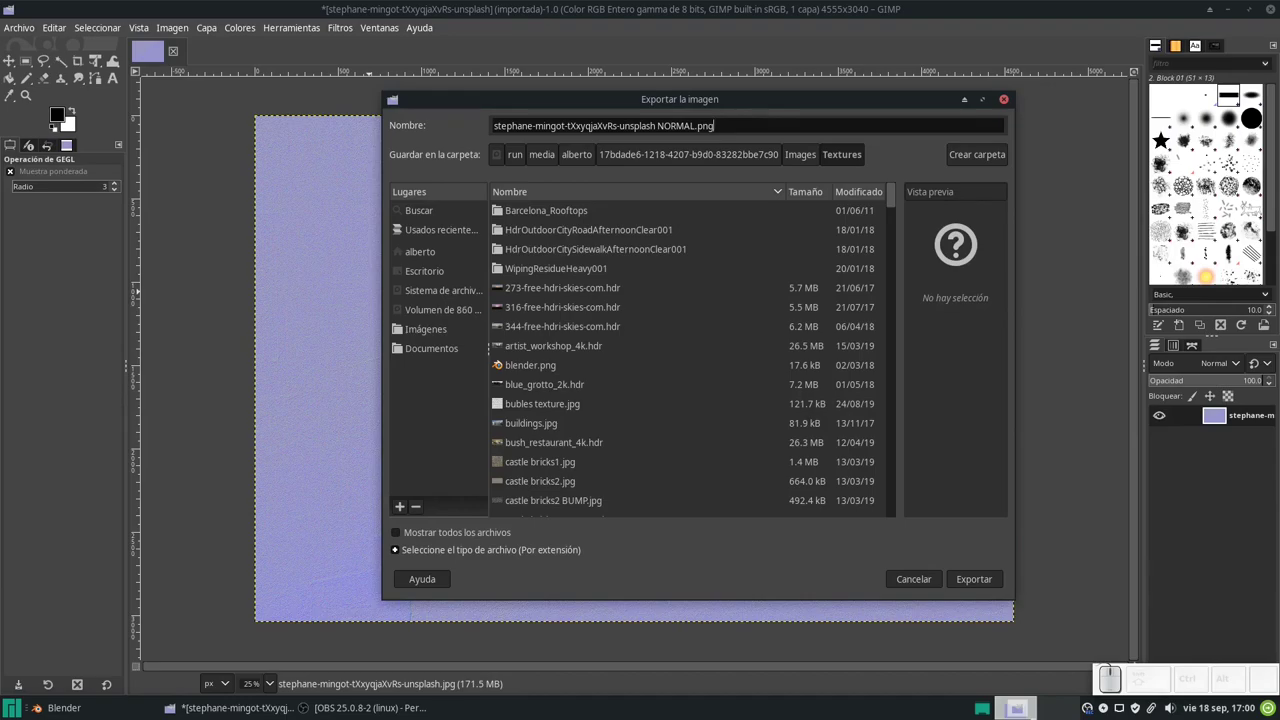
pyautogui.press('Return')
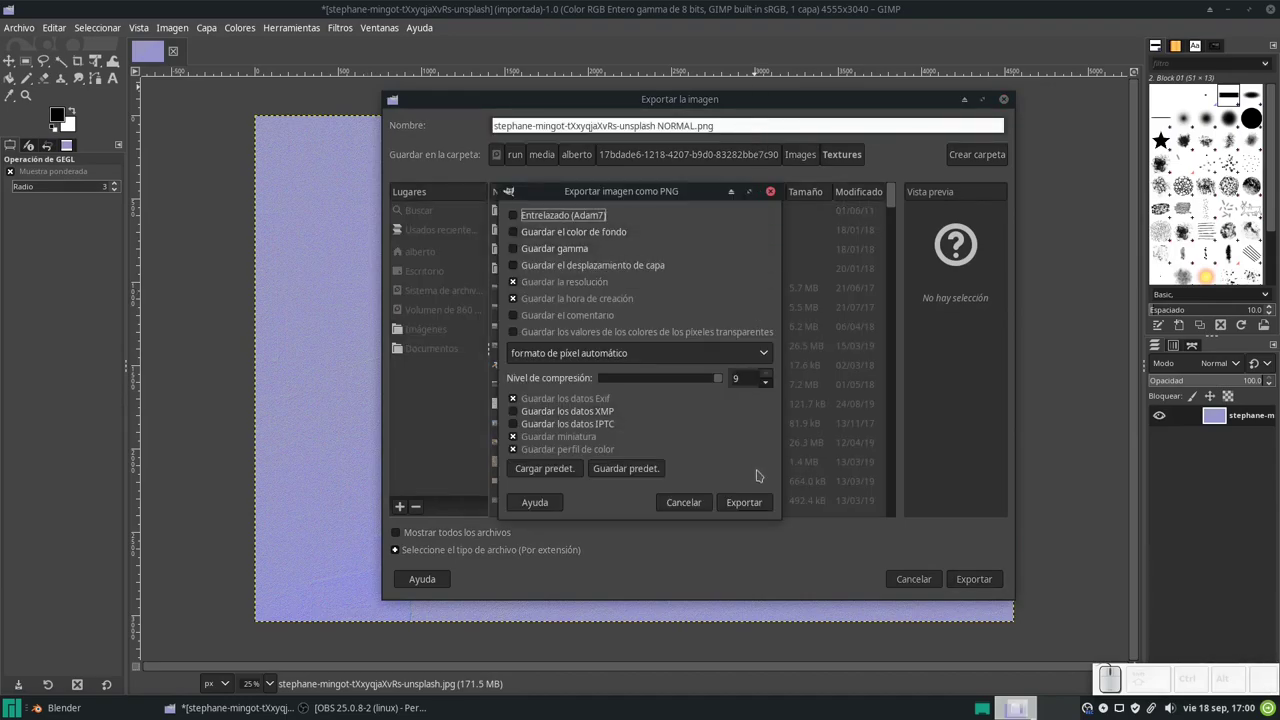
pyautogui.click(756, 506)
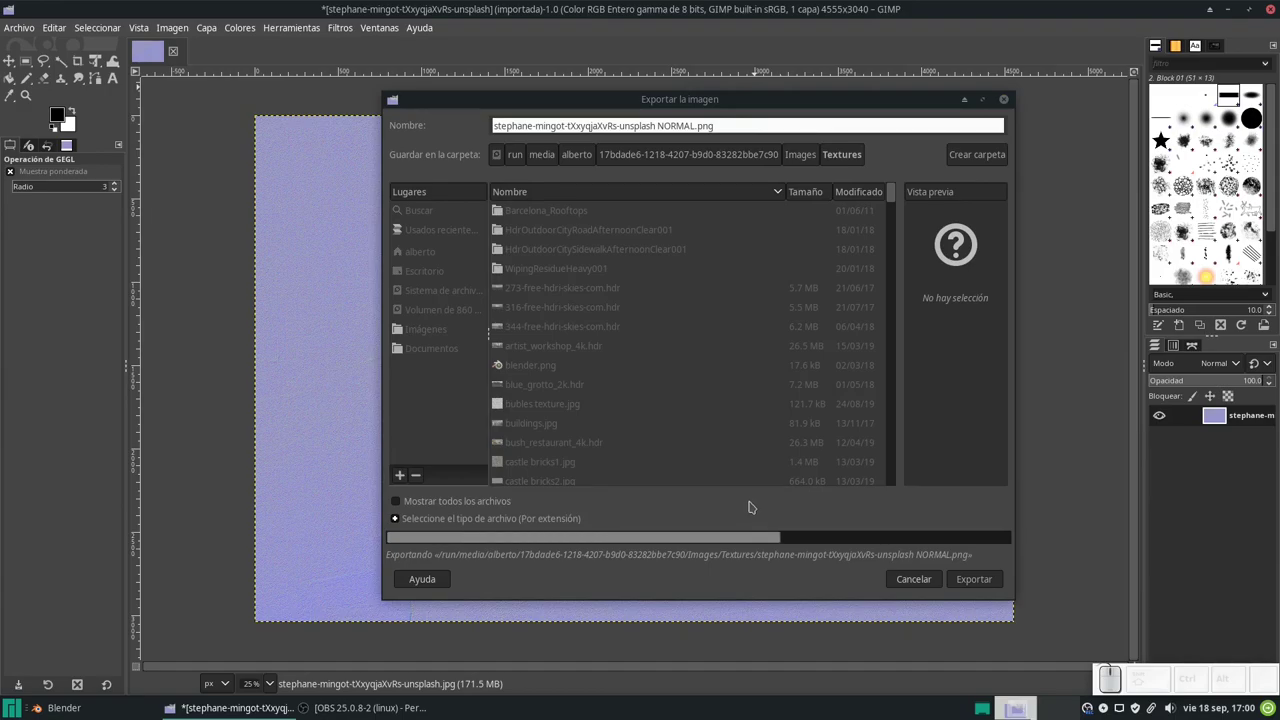
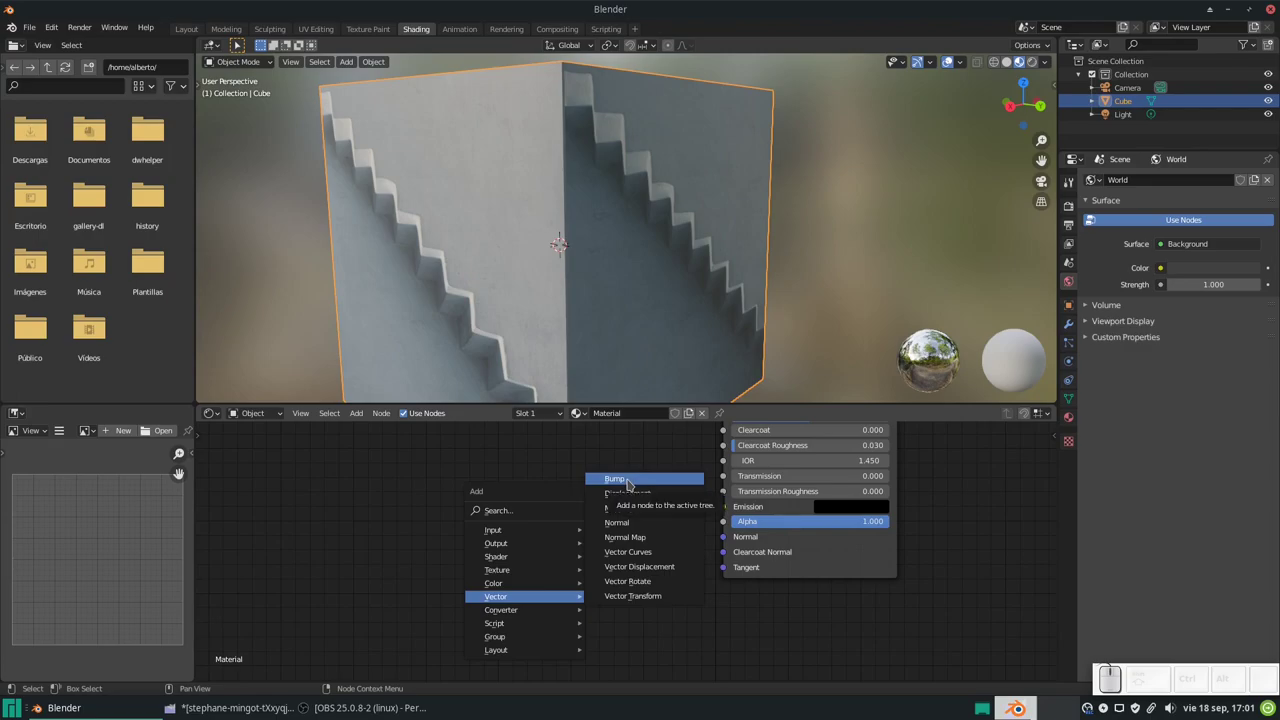
# Add a Normal Map node and link it into the shader's Normal input.
pyautogui.click(656, 544)
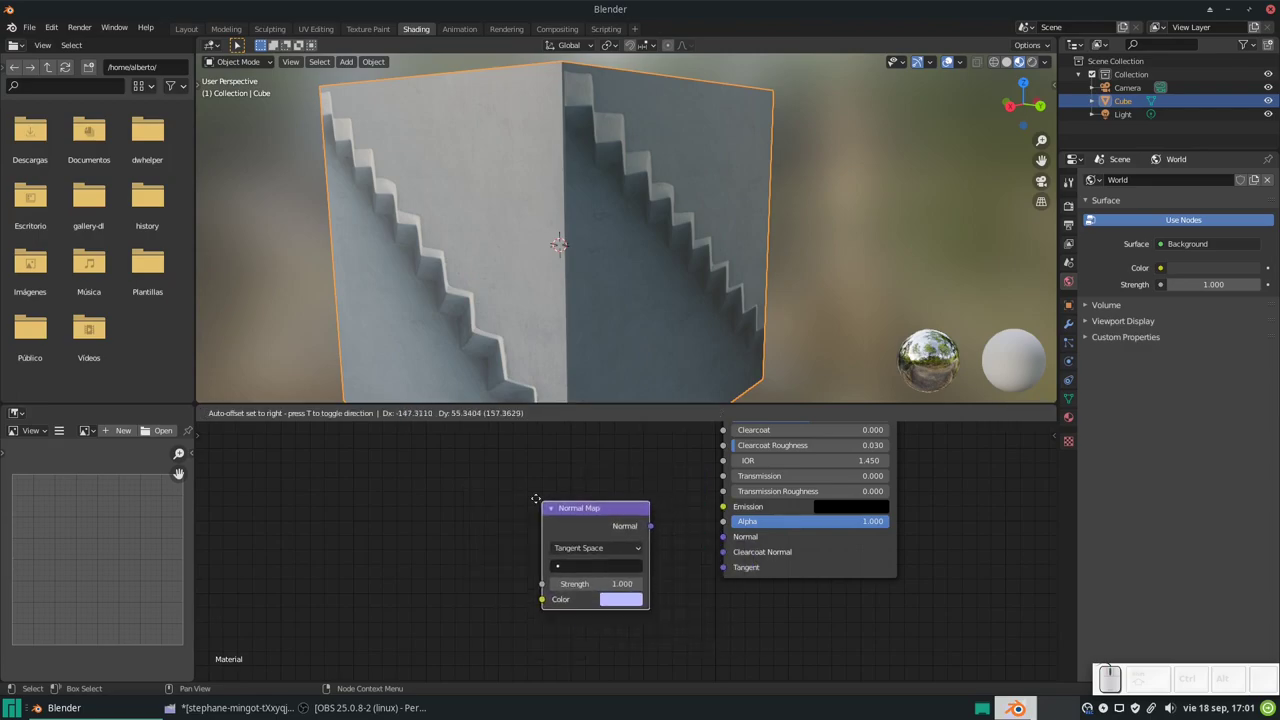
pyautogui.click(526, 499)
pyautogui.moveTo(638, 526); pyautogui.dragTo(595, 542)
pyautogui.moveTo(554, 565); pyautogui.dragTo(539, 581)
# Add an Image Texture node, load the exported NORMAL stair image from the Textures folder and set its colour space to Non-Color.
pyautogui.press('shift+a')
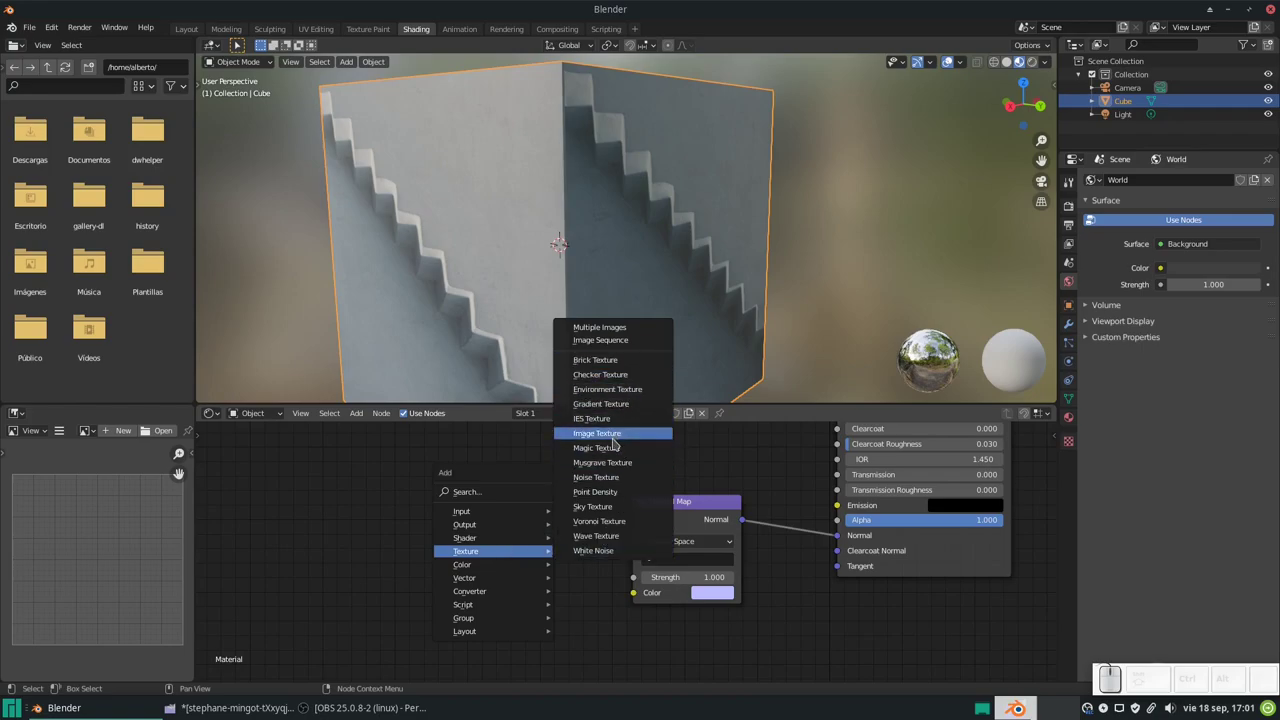
pyautogui.click(620, 440)
pyautogui.click(407, 479)
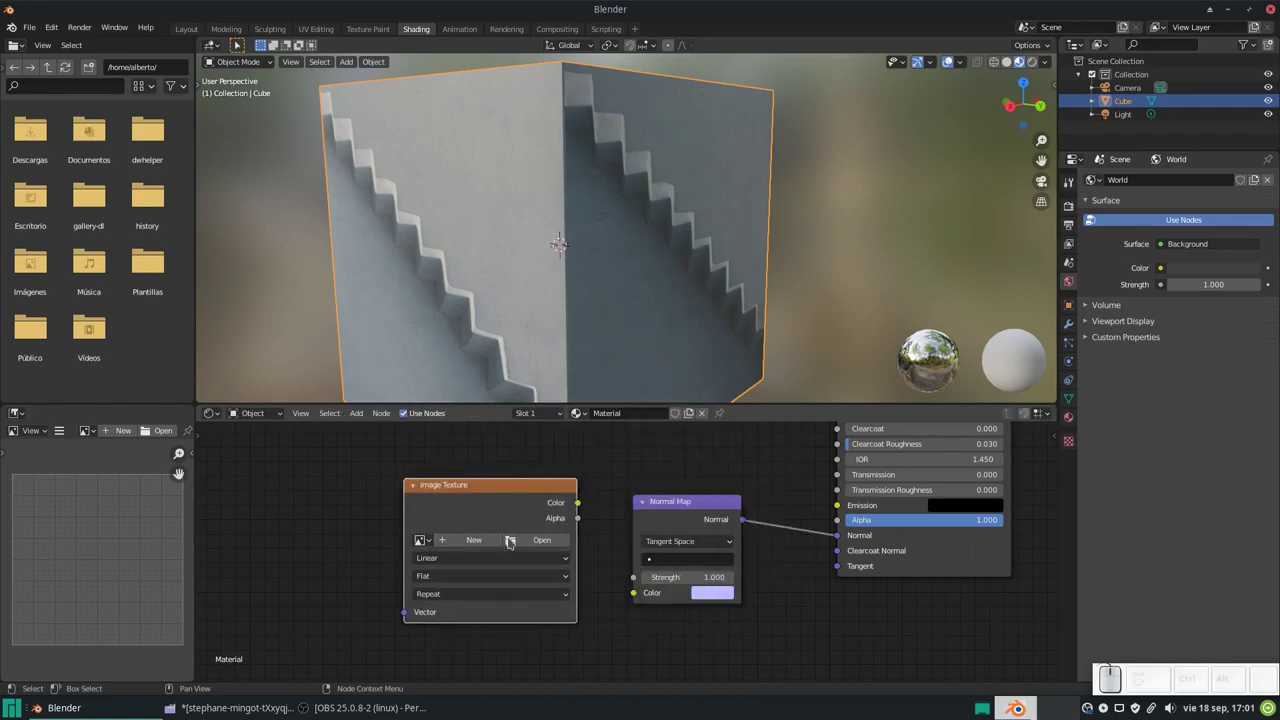
pyautogui.click(541, 543)
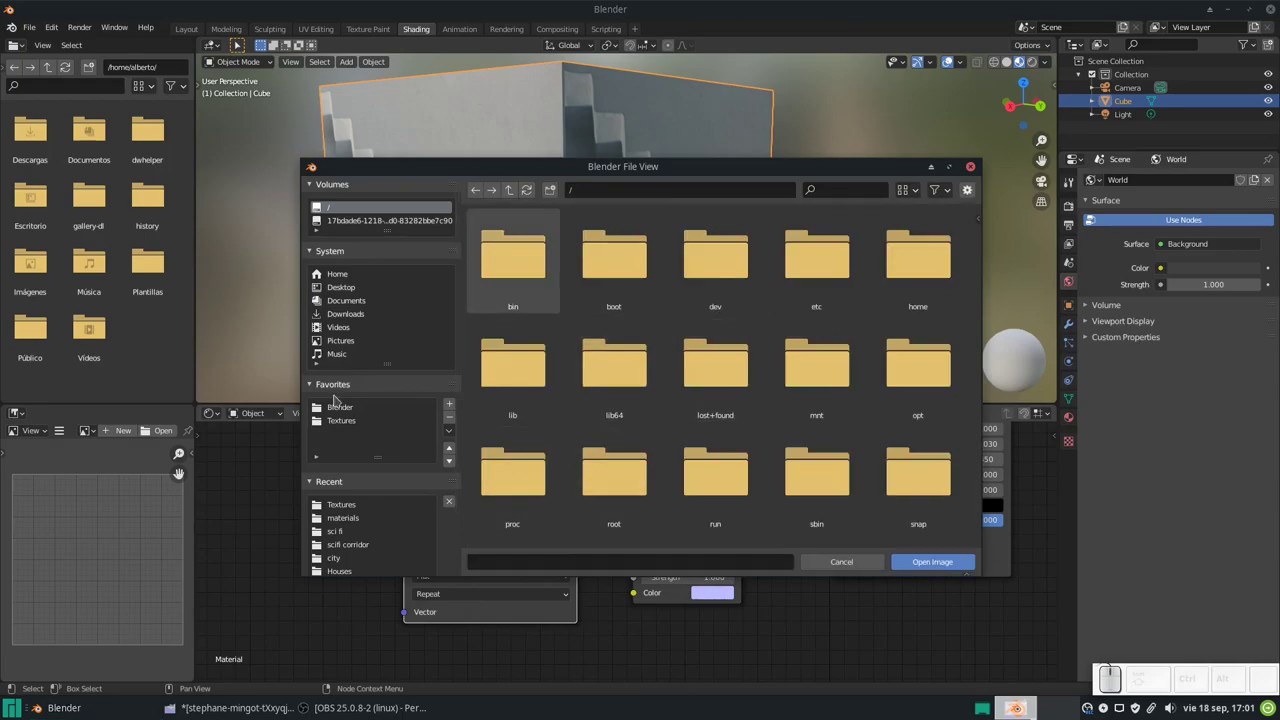
pyautogui.click(342, 422)
pyautogui.scroll(-3)
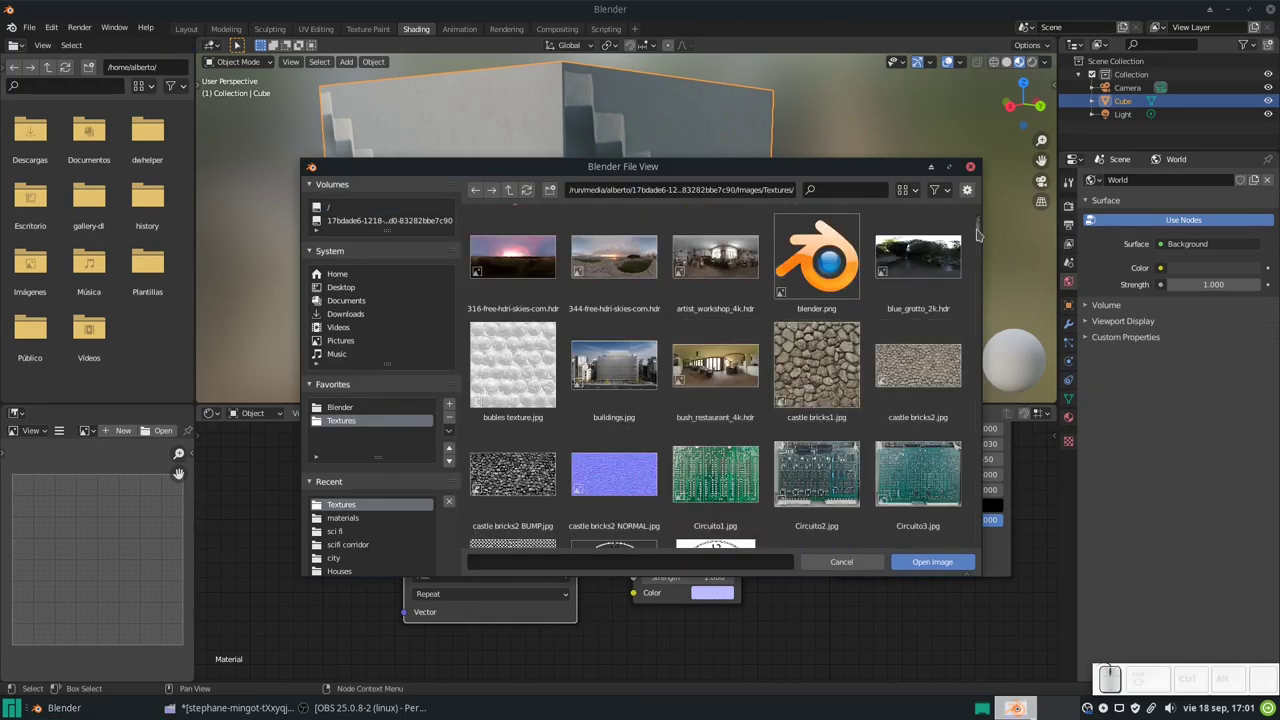
pyautogui.moveTo(984, 235); pyautogui.dragTo(928, 343)
pyautogui.click(918, 345)
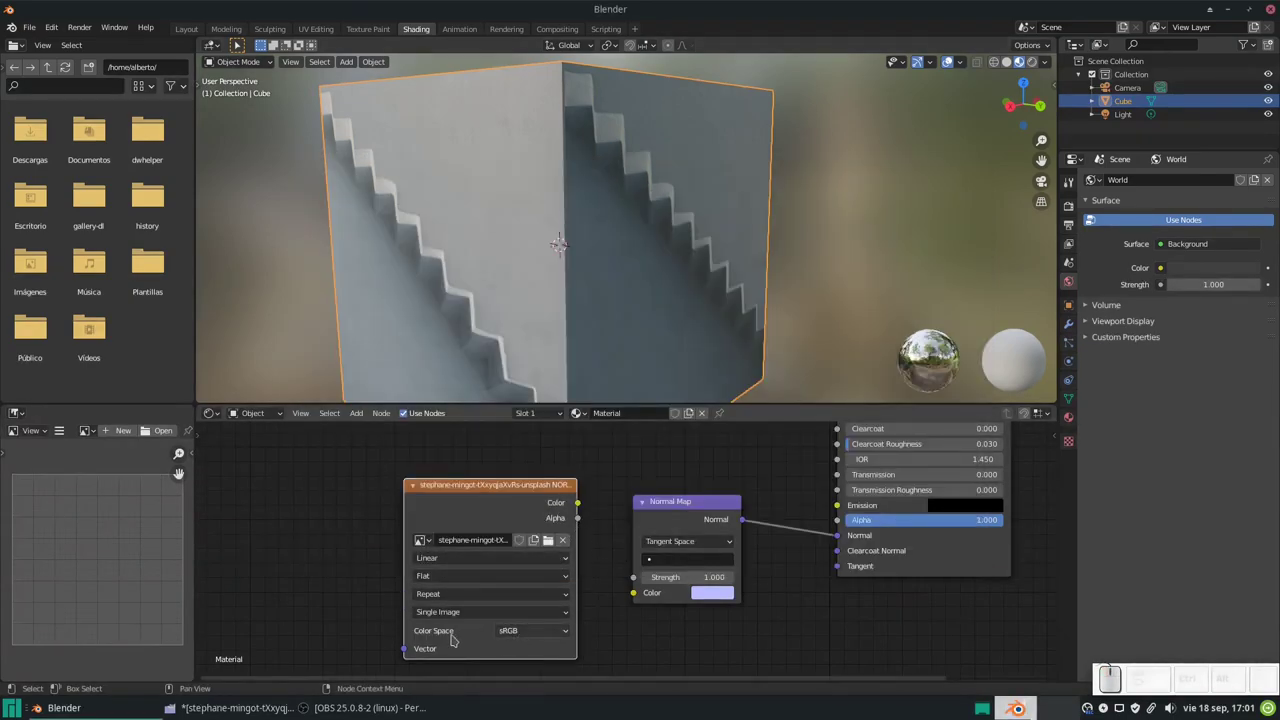
pyautogui.click(543, 632)
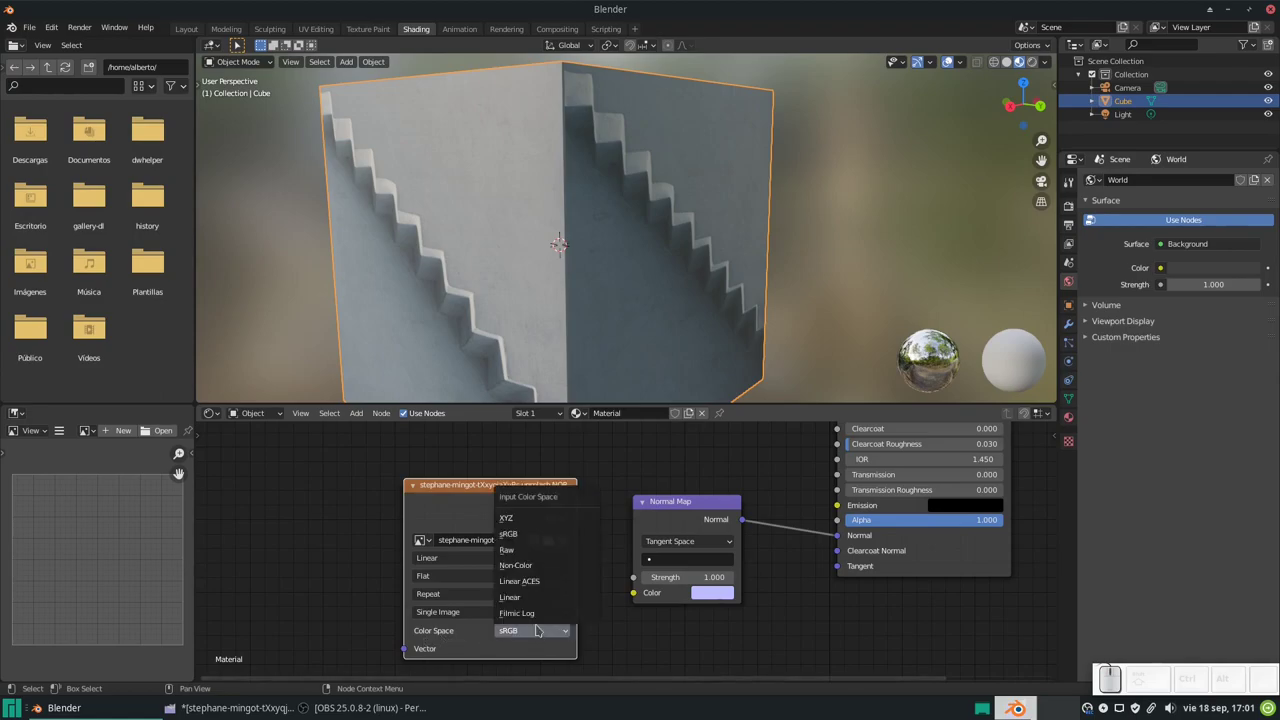
pyautogui.click(538, 567)
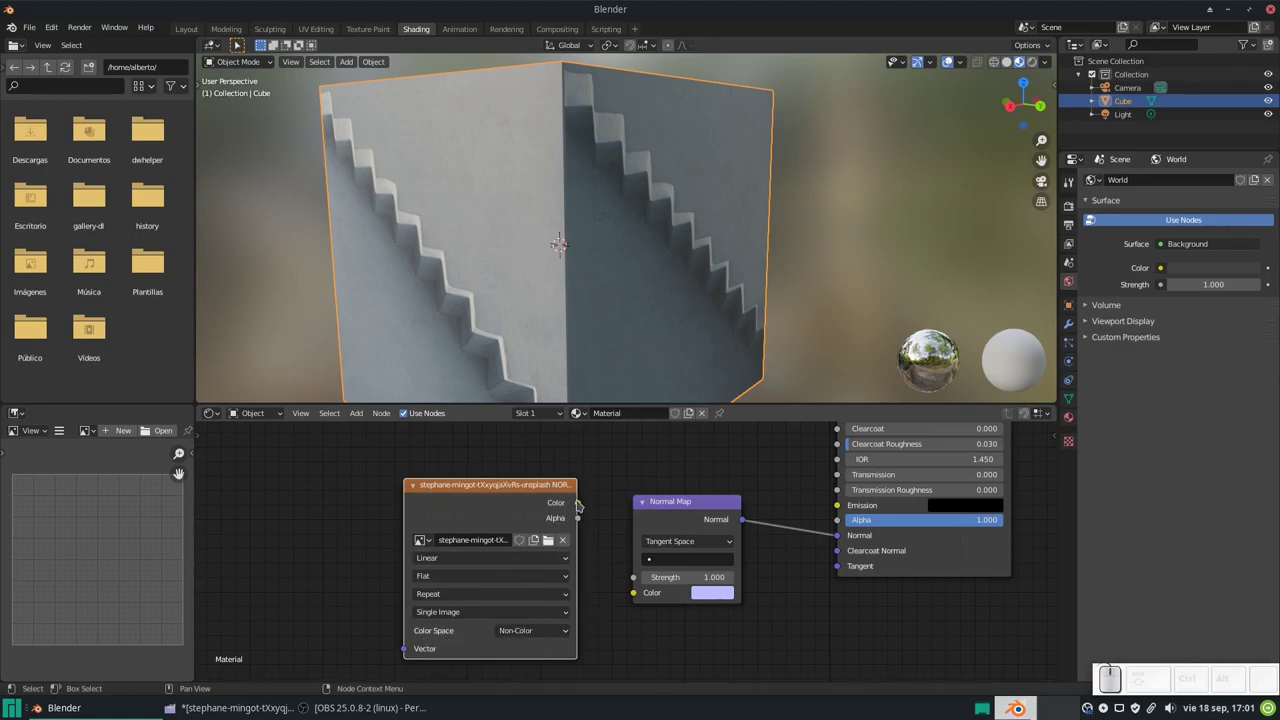
# Feed the NORMAL image's colour into the Normal Map node and inspect the cube's stair surface up close.
pyautogui.moveTo(588, 504); pyautogui.dragTo(648, 571)
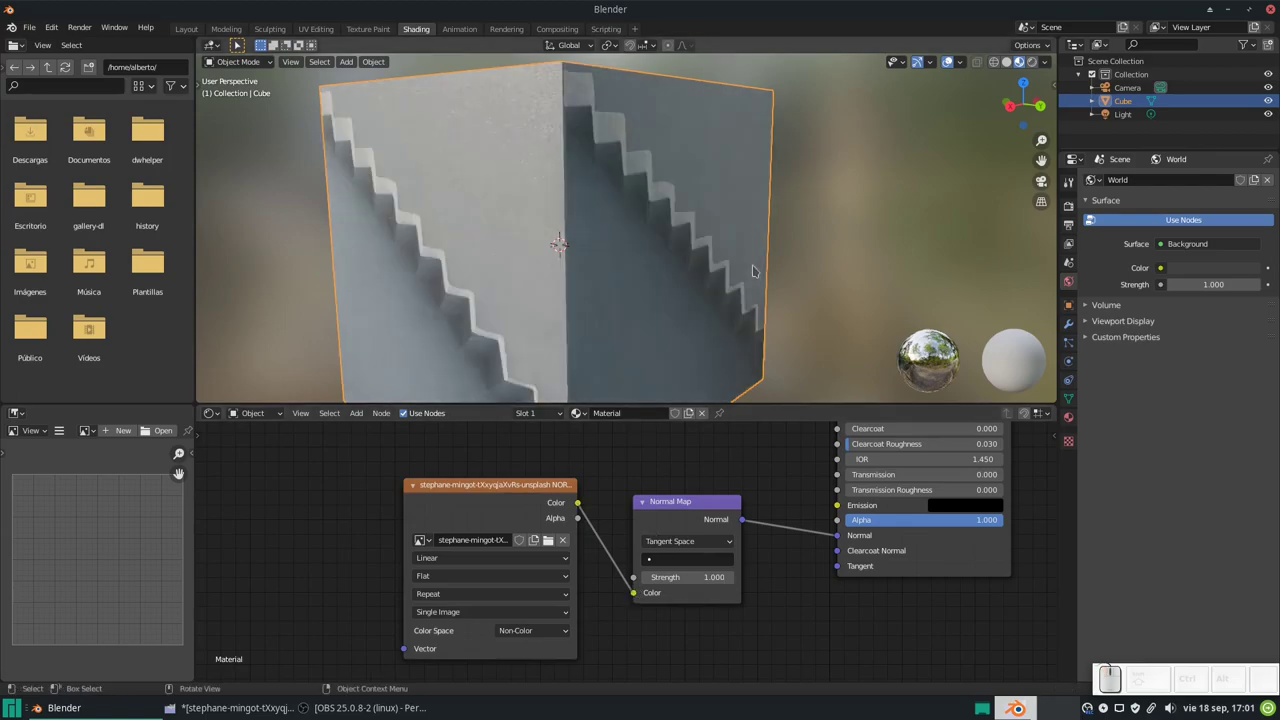
pyautogui.moveTo(736, 269); pyautogui.dragTo(728, 257)
pyautogui.scroll(3)
pyautogui.click(672, 267)
pyautogui.scroll(3)
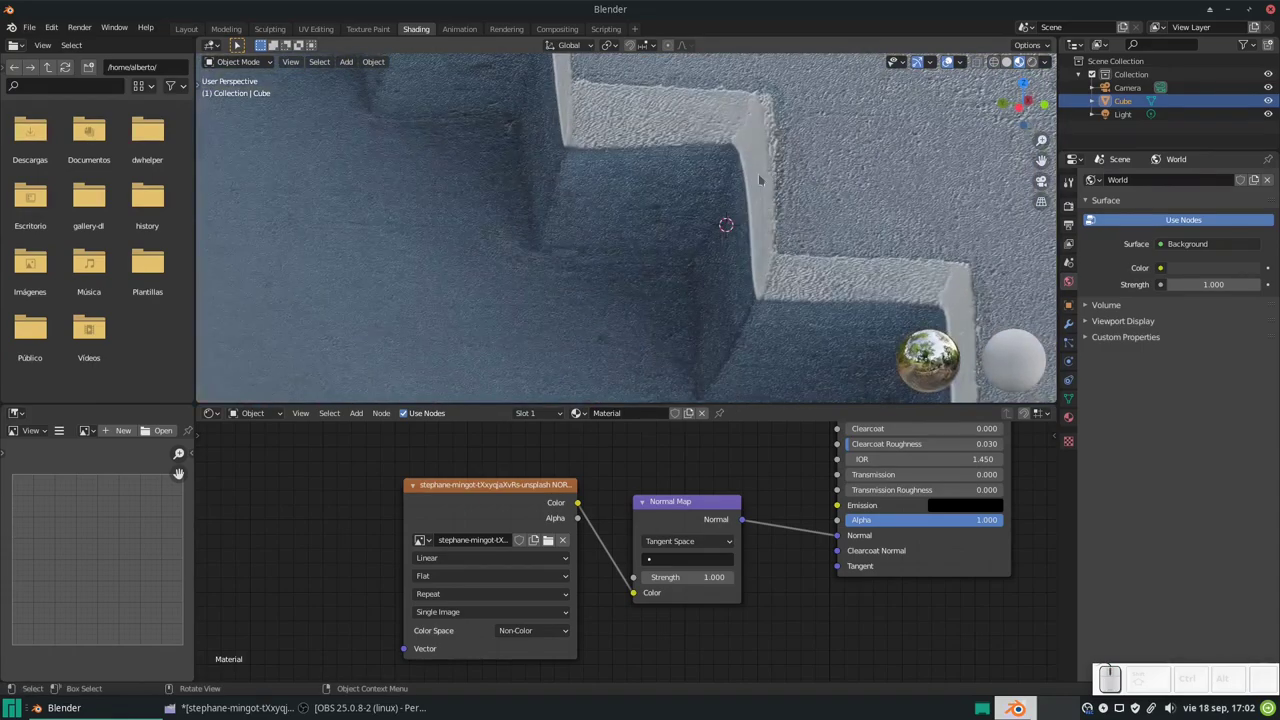
pyautogui.scroll(-3)
# Orbit and zoom around the cube to view the stair relief head-on.
pyautogui.moveTo(758, 298); pyautogui.dragTo(759, 265)
pyautogui.scroll(3)
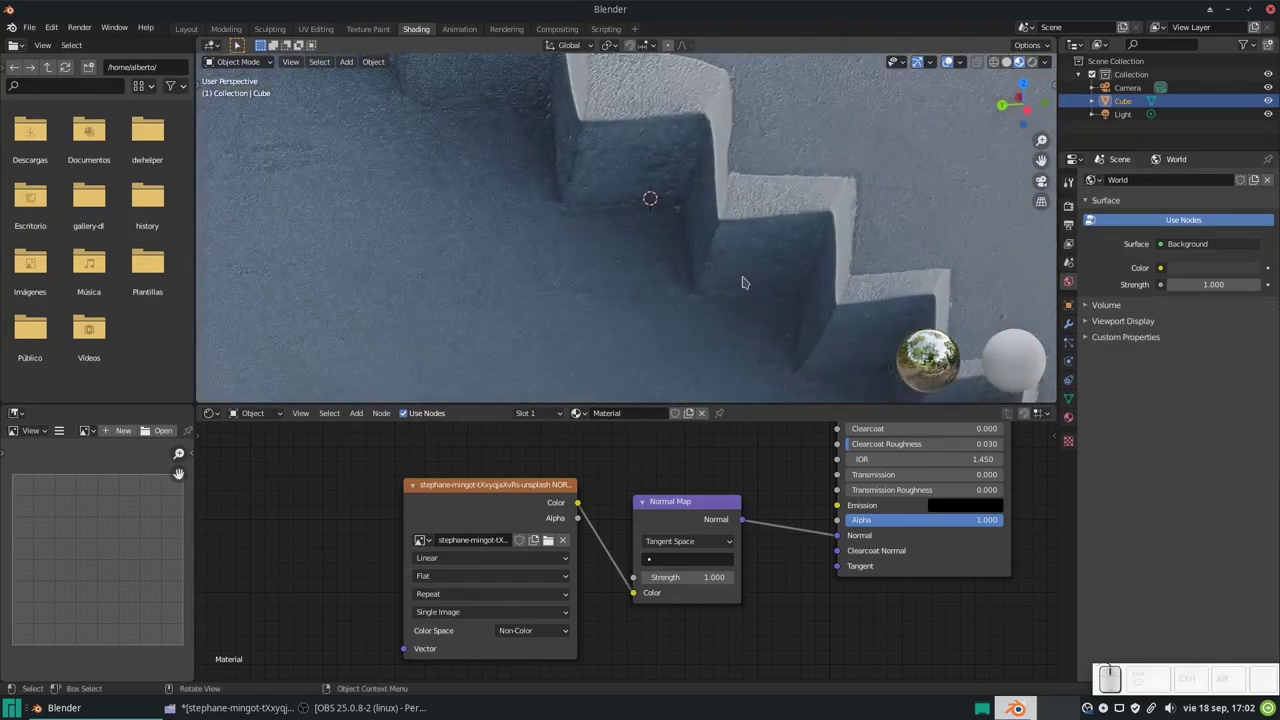
pyautogui.scroll(-3)
pyautogui.scroll(-3)
pyautogui.scroll(-3)
pyautogui.moveTo(784, 251); pyautogui.dragTo(650, 229)
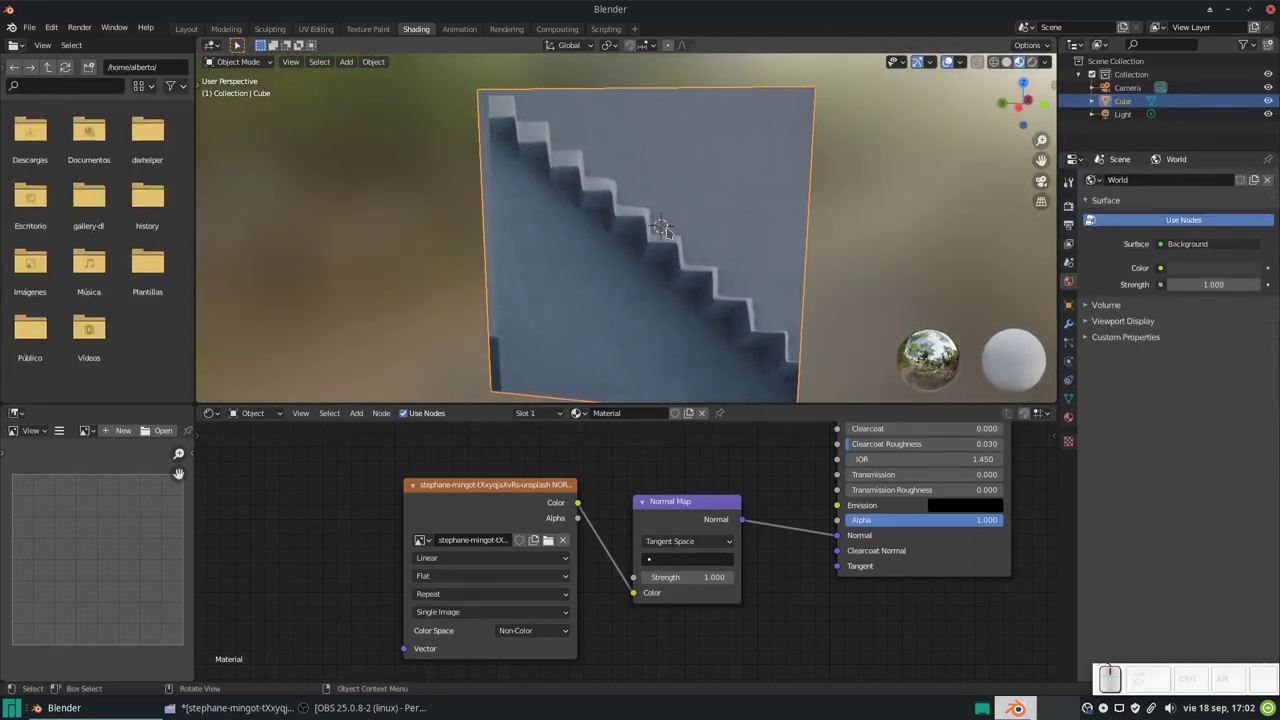
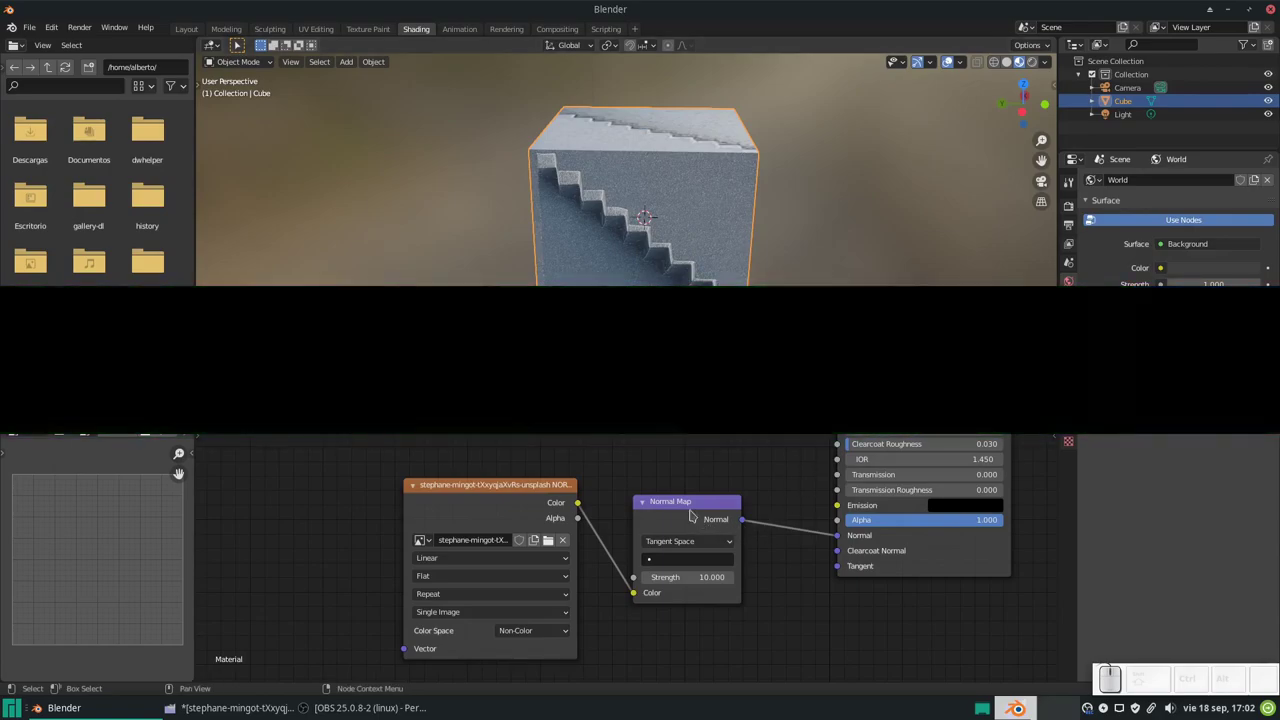
# Delete the Normal Map node and add a Bump node in its place.
pyautogui.click(691, 508)
pyautogui.press('x')
pyautogui.press('shift+a')
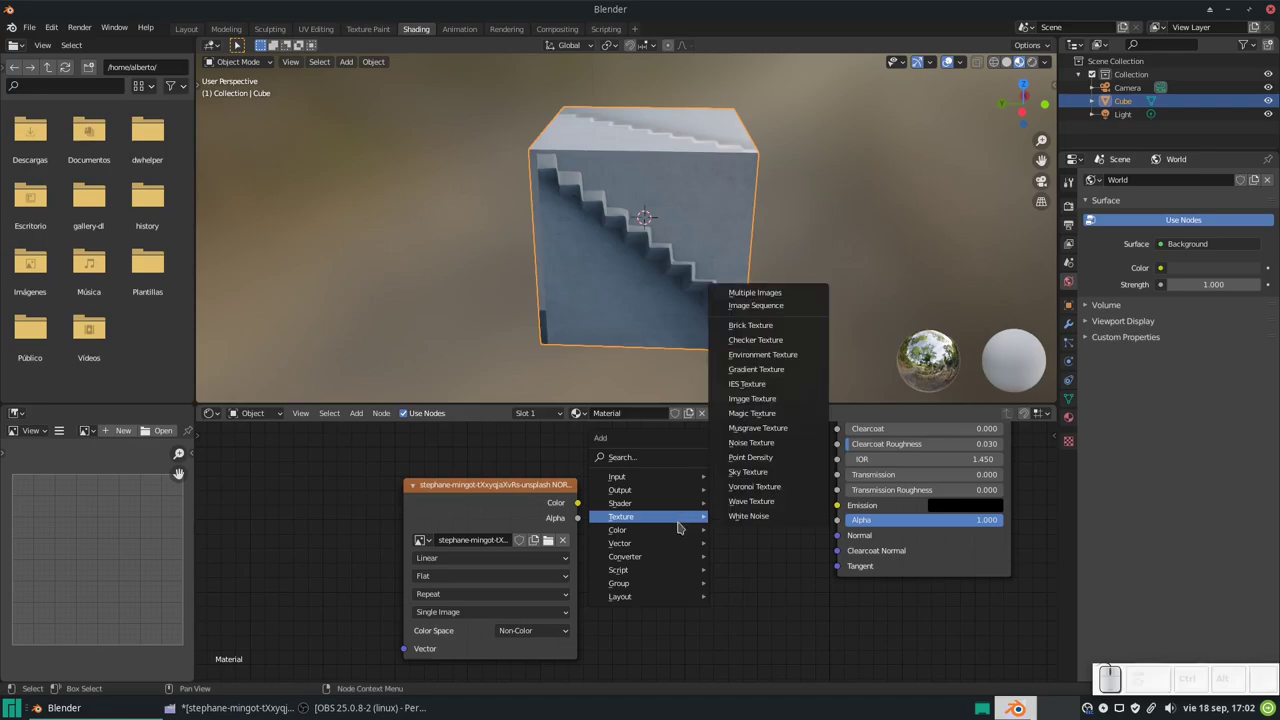
pyautogui.click(738, 542)
pyautogui.click(702, 272)
# Wire the image colour into Bump Height and the Bump result into the shader Normal, checking a face head-on.
pyautogui.moveTo(583, 504); pyautogui.dragTo(696, 575)
pyautogui.moveTo(759, 511); pyautogui.dragTo(702, 272)
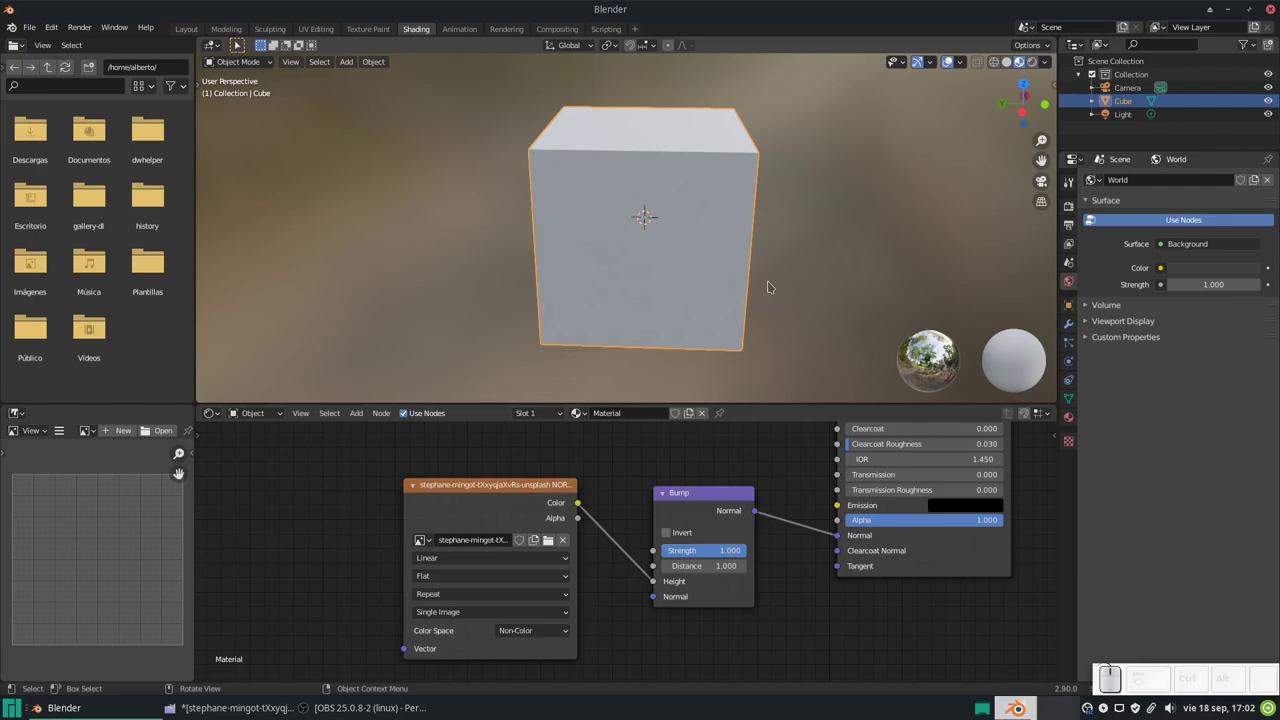
pyautogui.middleClick(758, 249)
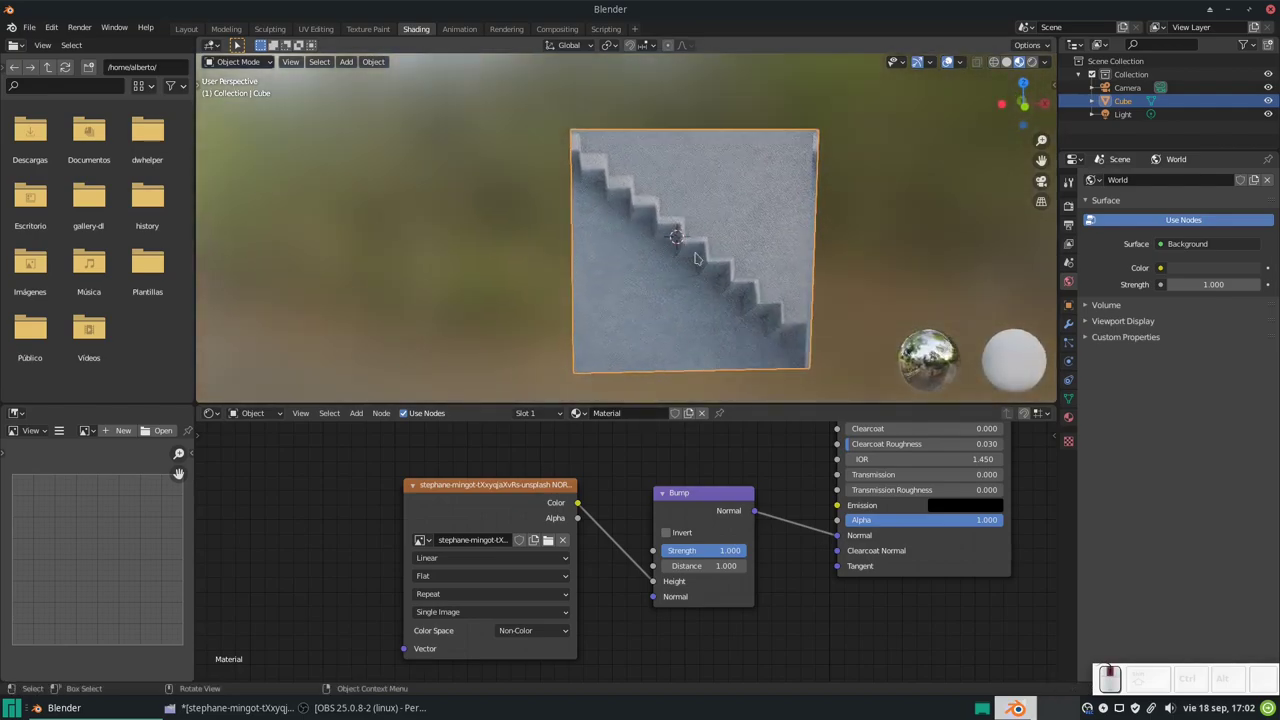
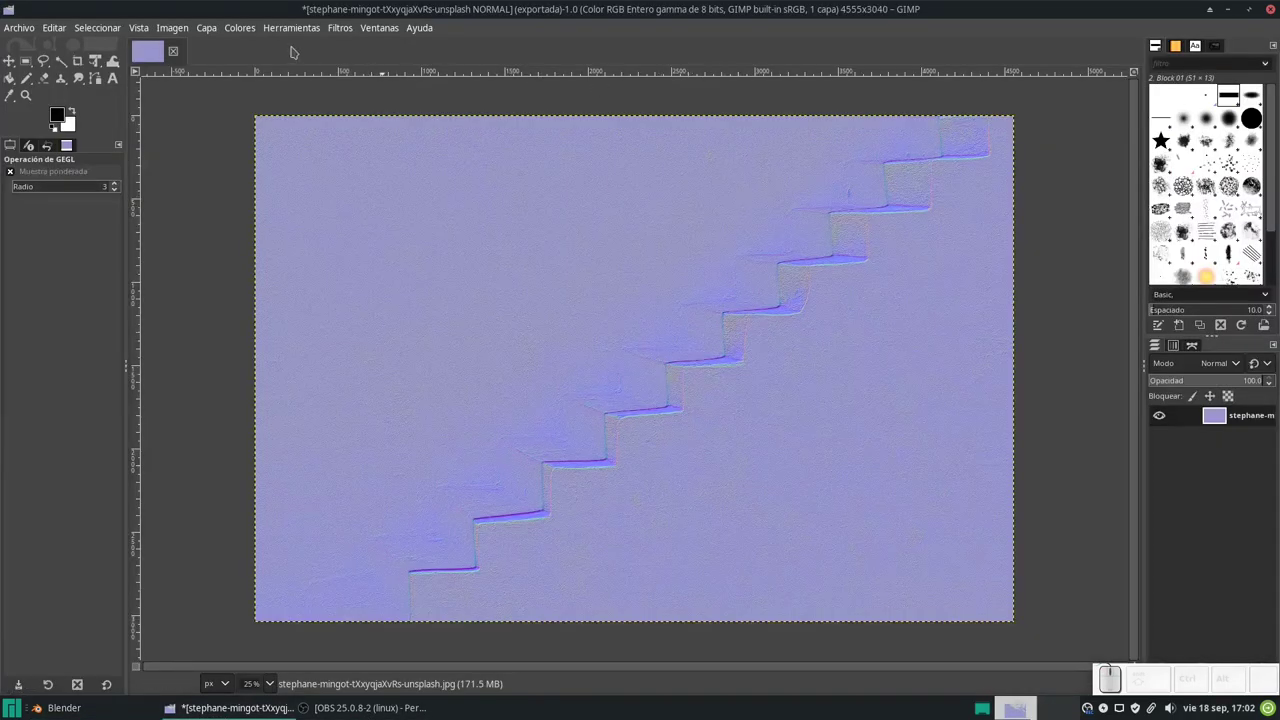
# Run GIMP's Filtros > Genérico > Mapa normal filter on the stair photo and zoom the preview.
pyautogui.click(341, 30)
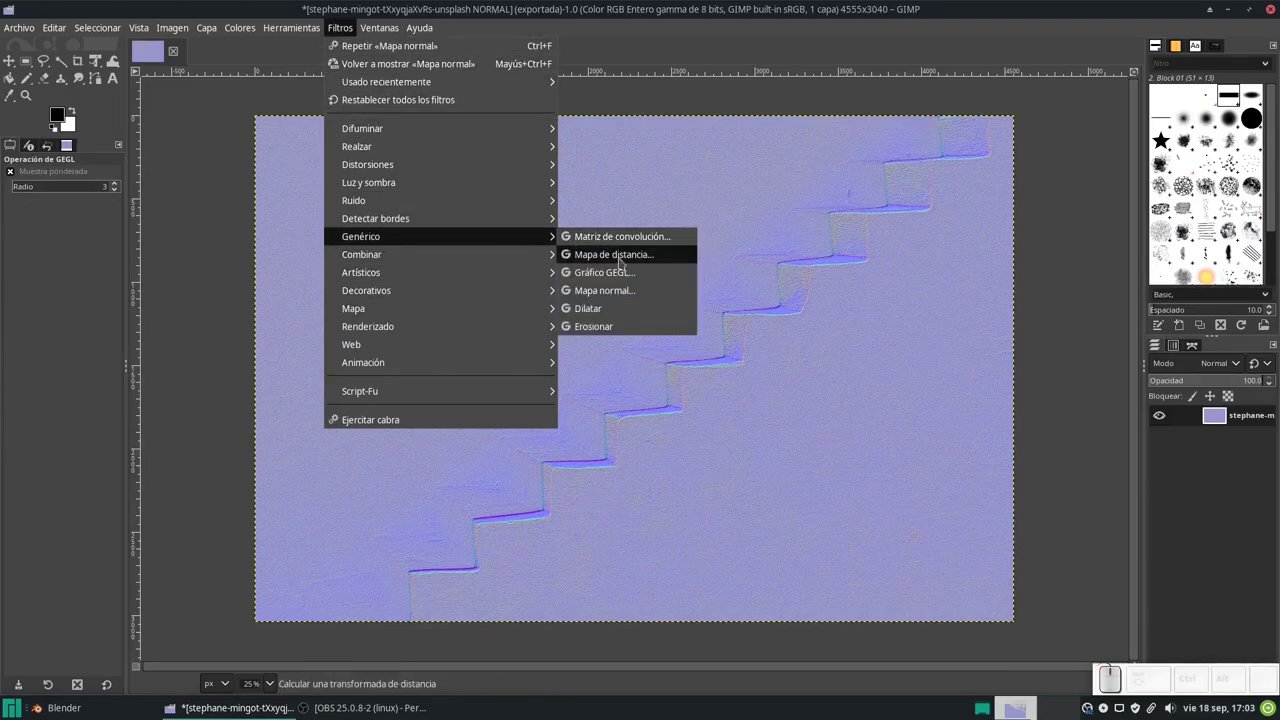
pyautogui.click(617, 291)
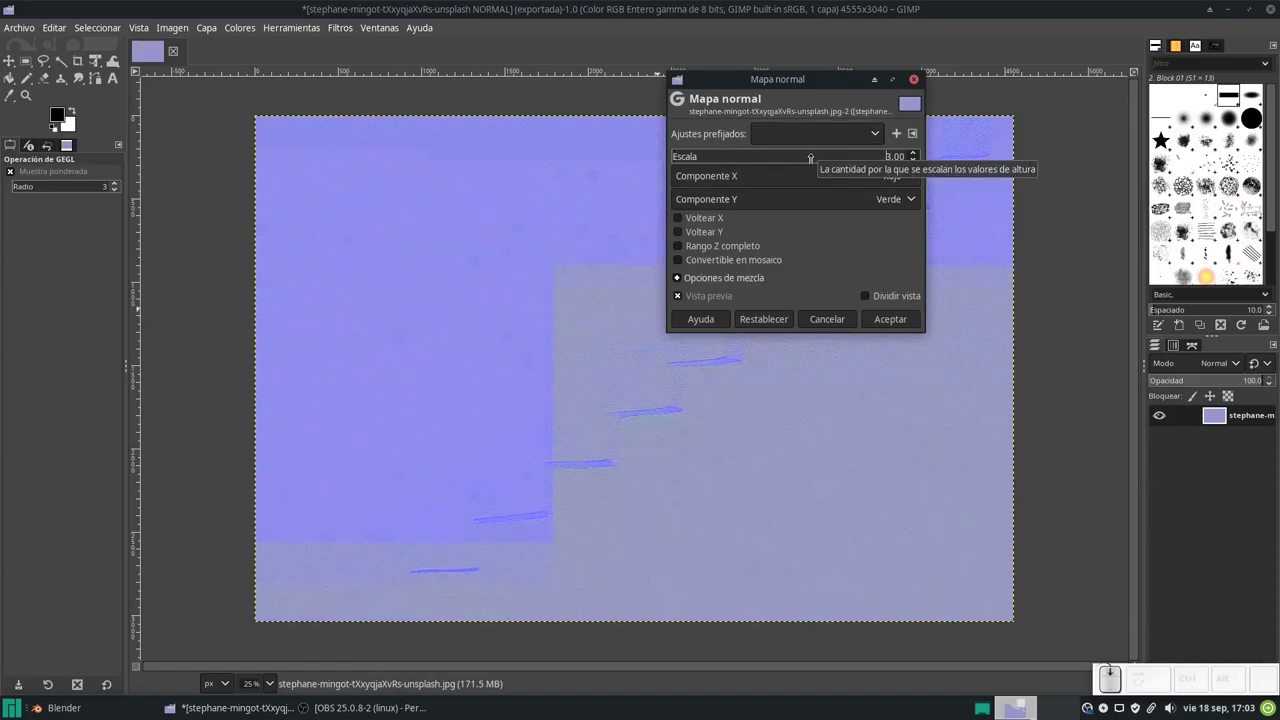
pyautogui.scroll(3)
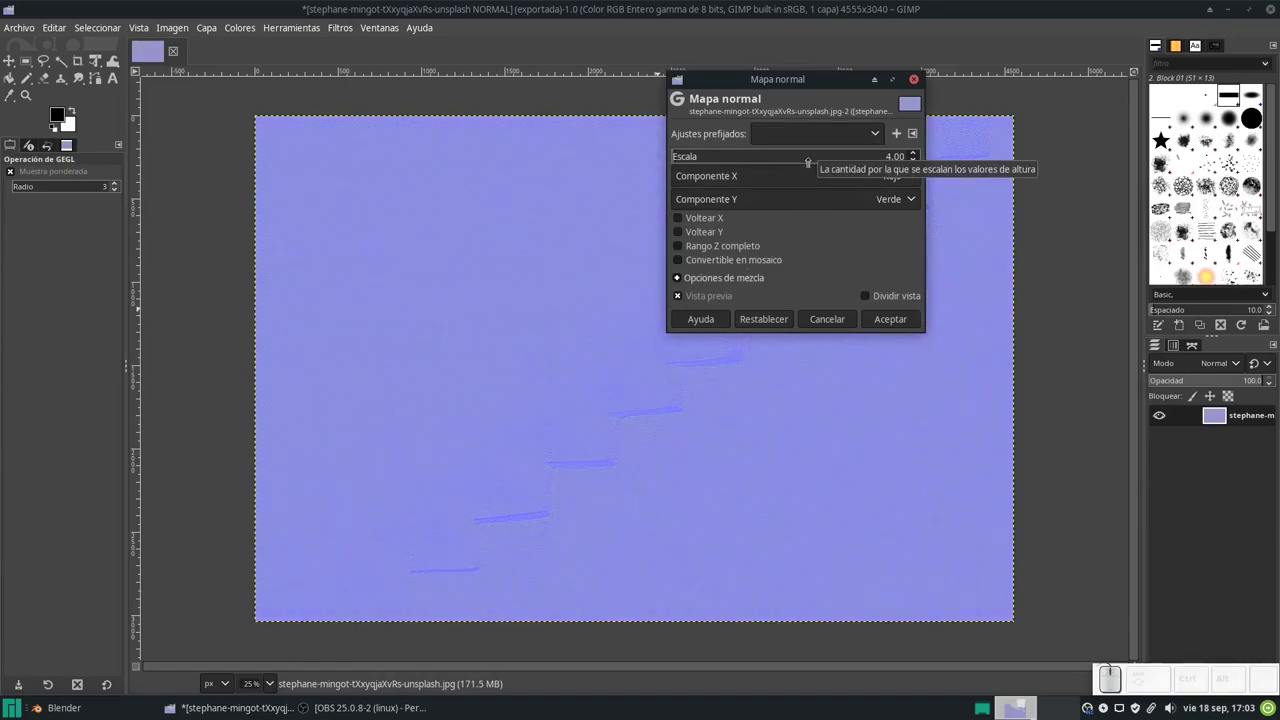
pyautogui.scroll(3)
pyautogui.scroll(-3)
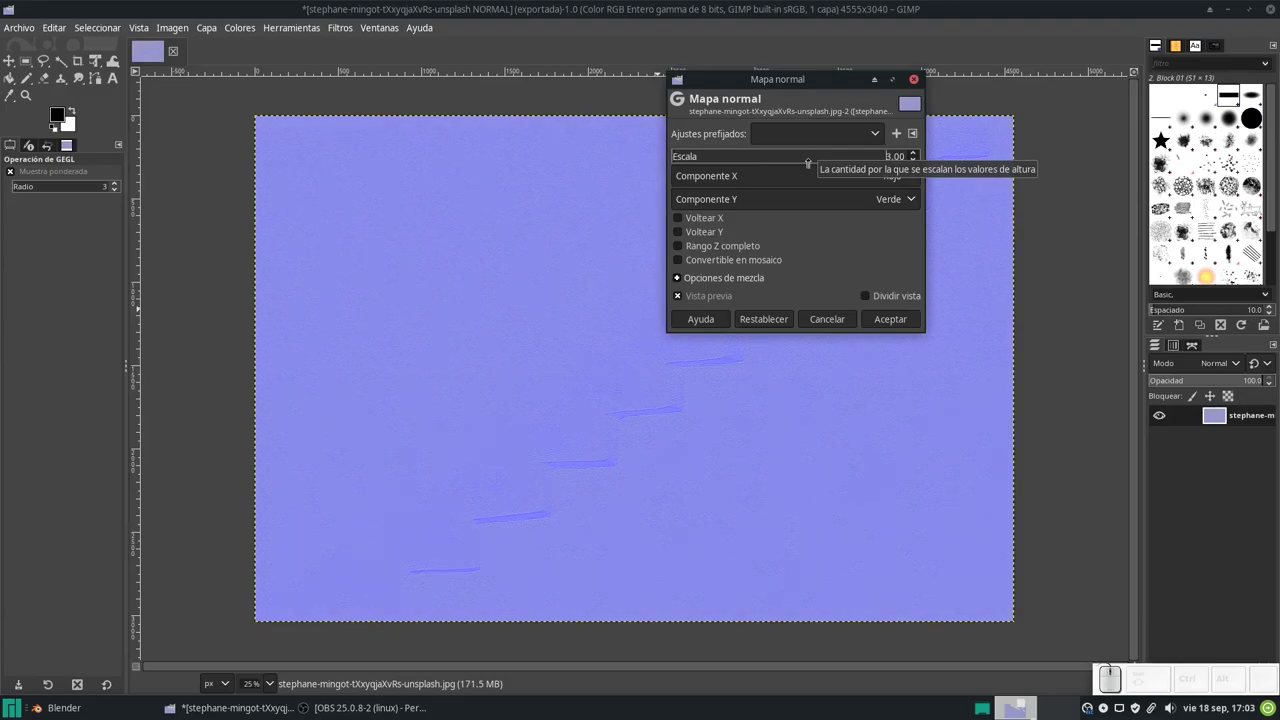
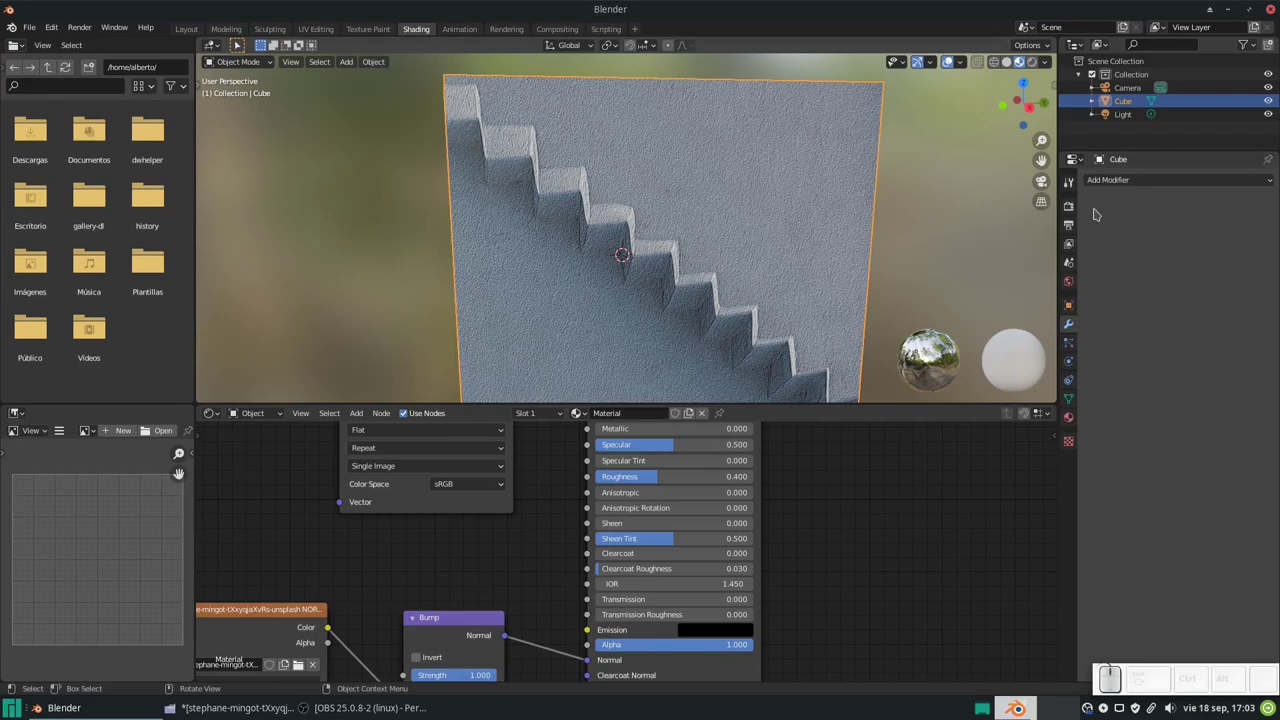
# Add a Multiresolution modifier to the cube and subdivide it to level 4.
pyautogui.click(1138, 182)
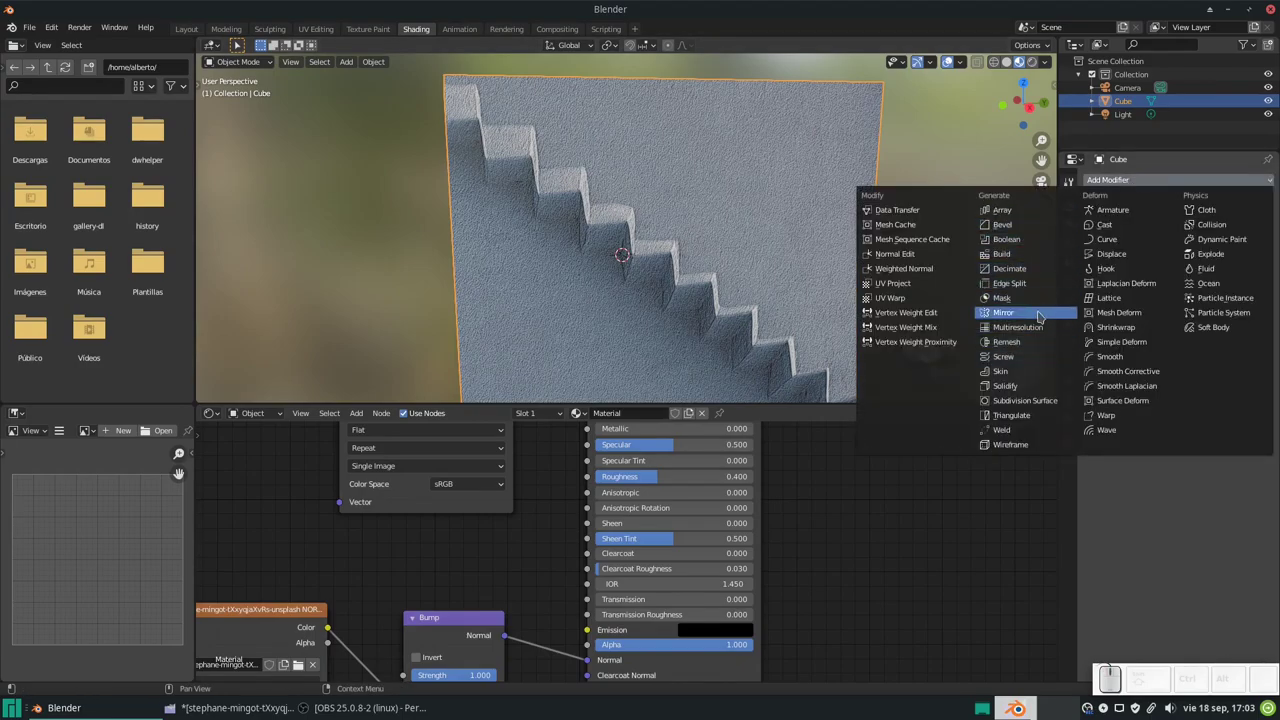
pyautogui.click(1031, 331)
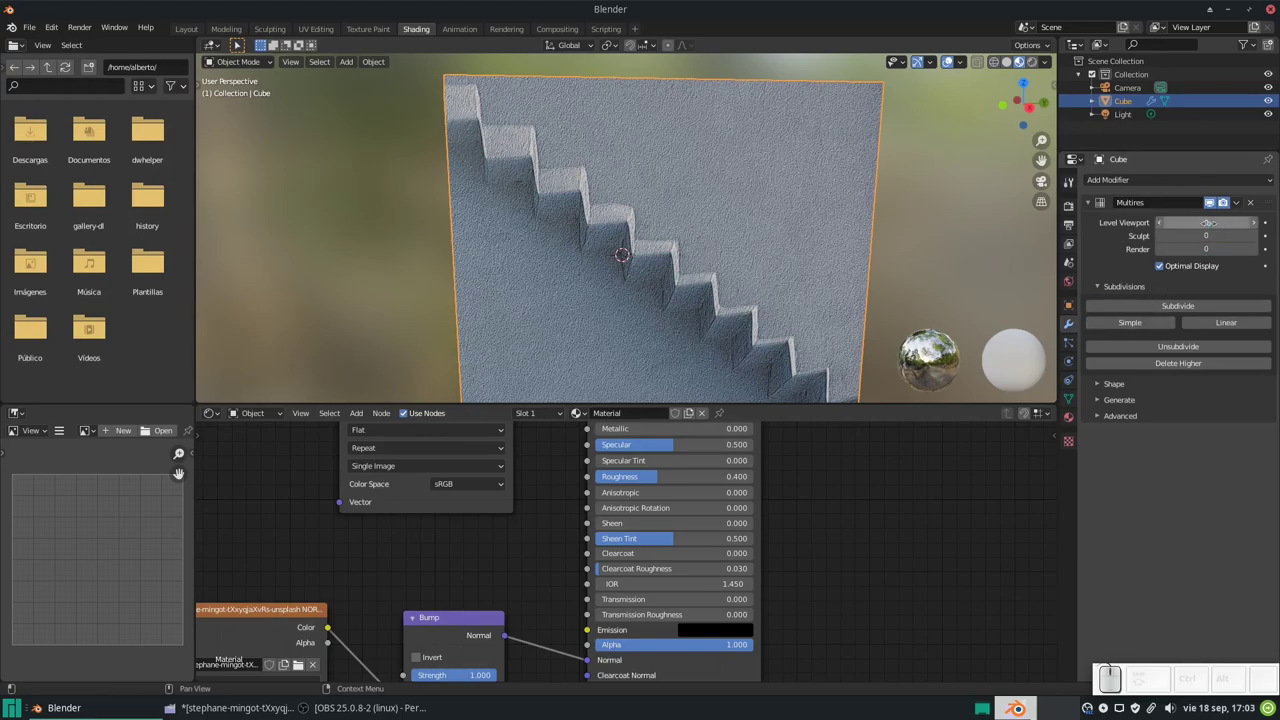
pyautogui.click(1171, 308)
pyautogui.click(1171, 308)
pyautogui.click(1171, 307)
pyautogui.click(1171, 307)
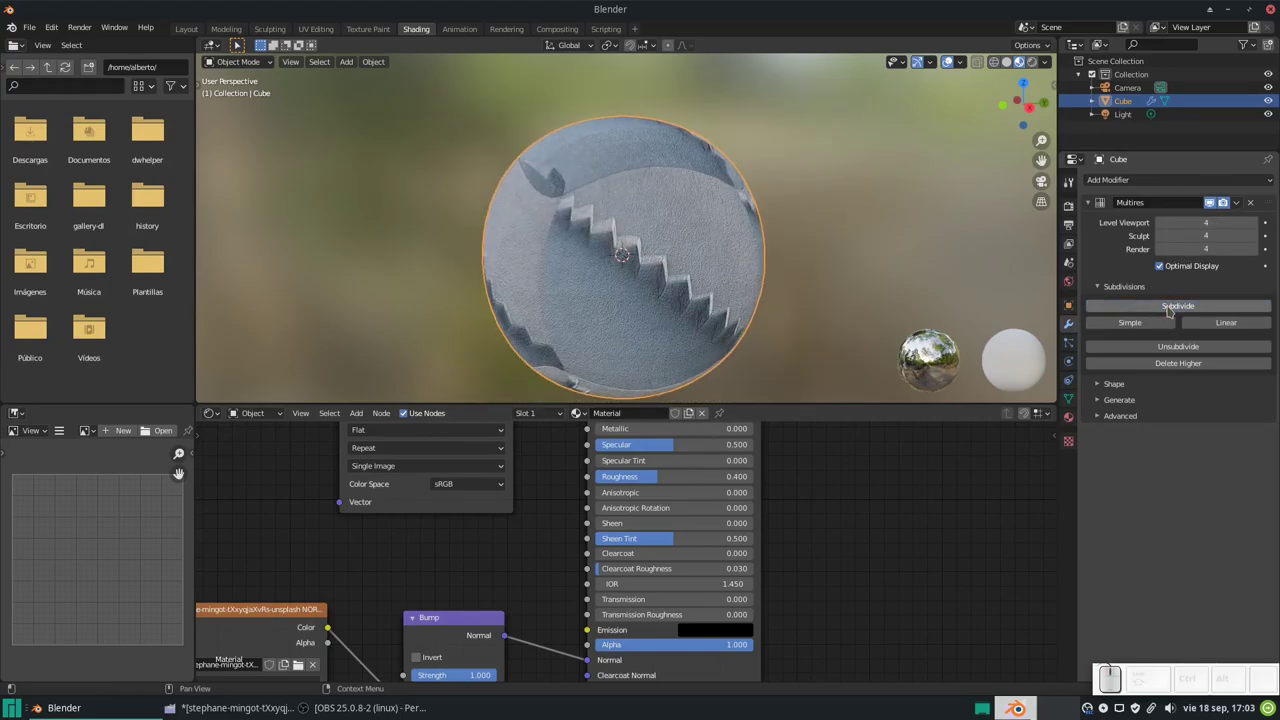
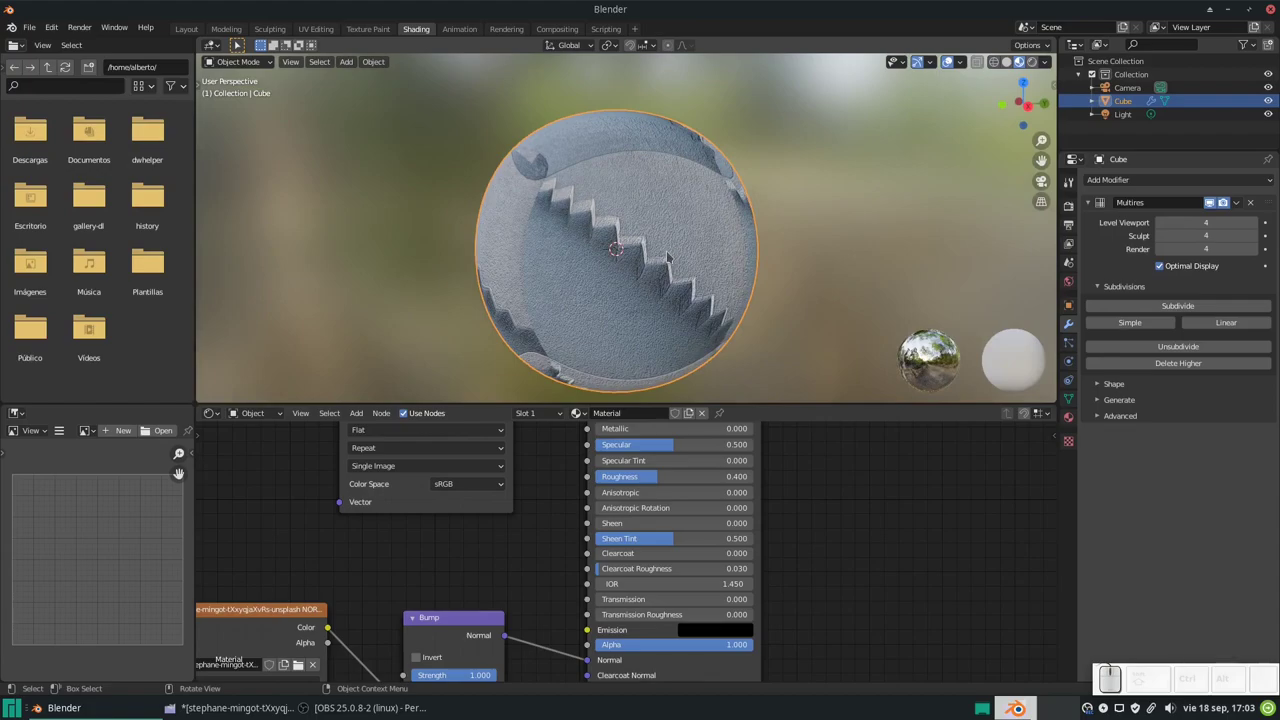
# Enter edit mode and subdivide the cube's mesh from the context menu.
pyautogui.press('Tab')
pyautogui.scroll(-3)
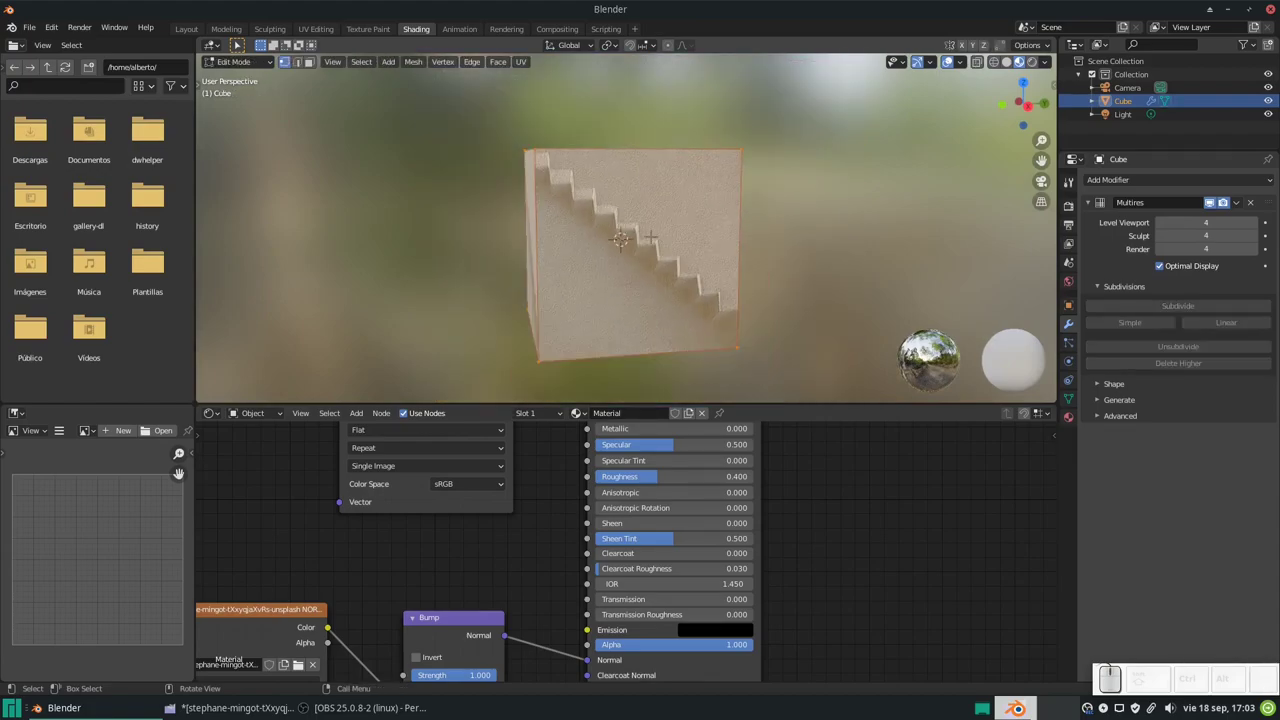
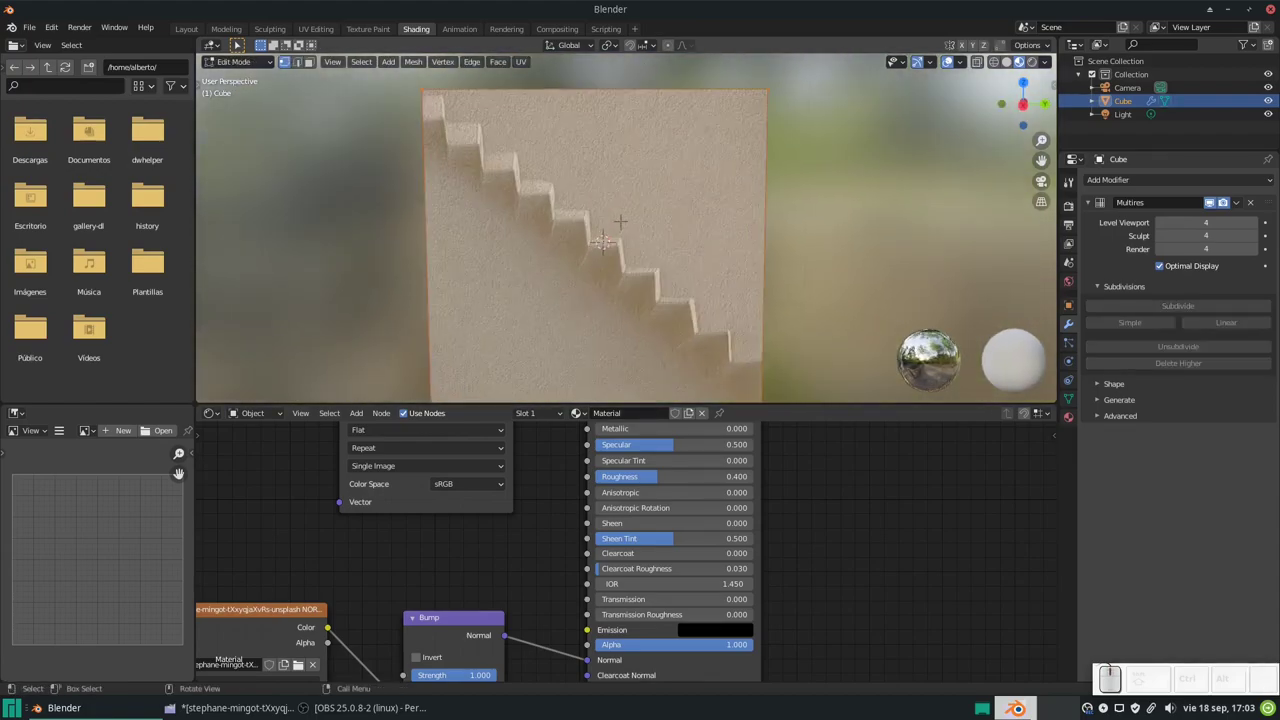
pyautogui.rightClick(630, 217)
pyautogui.click(592, 241)
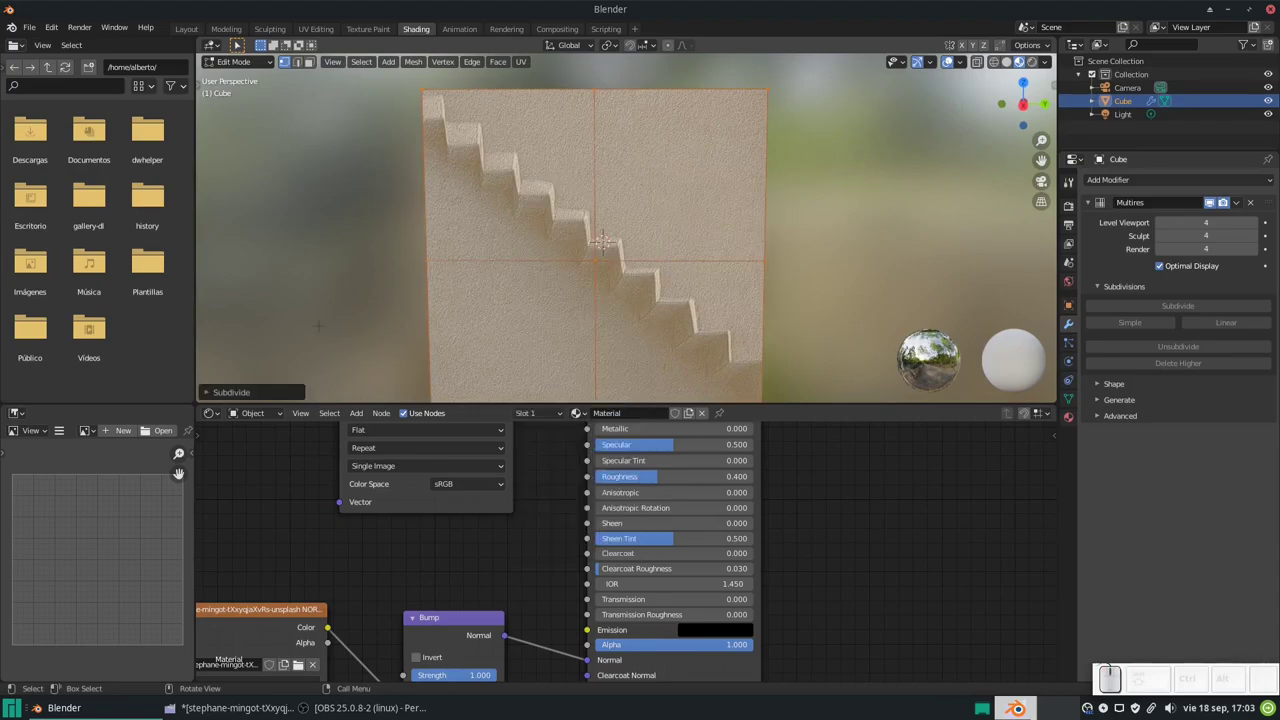
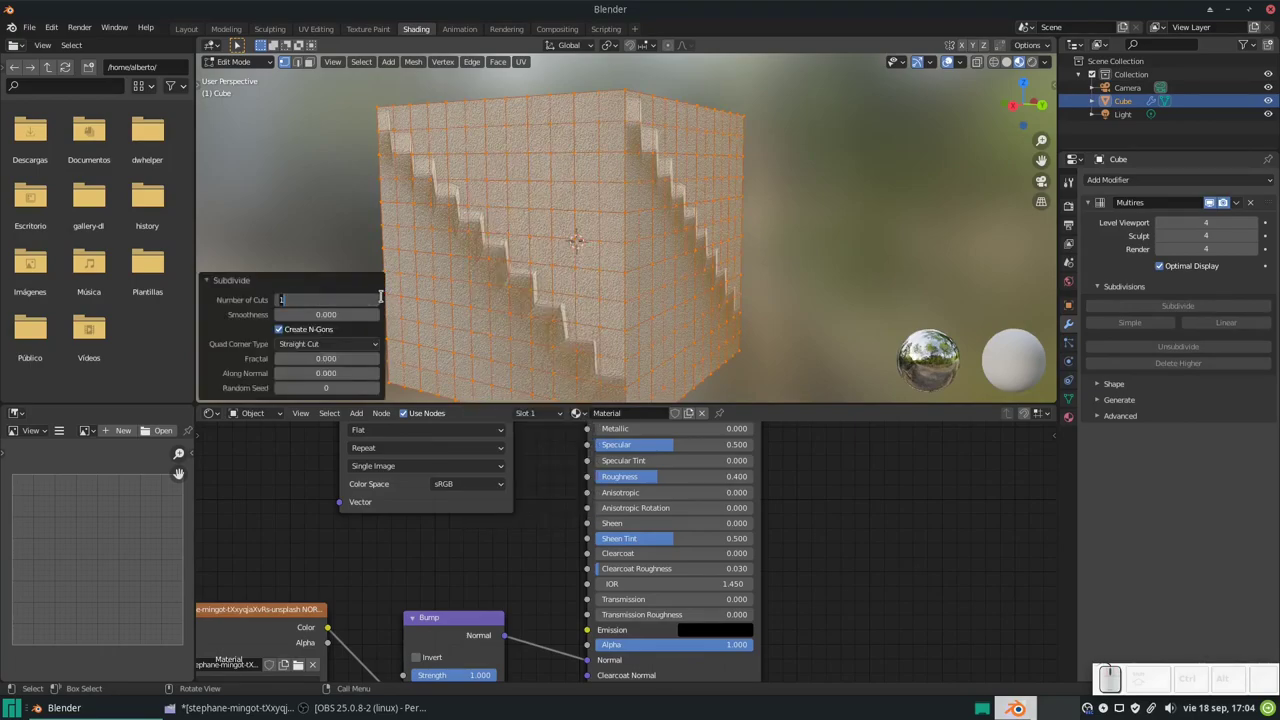
# Set the Subdivide operator's Number of Cuts to 10.
pyautogui.press('KP_1')
pyautogui.press('KP_0')
pyautogui.press('KP_Enter')
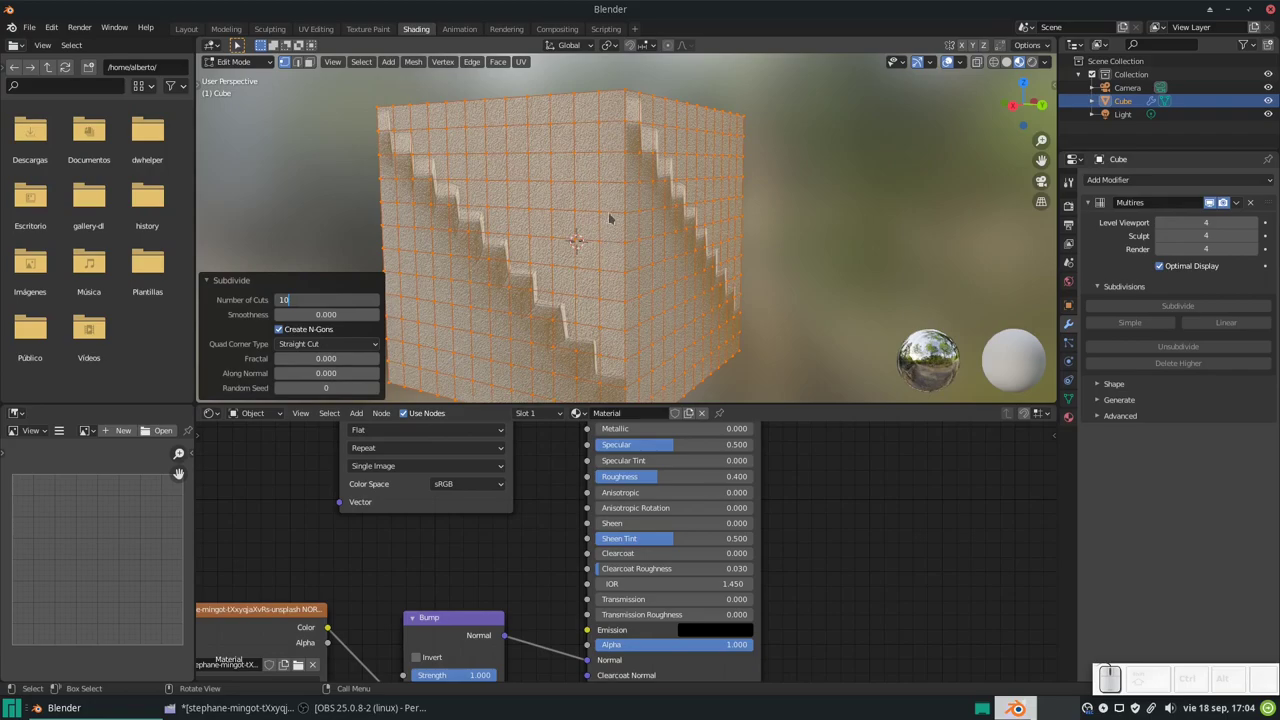
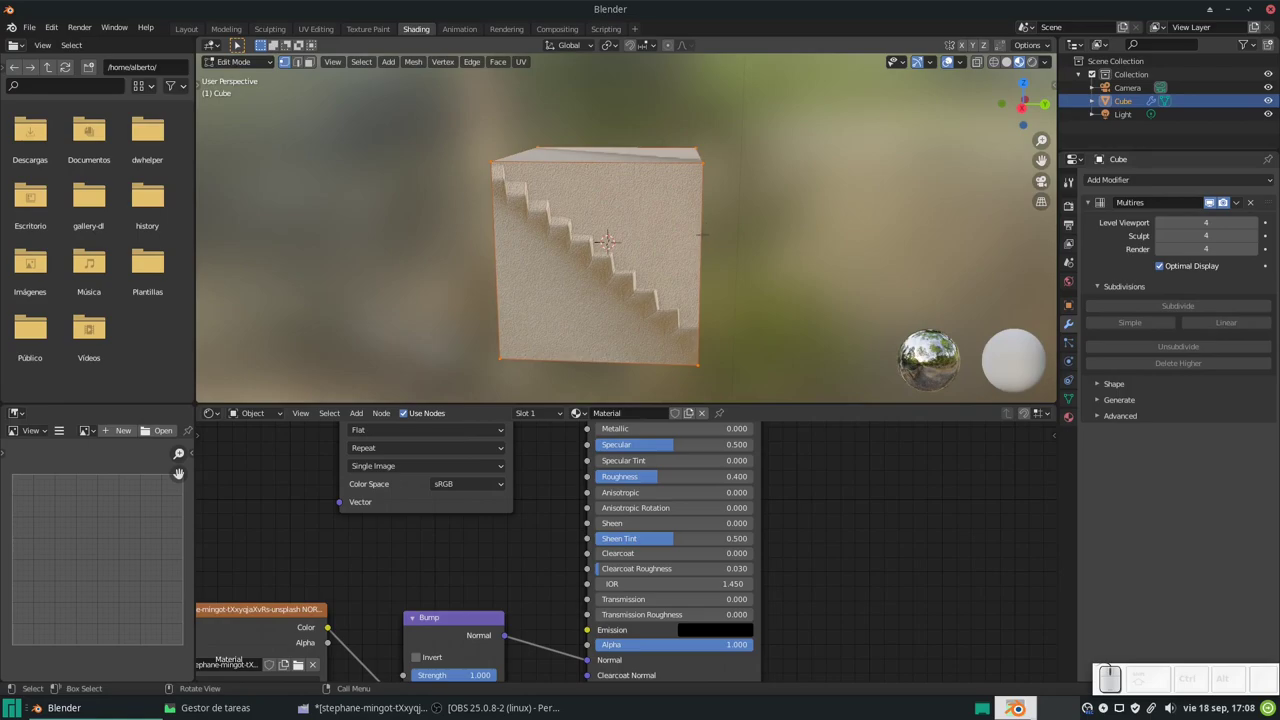
# Crease the cube's outer edges with Shift+E and toggle the sidebar while switching edit mode.
pyautogui.press('shift+e')
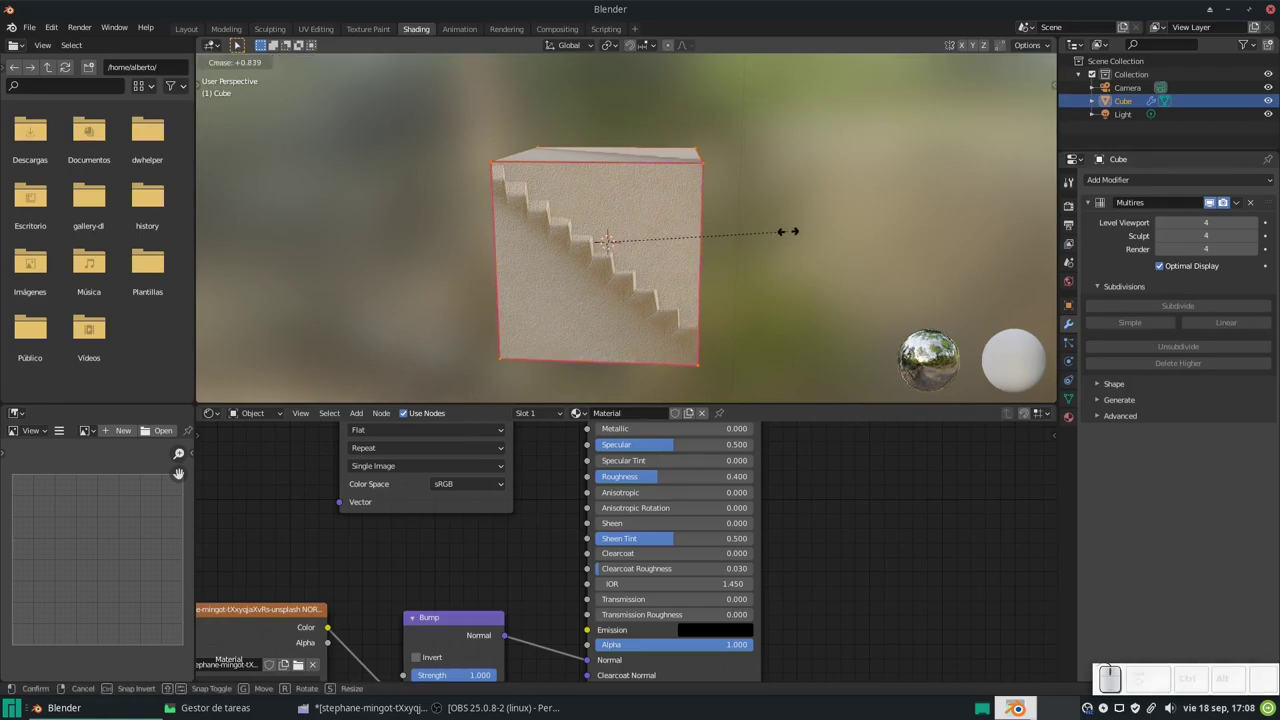
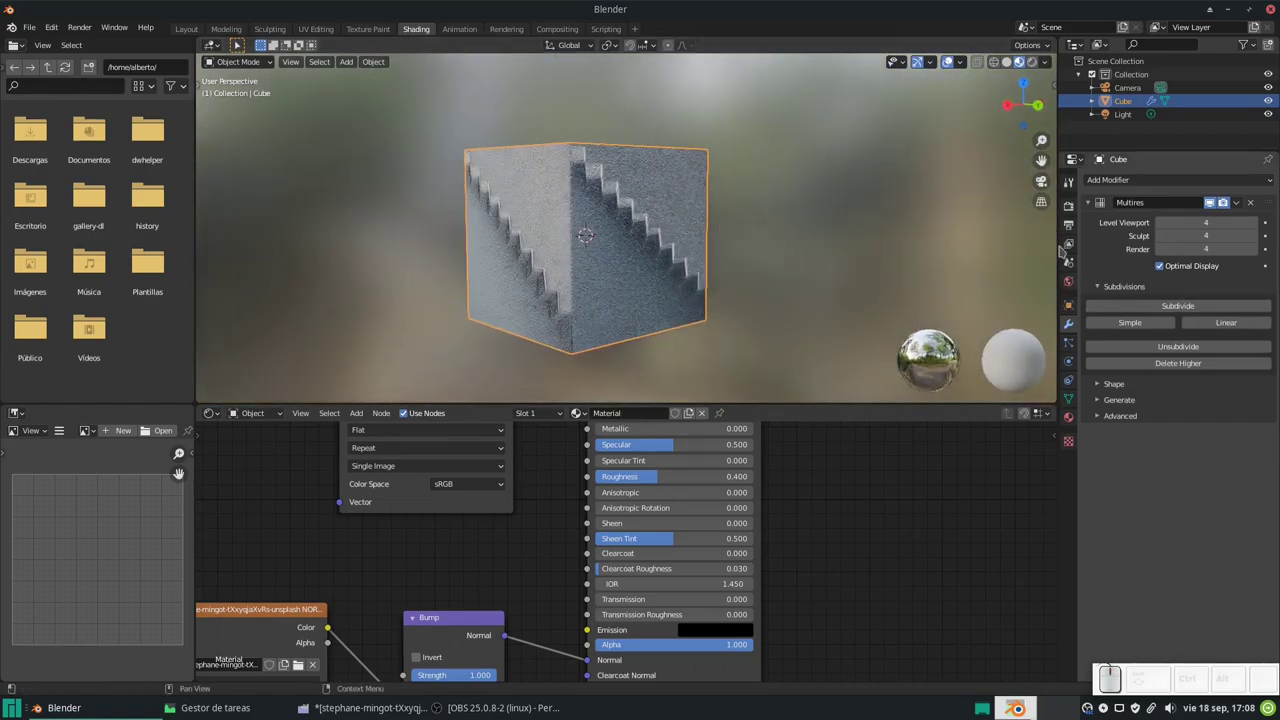
pyautogui.press('n')
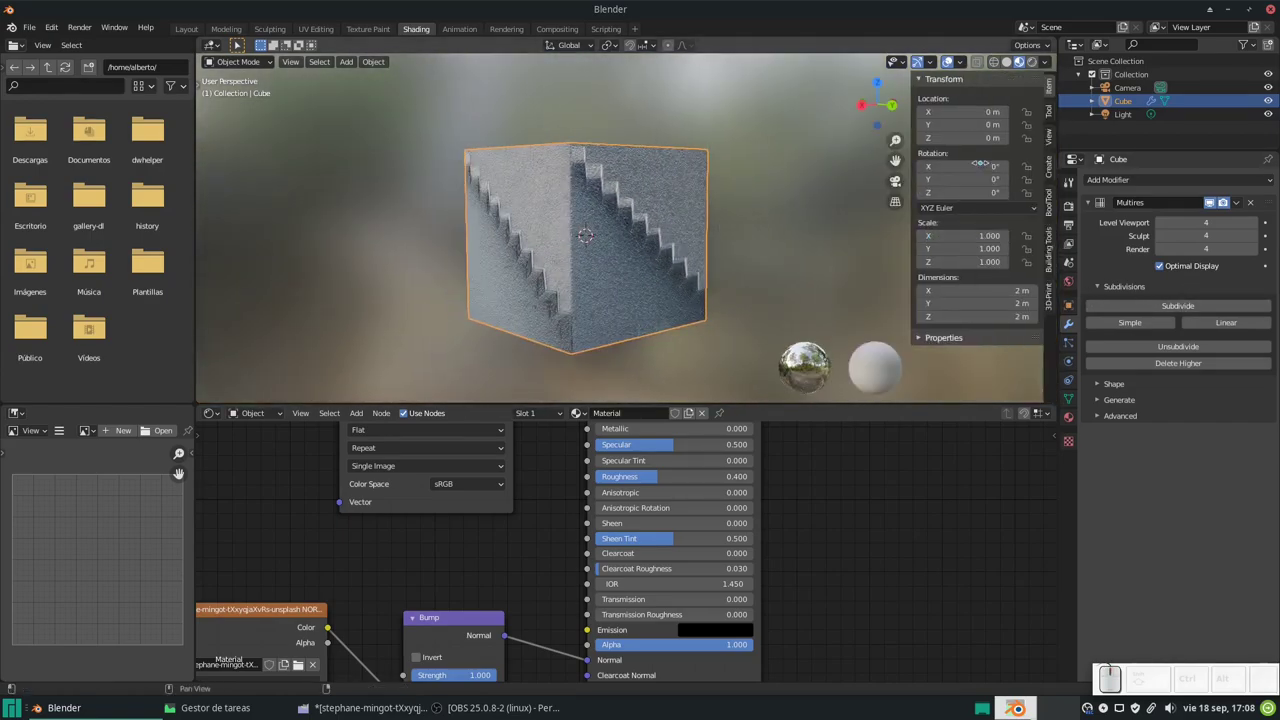
pyautogui.press('Tab')
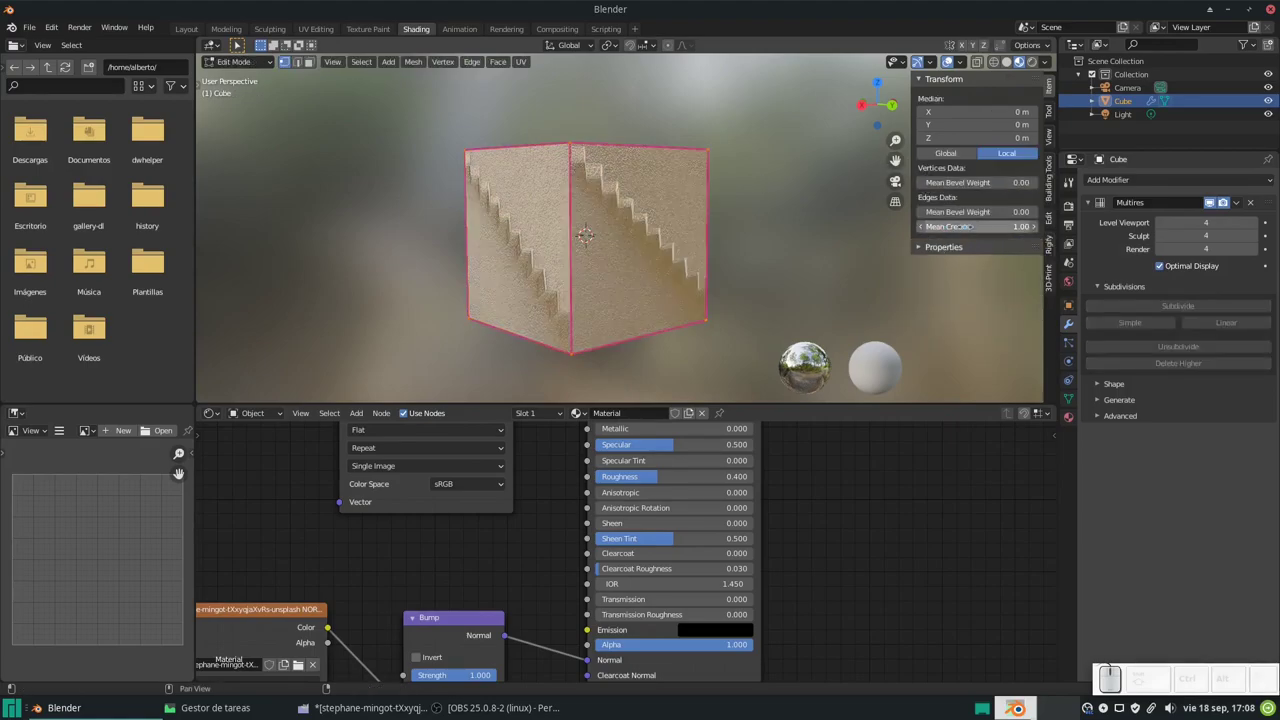
pyautogui.press('Escape')
pyautogui.press('n')
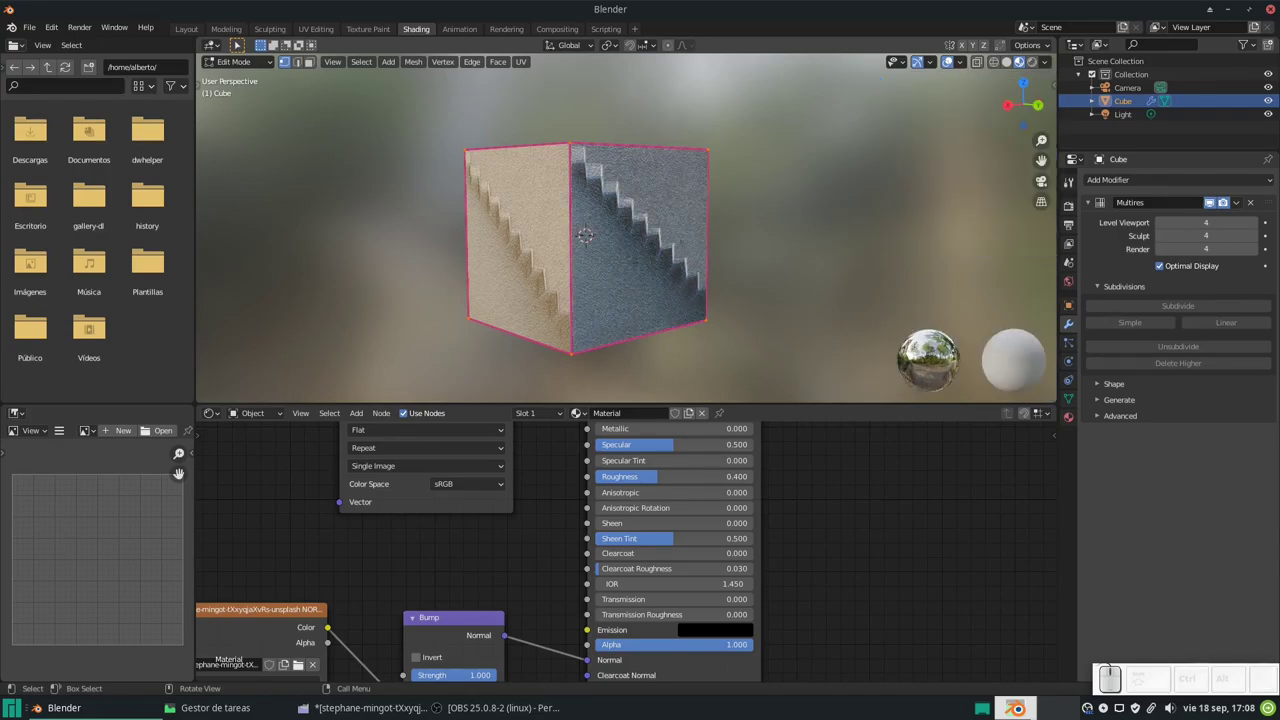
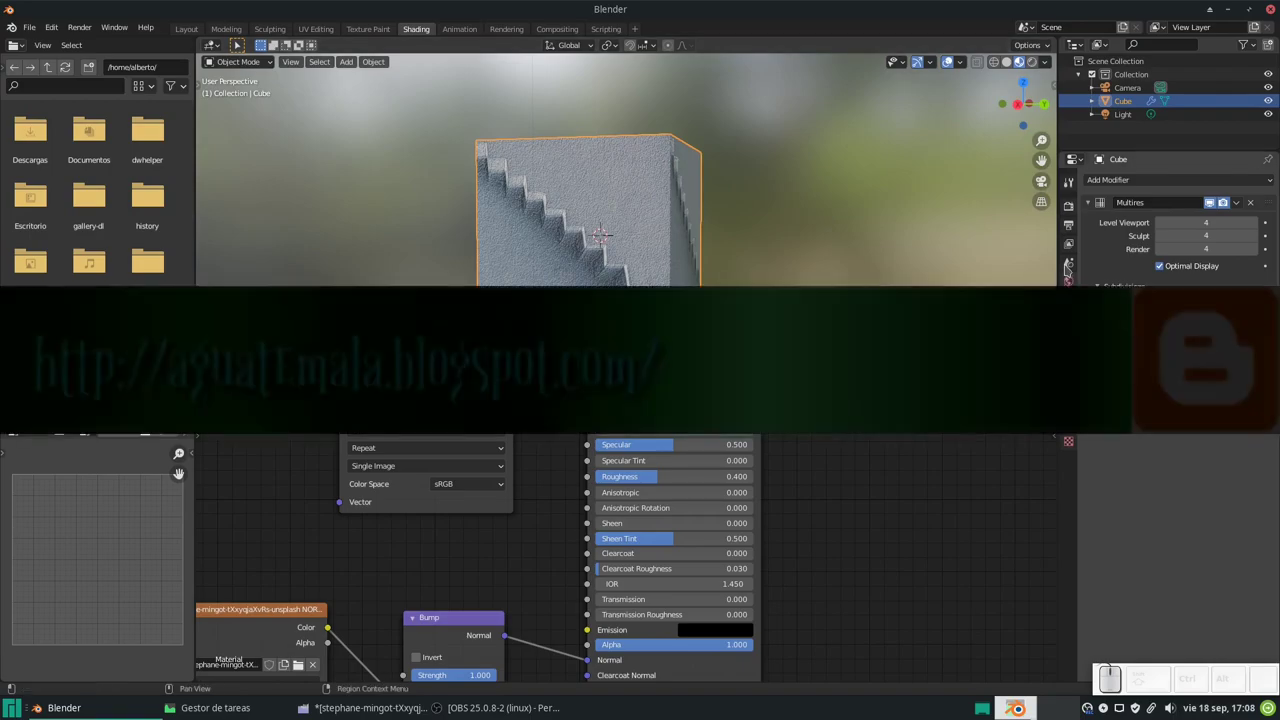
# Add a Displace modifier with a new texture and switch to that texture's settings.
pyautogui.click(1138, 186)
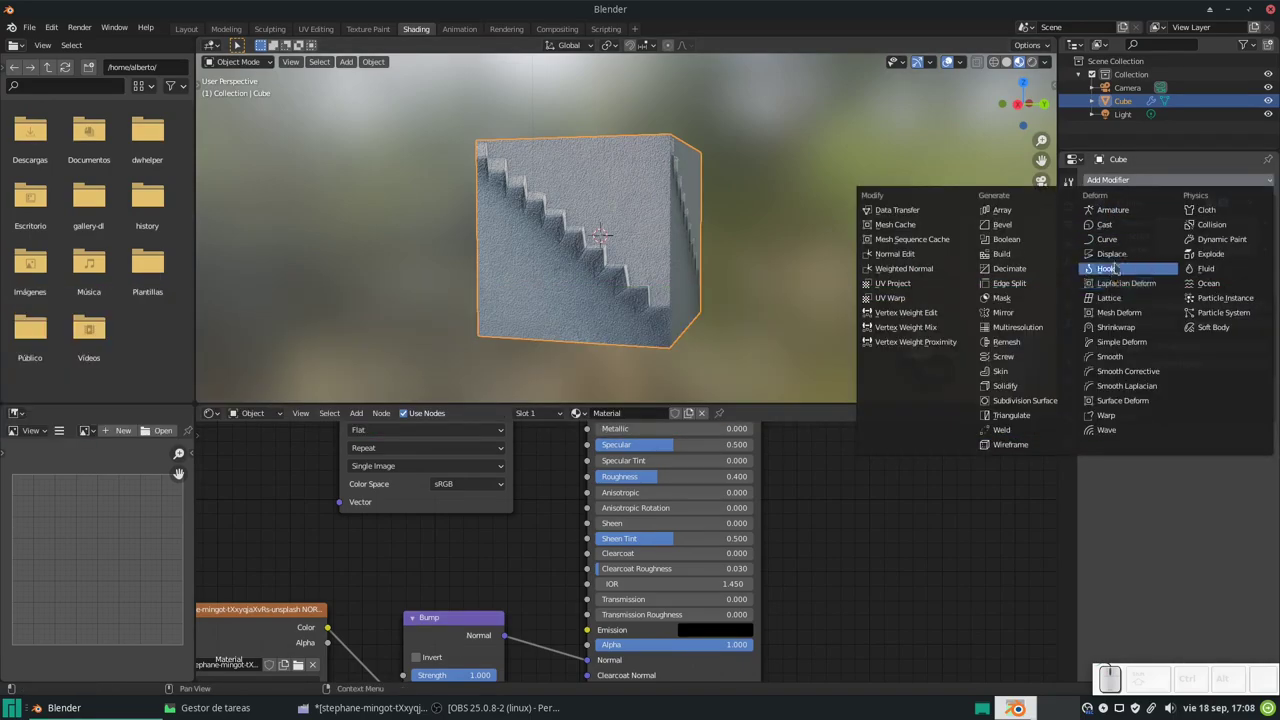
pyautogui.click(1121, 258)
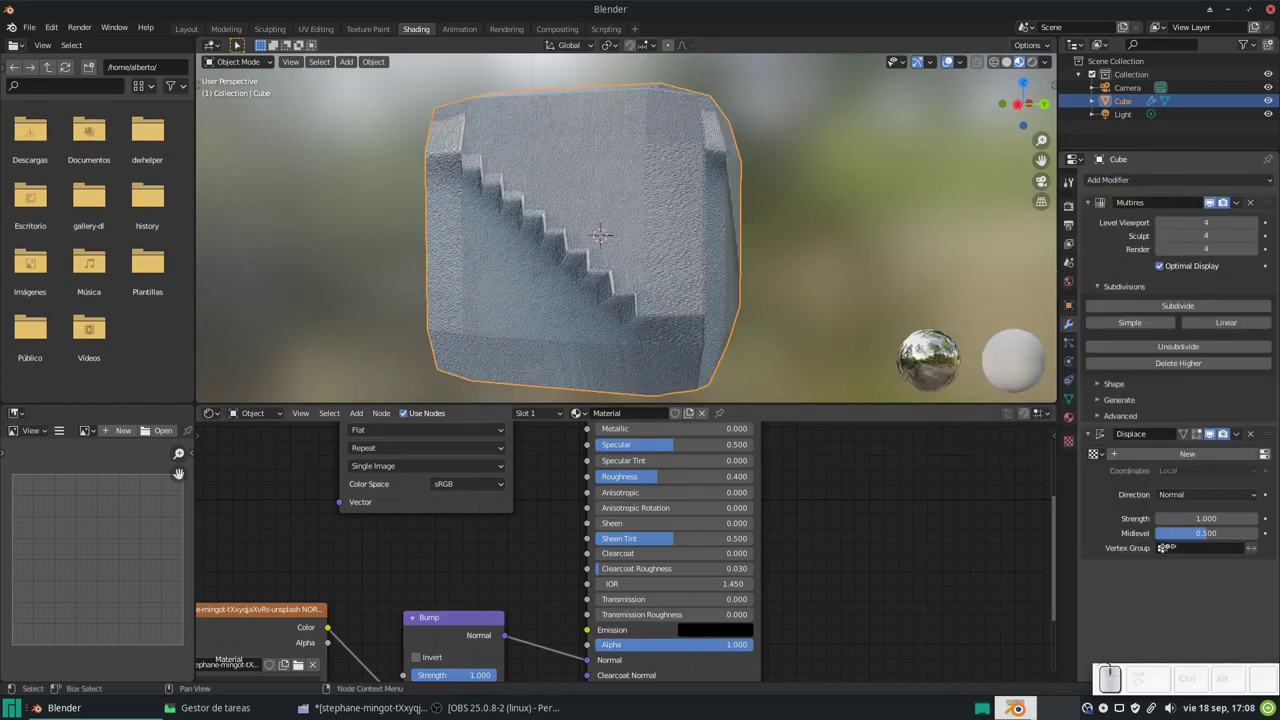
pyautogui.click(1200, 455)
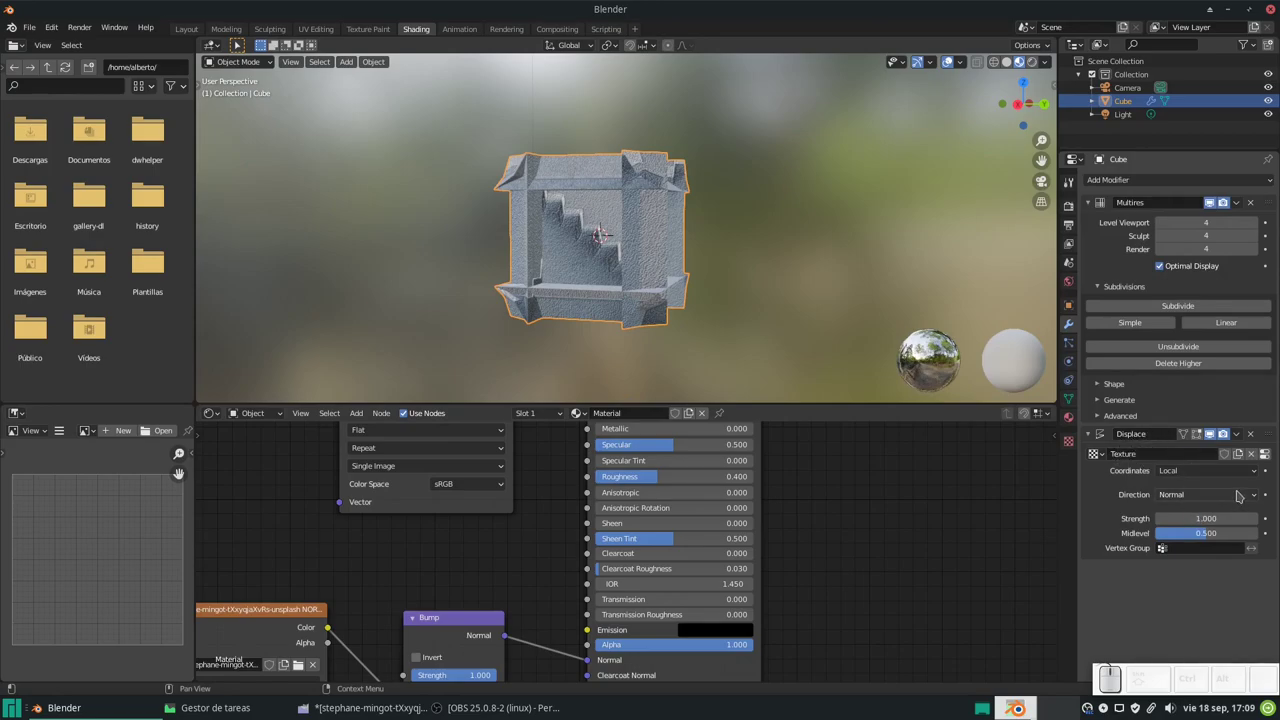
pyautogui.click(1274, 460)
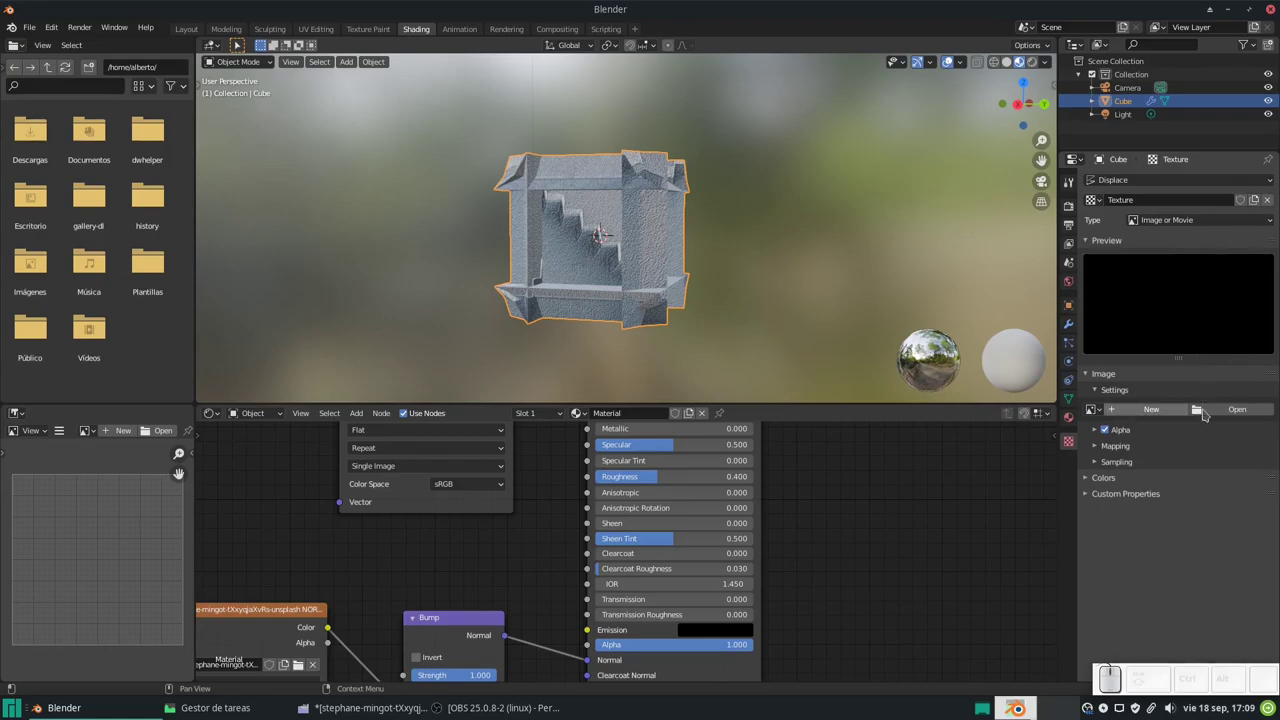
# Browse the Textures folder and try to load the blurred stair image, which fails with a read error.
pyautogui.click(1218, 413)
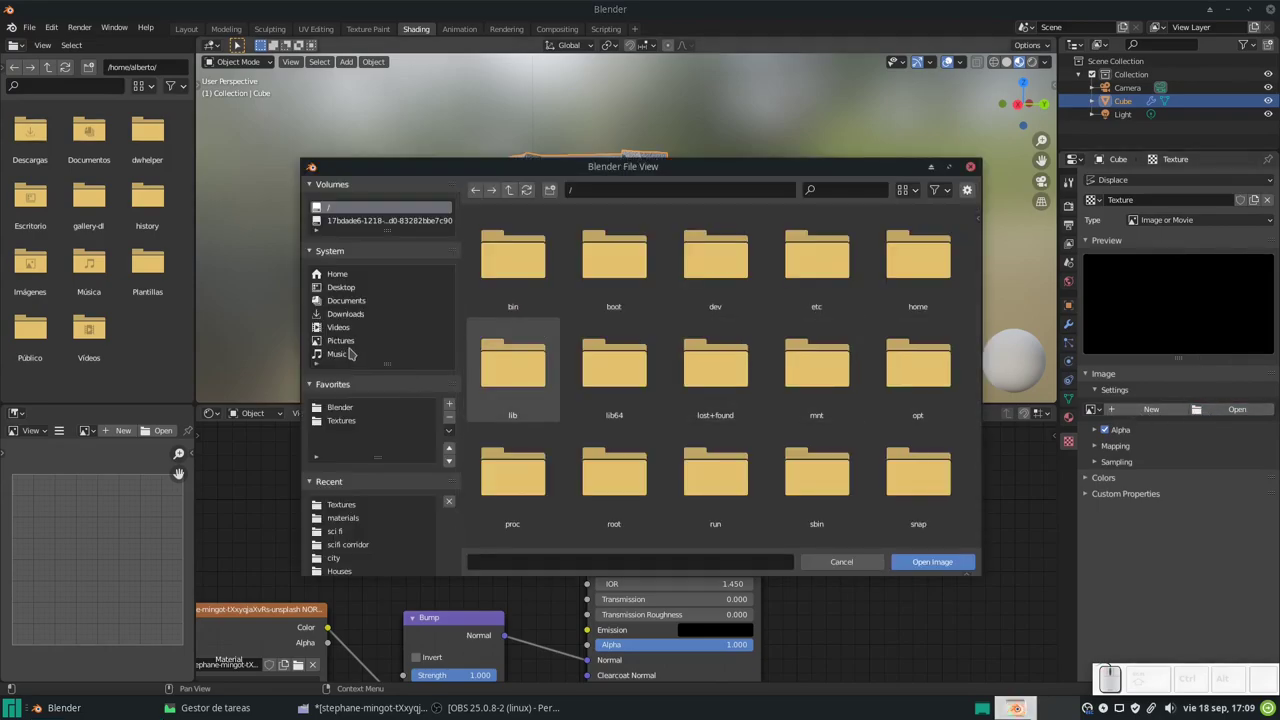
pyautogui.click(353, 428)
pyautogui.click(360, 423)
pyautogui.scroll(-3)
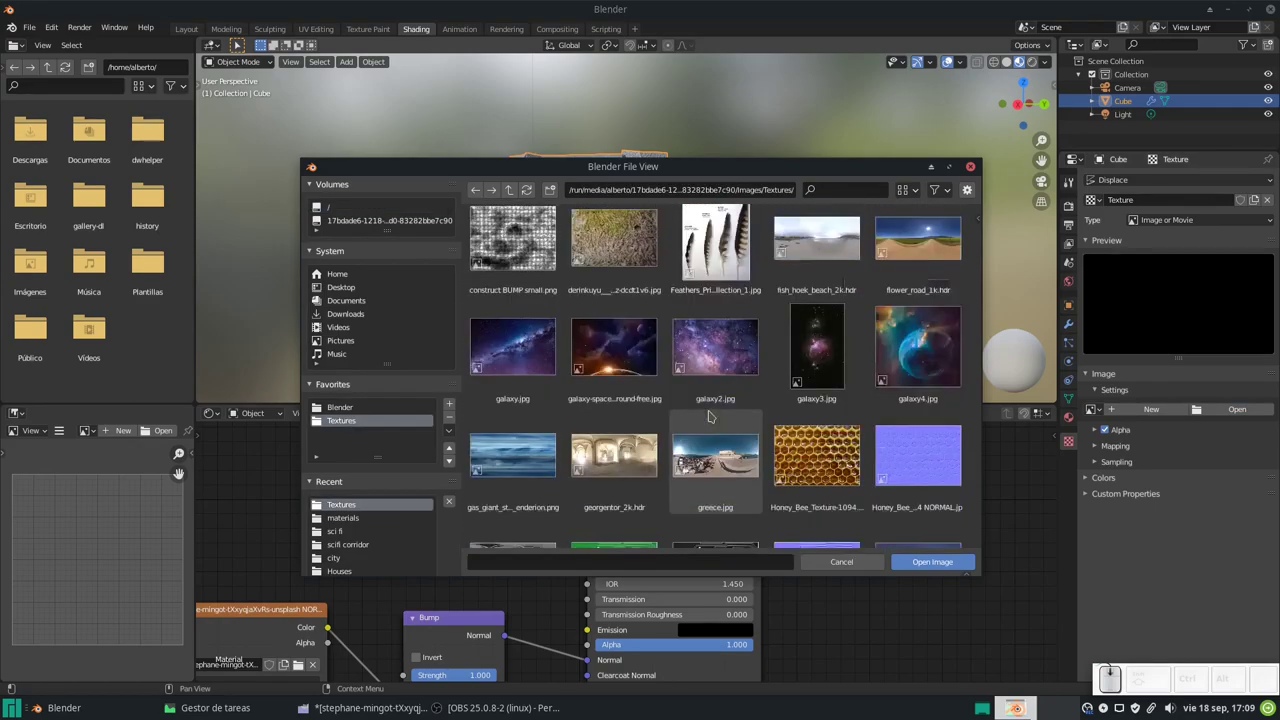
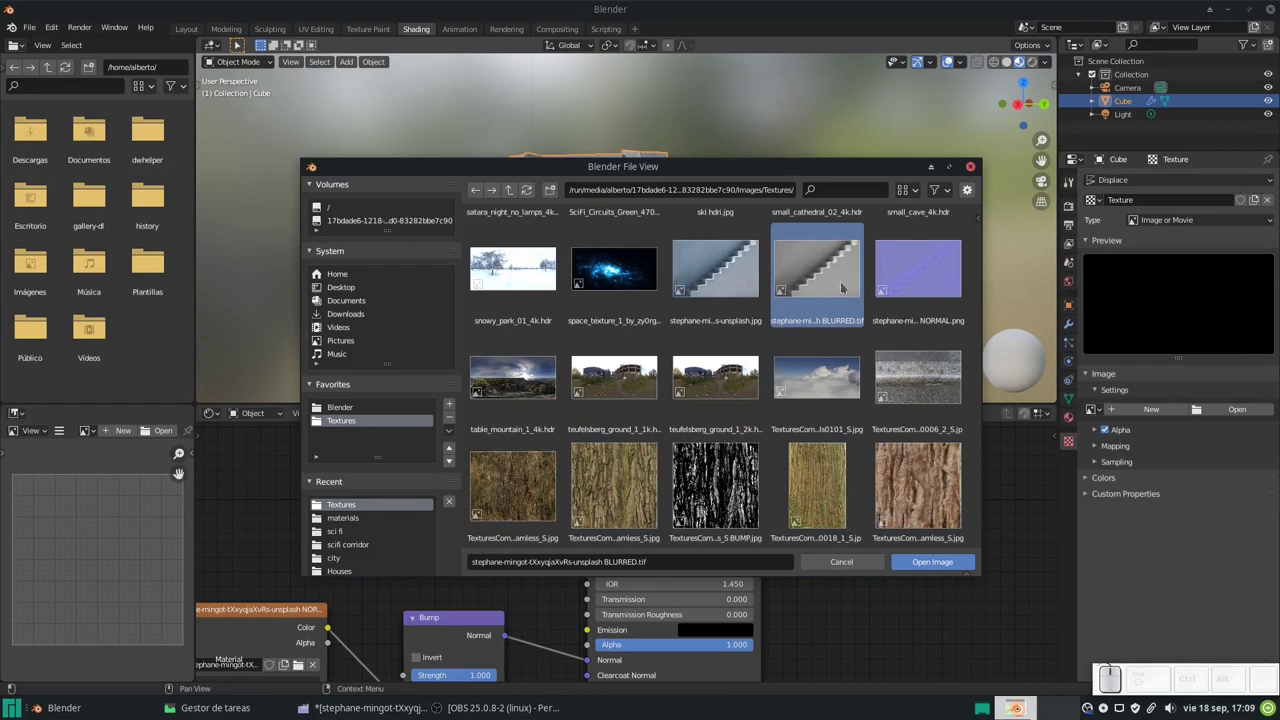
pyautogui.click(1236, 412)
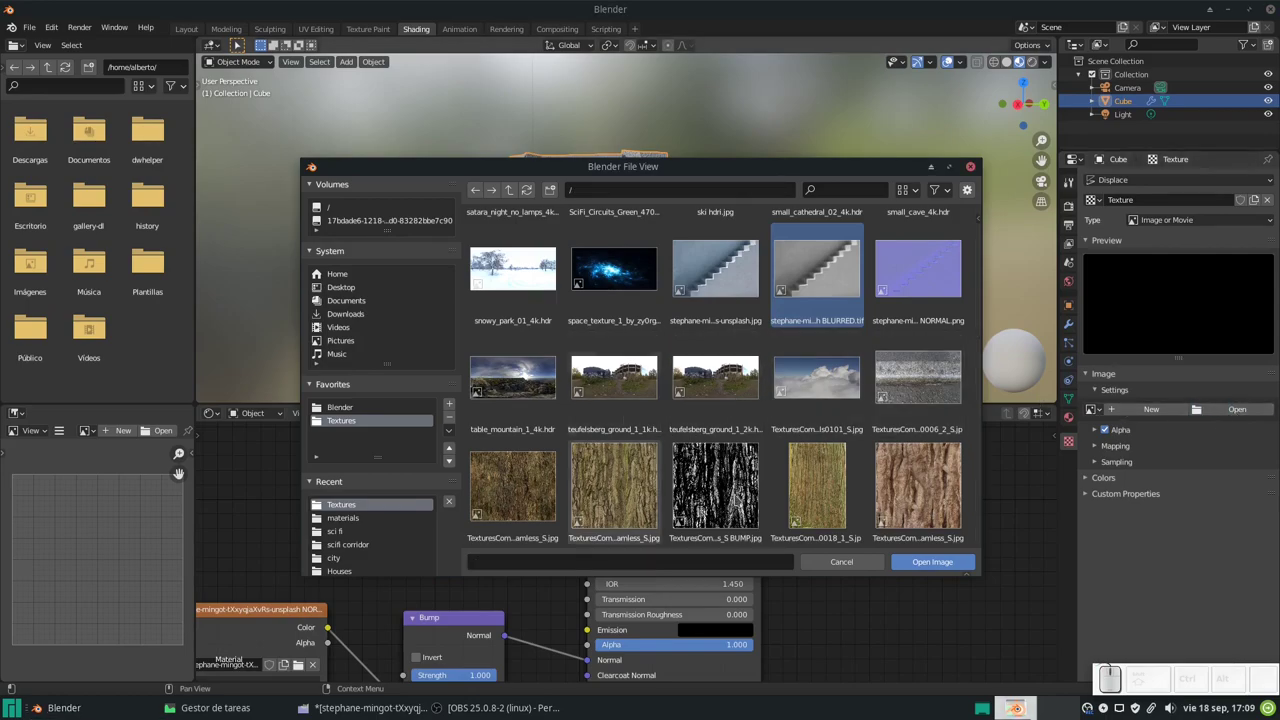
pyautogui.click(934, 565)
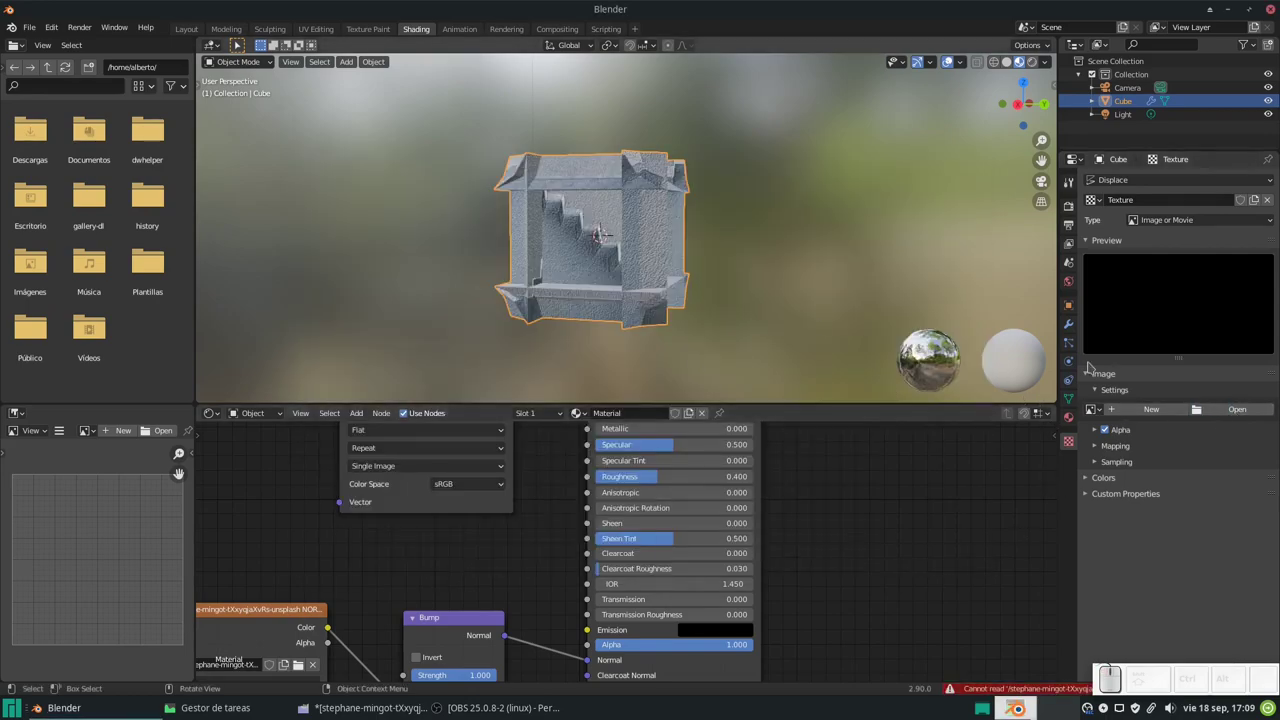
# Reopen the file browser in the Textures folder to retry loading the texture image.
pyautogui.click(1239, 406)
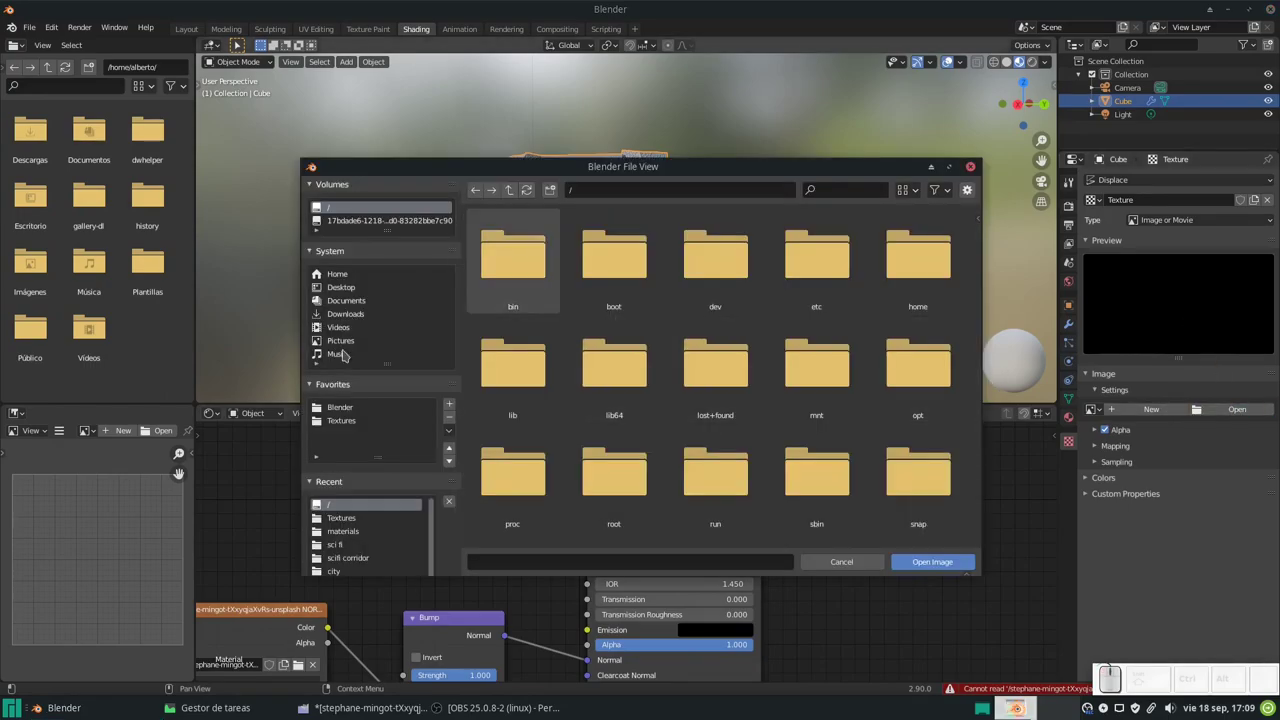
pyautogui.click(350, 418)
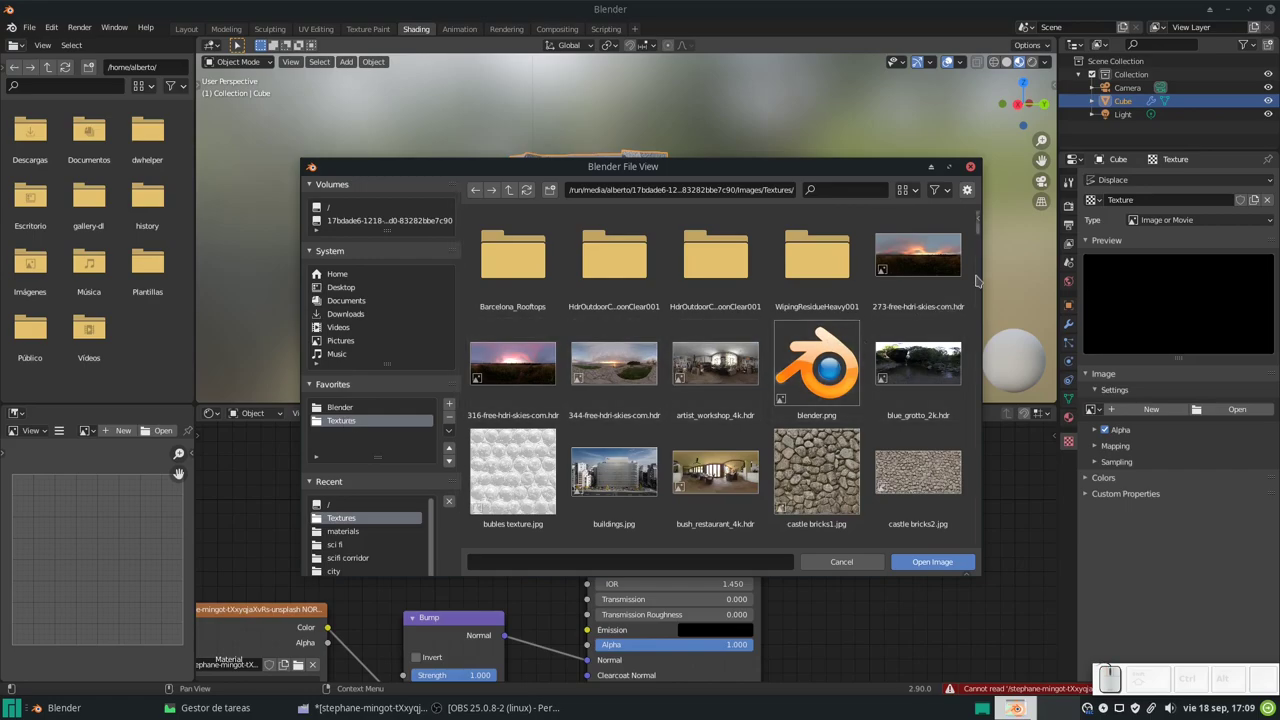
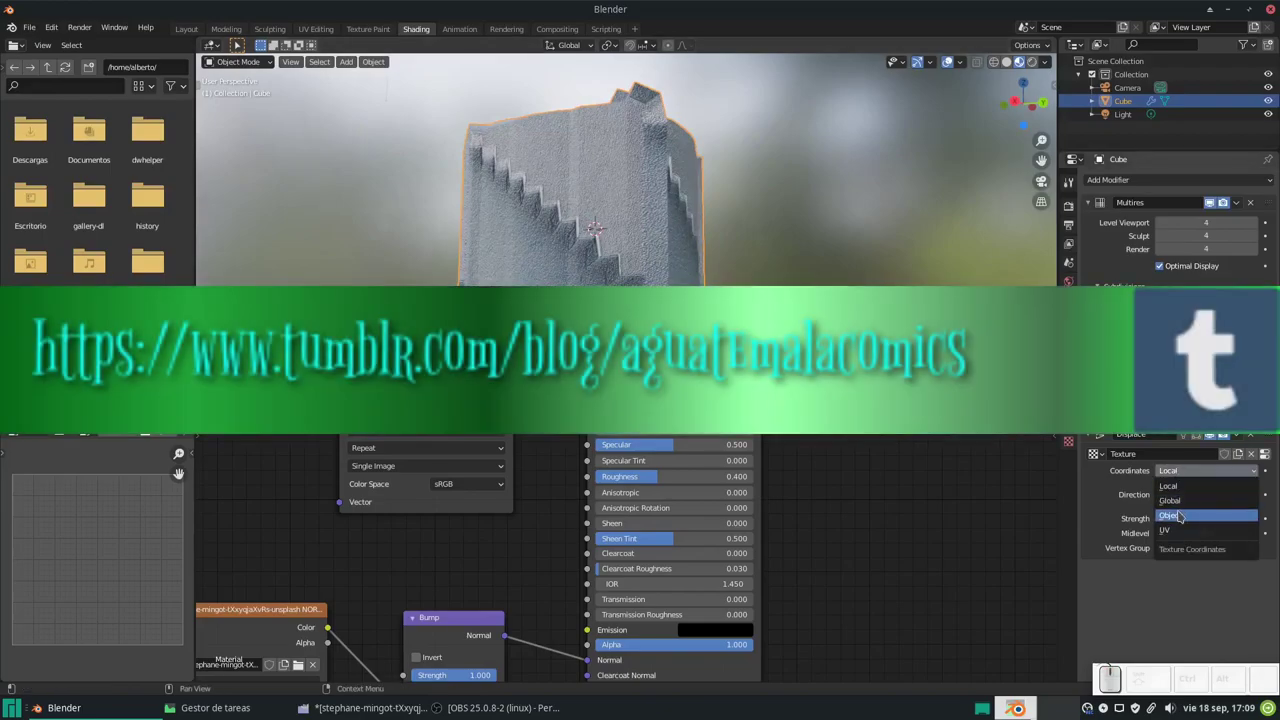
# Switch the Displace texture coordinates to Object and review the mapping options without picking an object.
pyautogui.click(1181, 514)
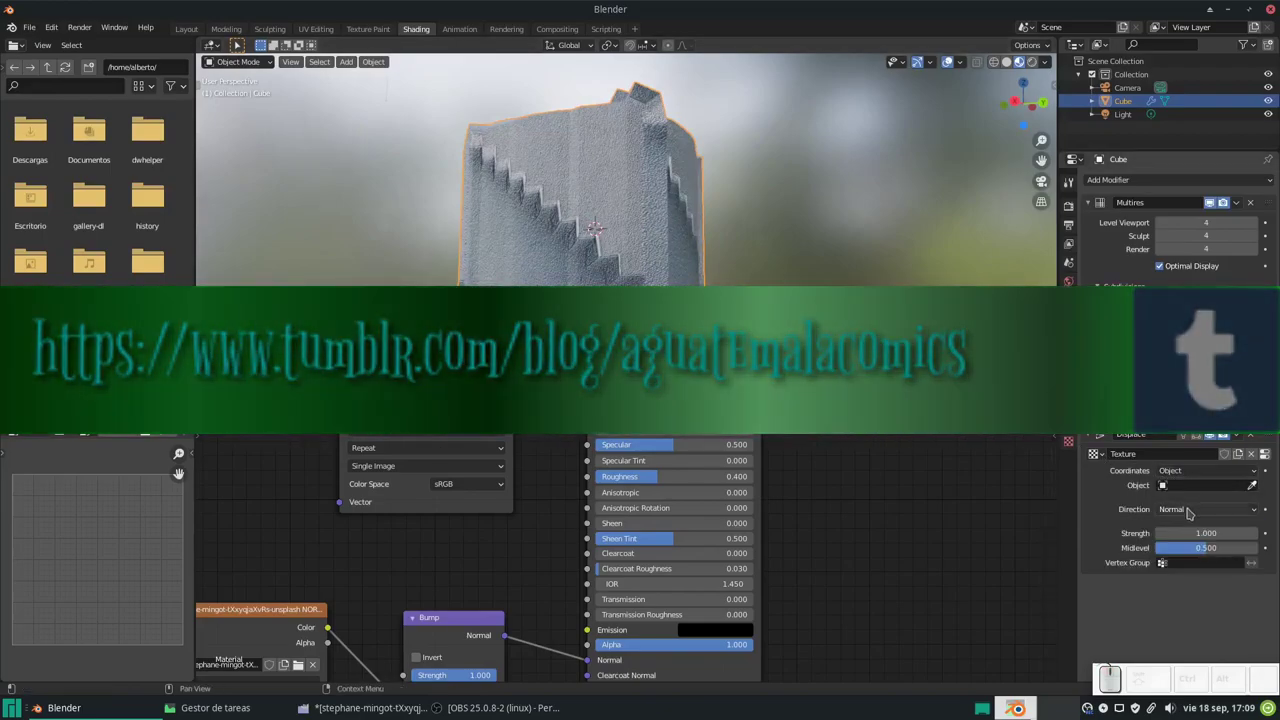
pyautogui.click(1171, 487)
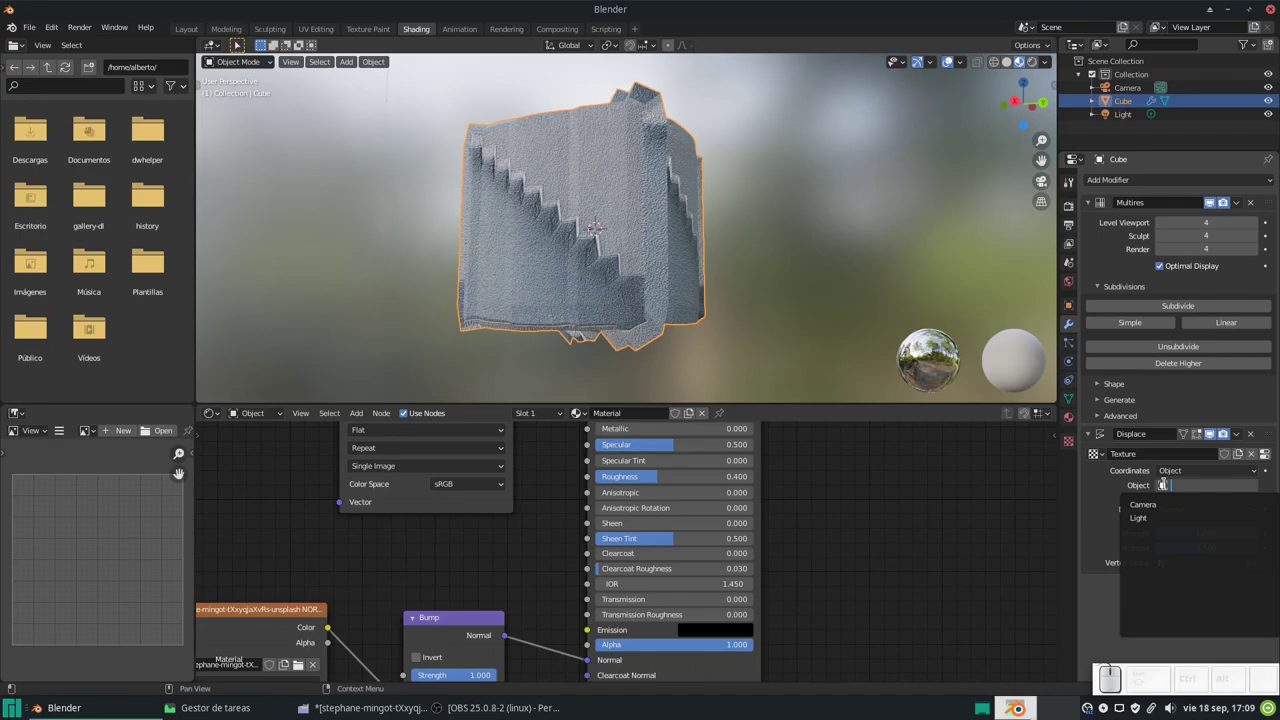
pyautogui.press('Escape')
pyautogui.click(1180, 476)
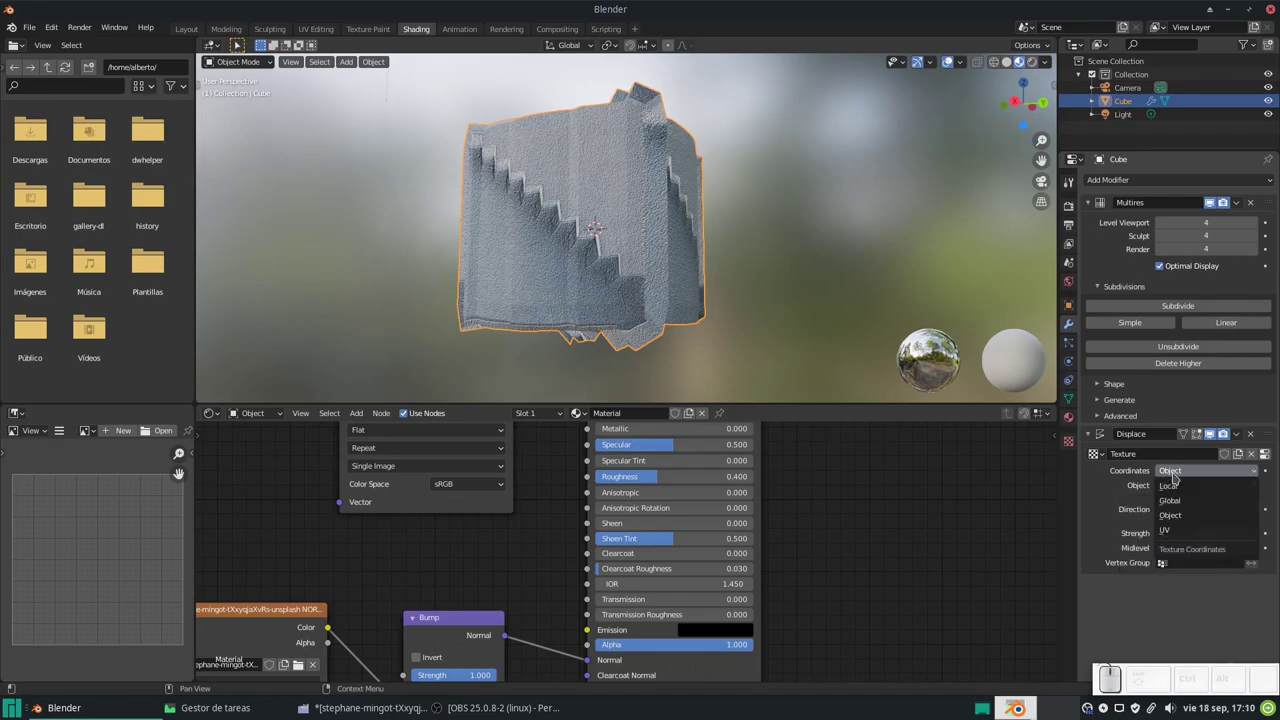
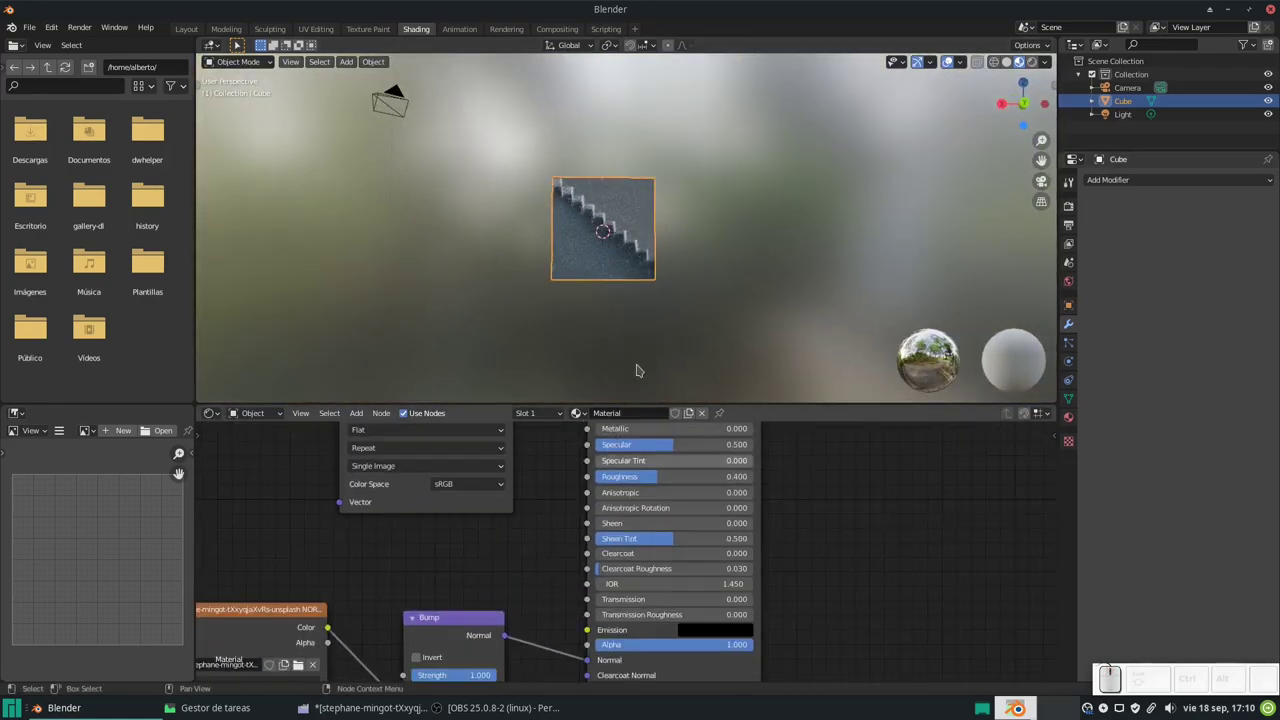
# Switch to GIMP, undo the normal map to restore the stair photo, and reach the Filtros menu.
pyautogui.click(595, 524)
pyautogui.press('alt+Tab')
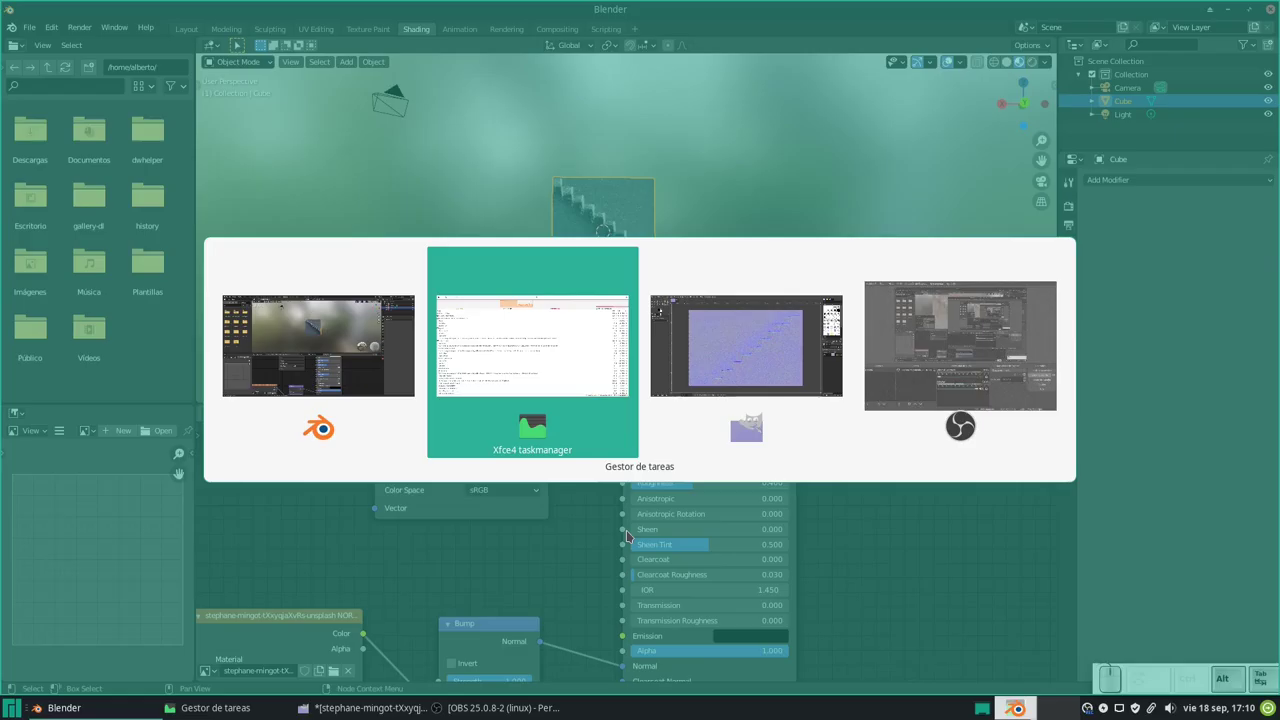
pyautogui.press('alt+Tab')
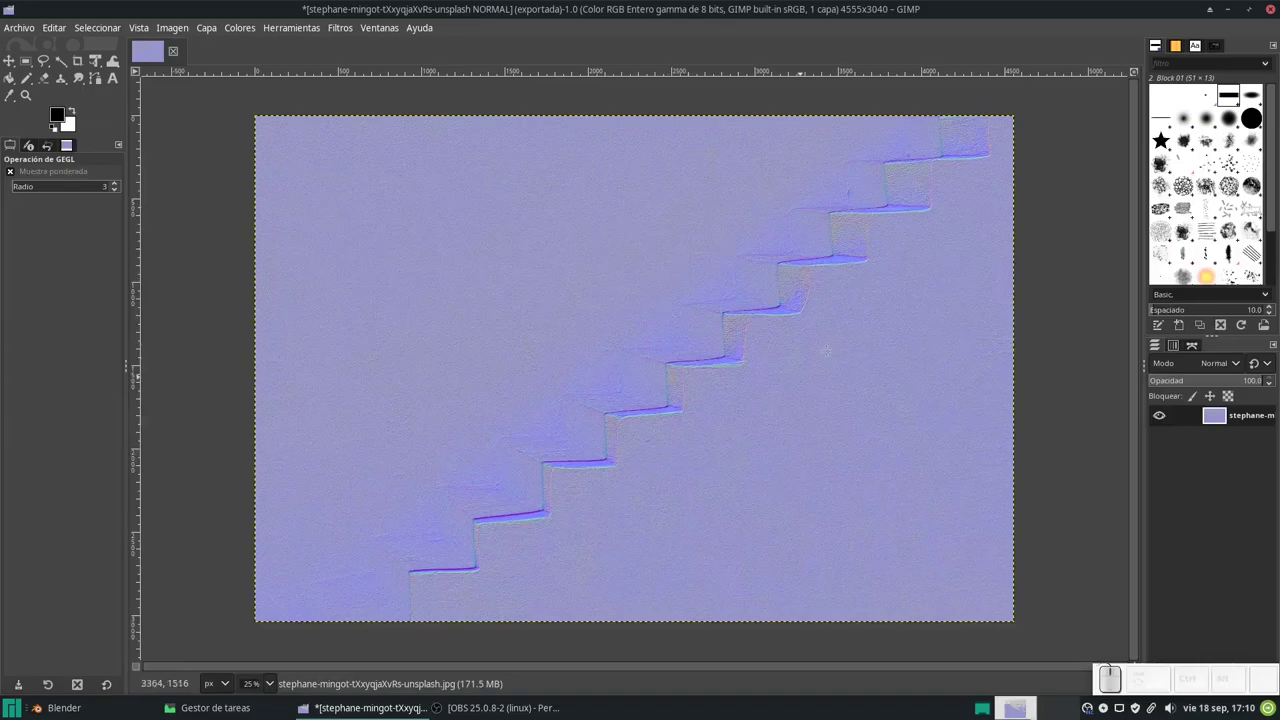
pyautogui.press('ctrl+z')
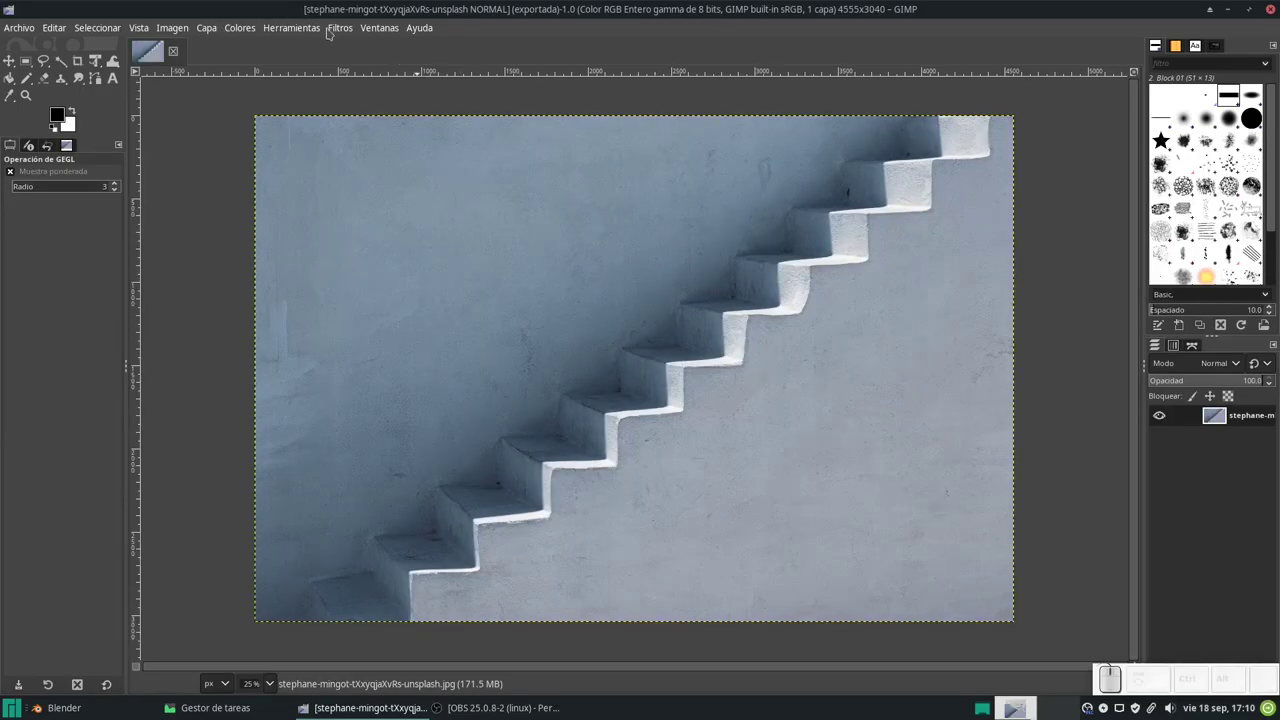
pyautogui.click(359, 28)
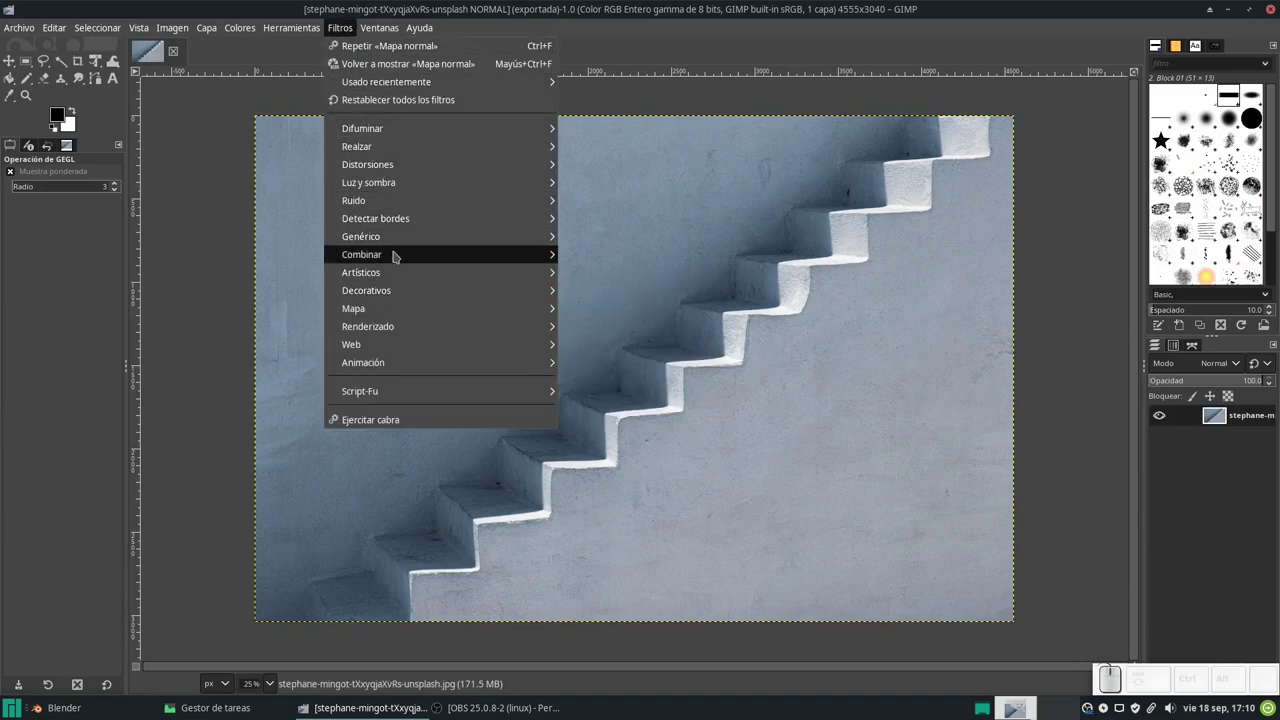
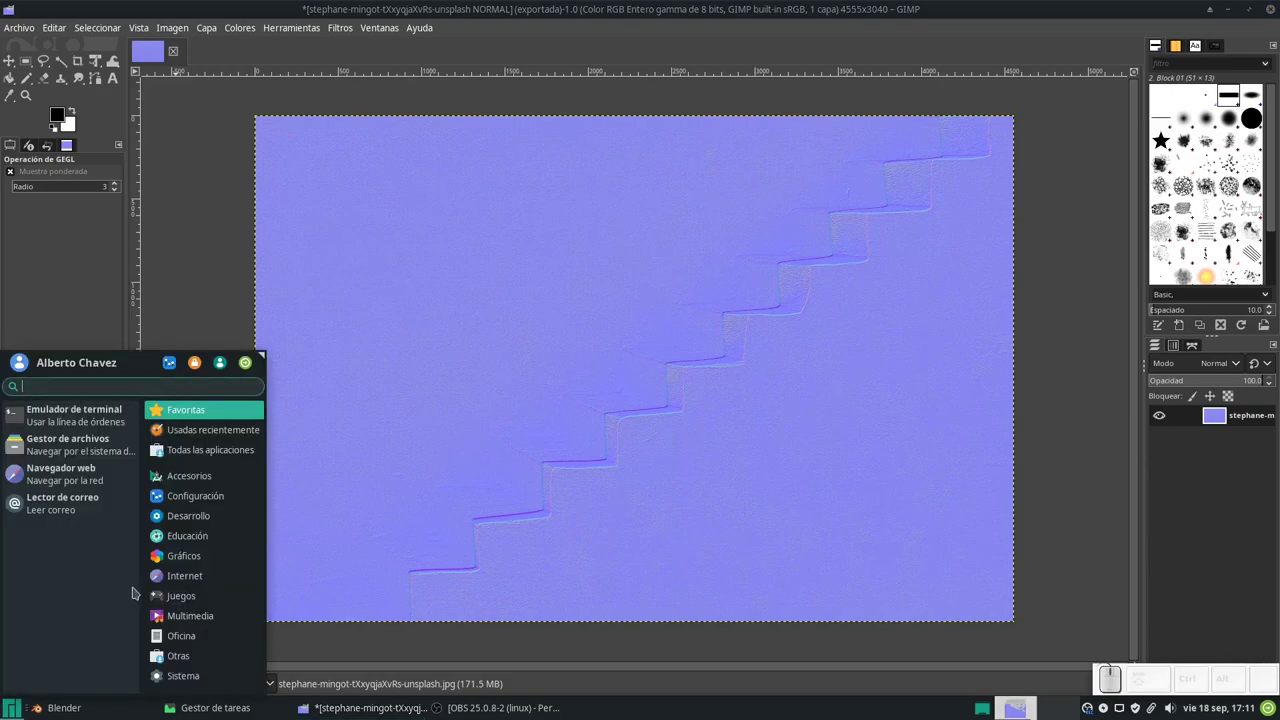
pyautogui.press('a')
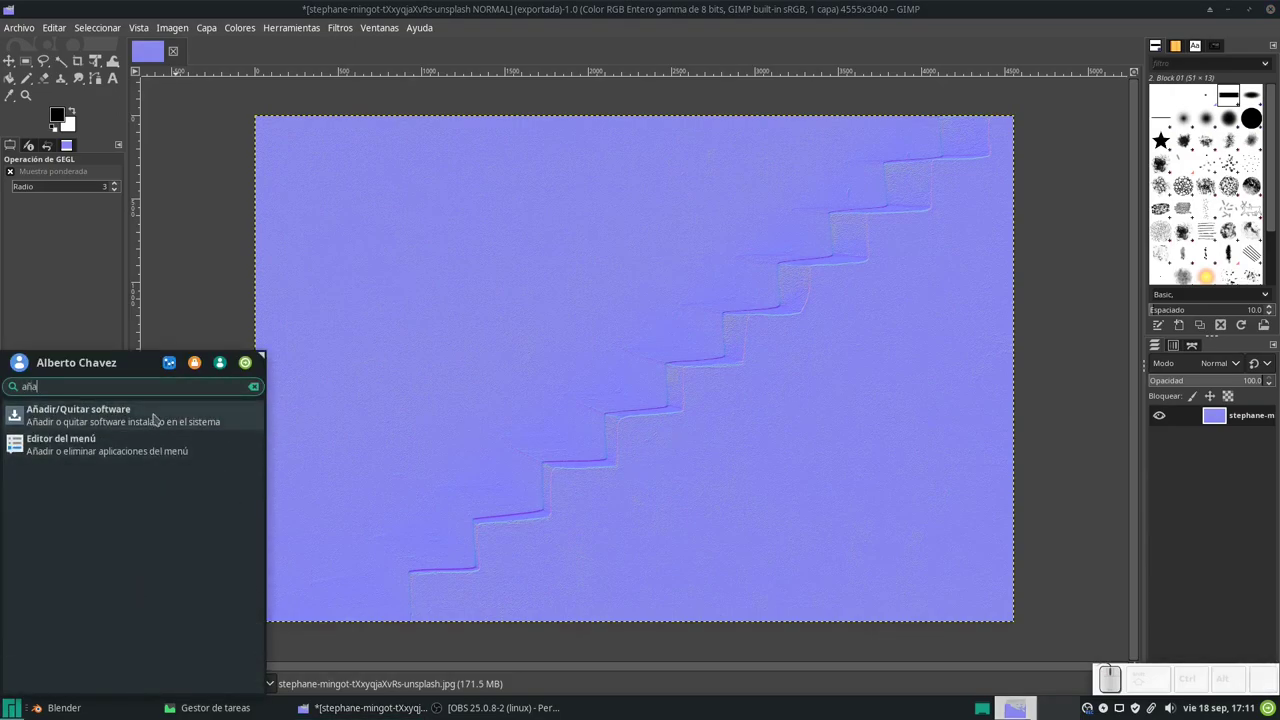
pyautogui.click(154, 408)
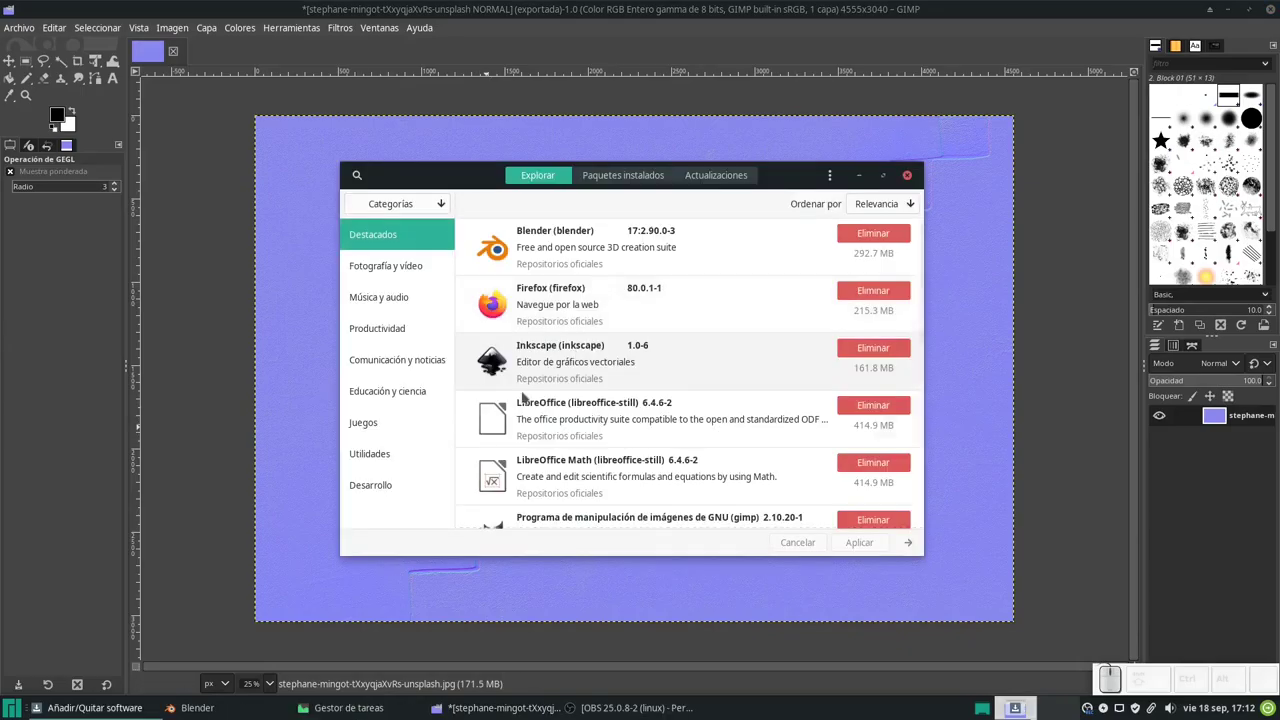
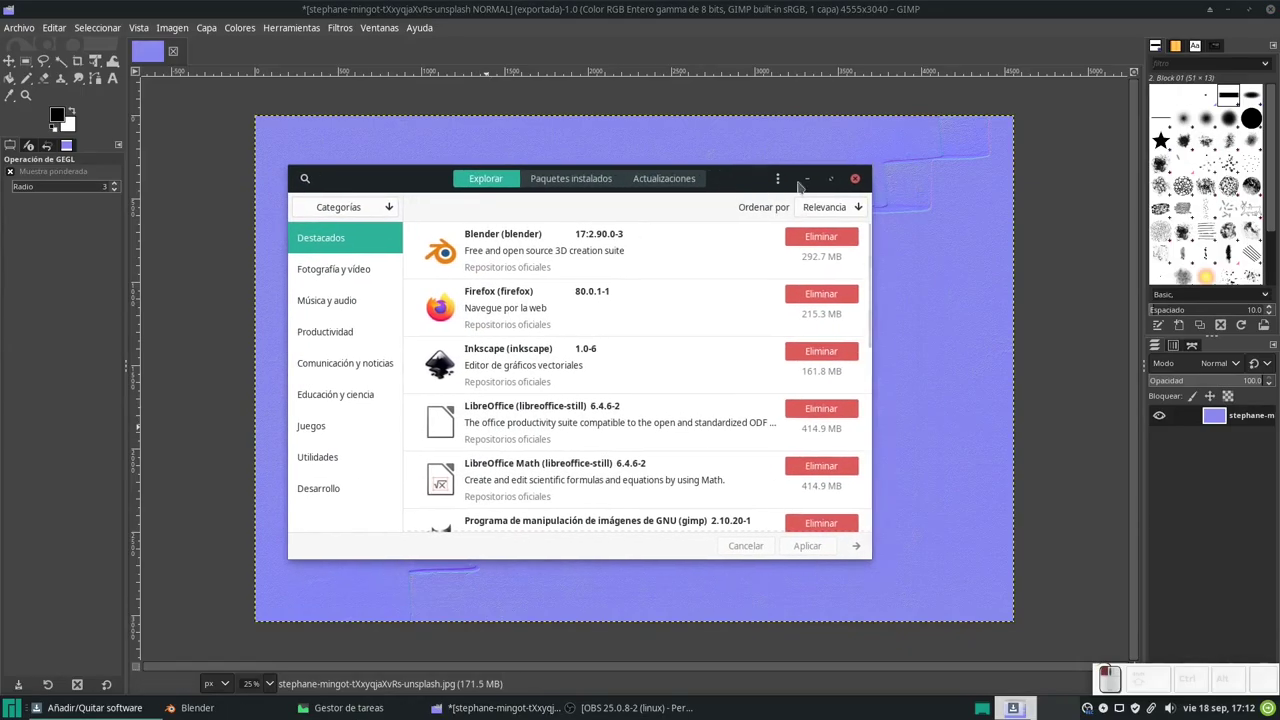
pyautogui.click(313, 179)
pyautogui.press('g')
pyautogui.press('i')
pyautogui.press('m')
pyautogui.press('p')
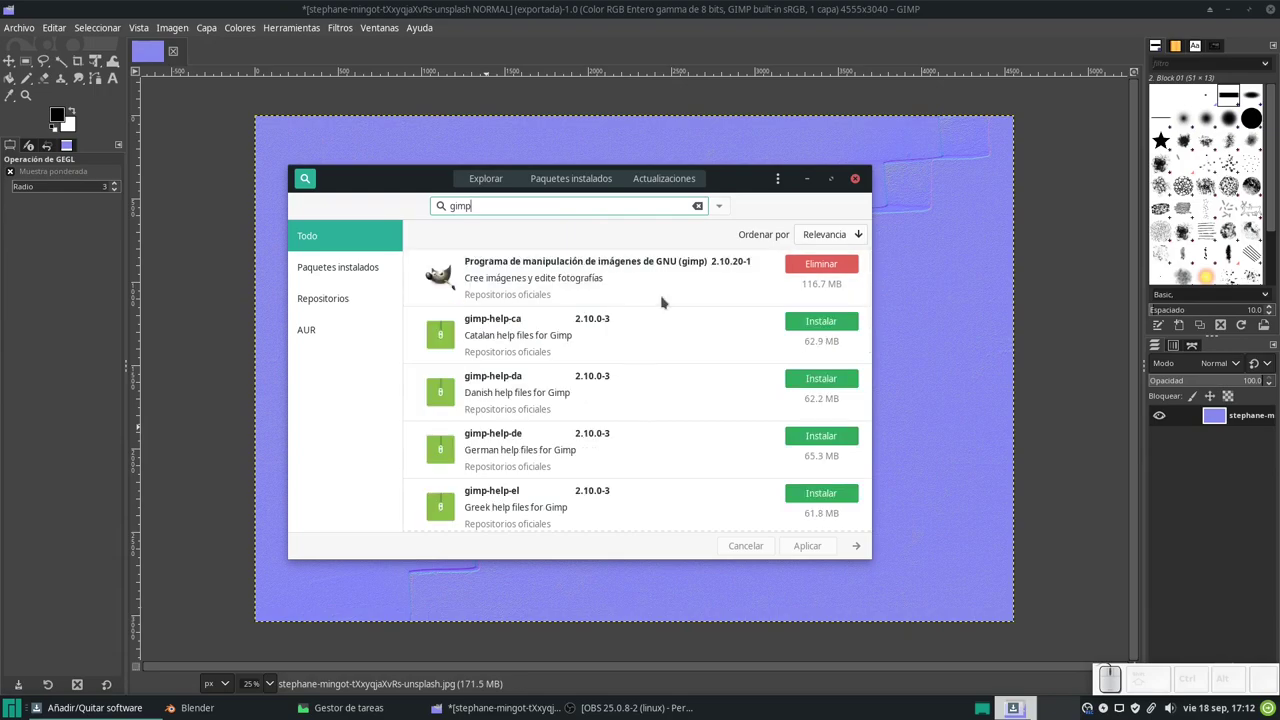
pyautogui.scroll(-3)
pyautogui.scroll(-3)
pyautogui.scroll(3)
pyautogui.scroll(3)
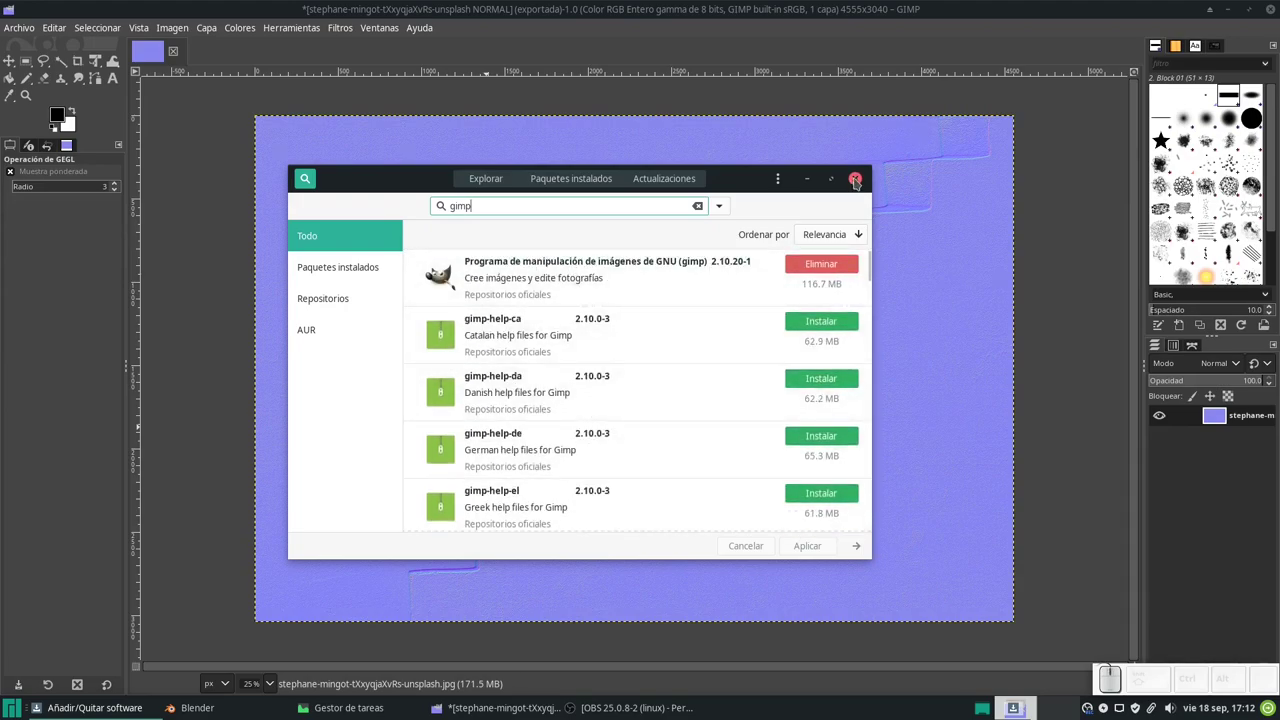
pyautogui.click(862, 181)
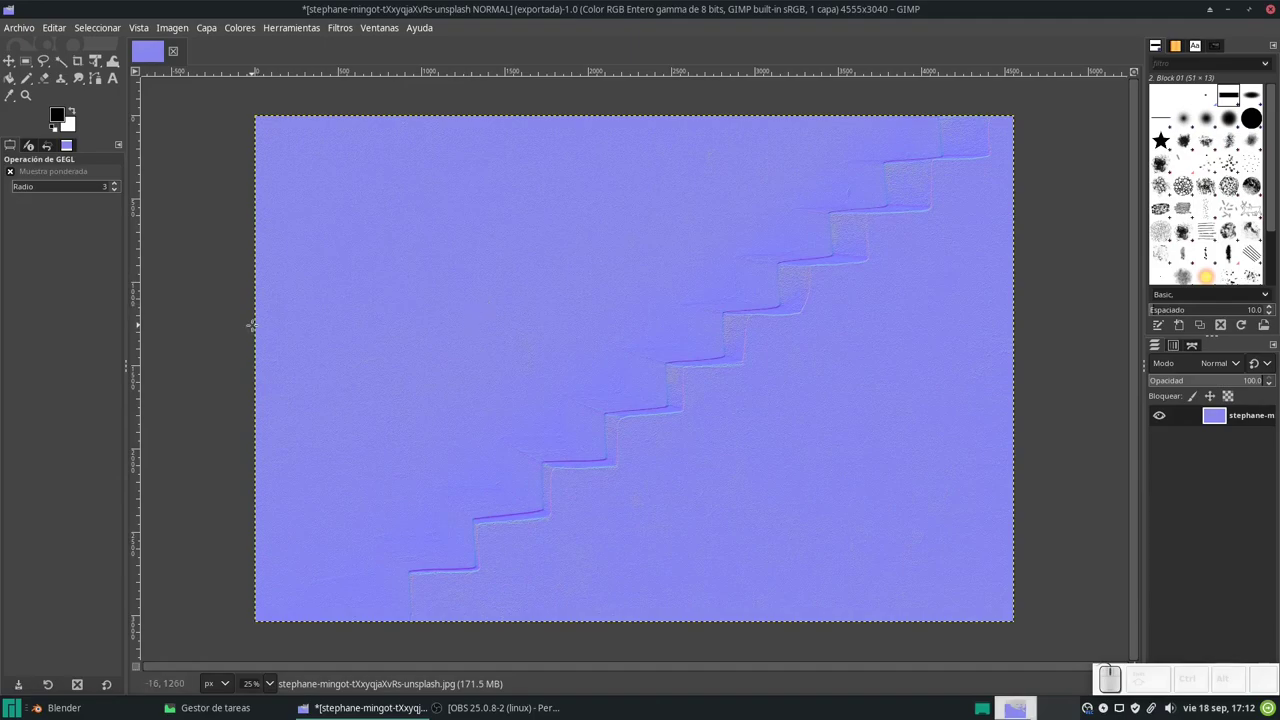